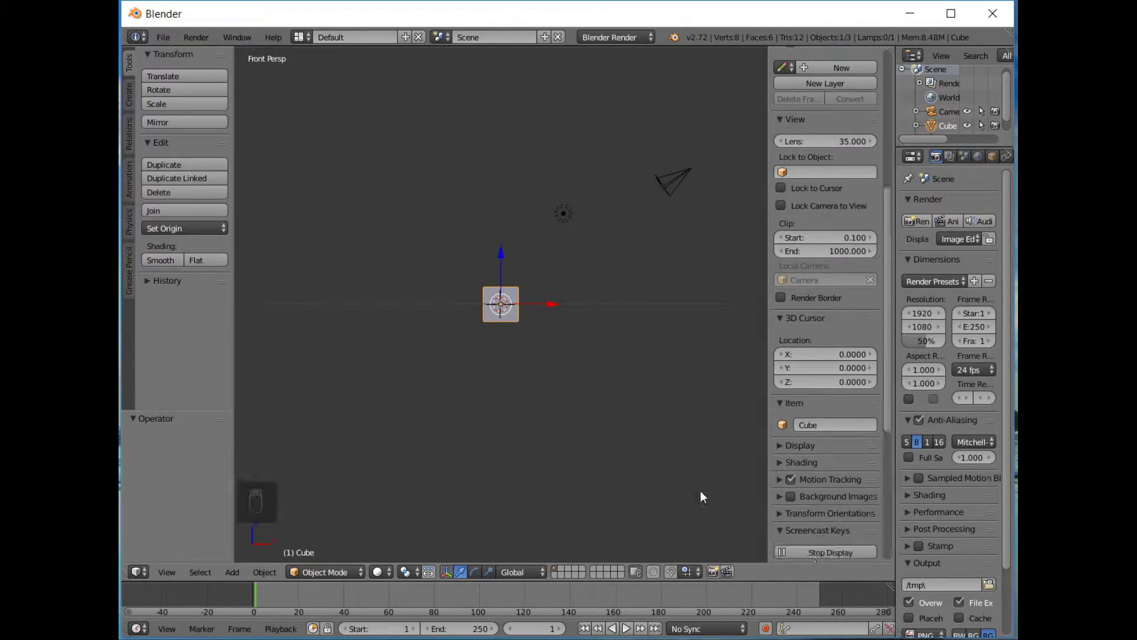
Select all default objects (cube, camera, lamp) and delete them, leaving an empty scene
key(n)
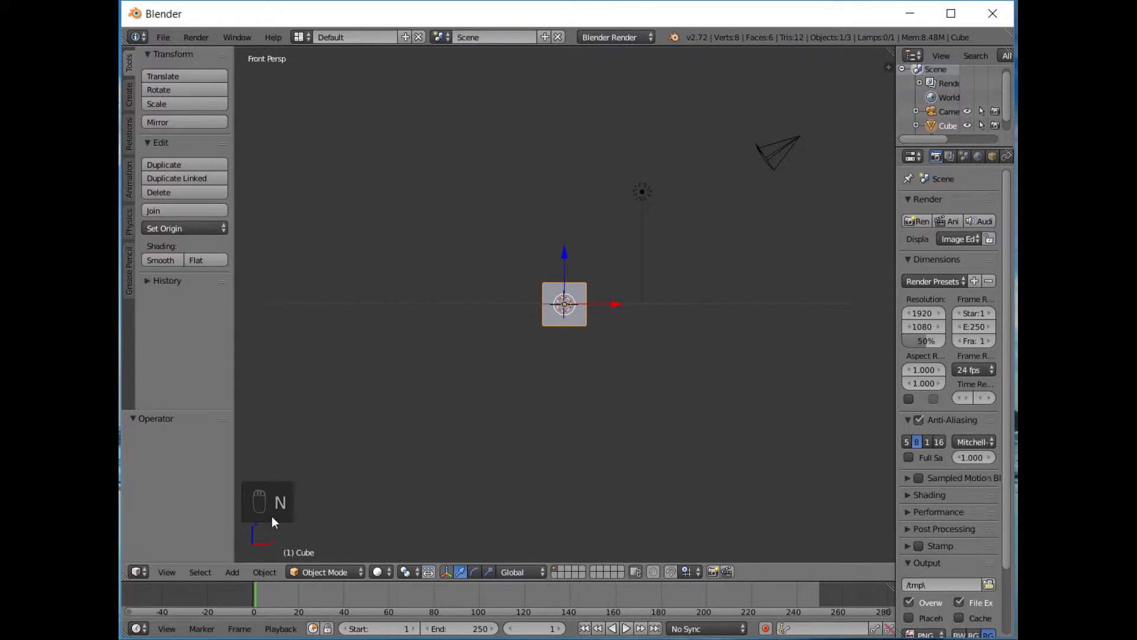
click(671, 331)
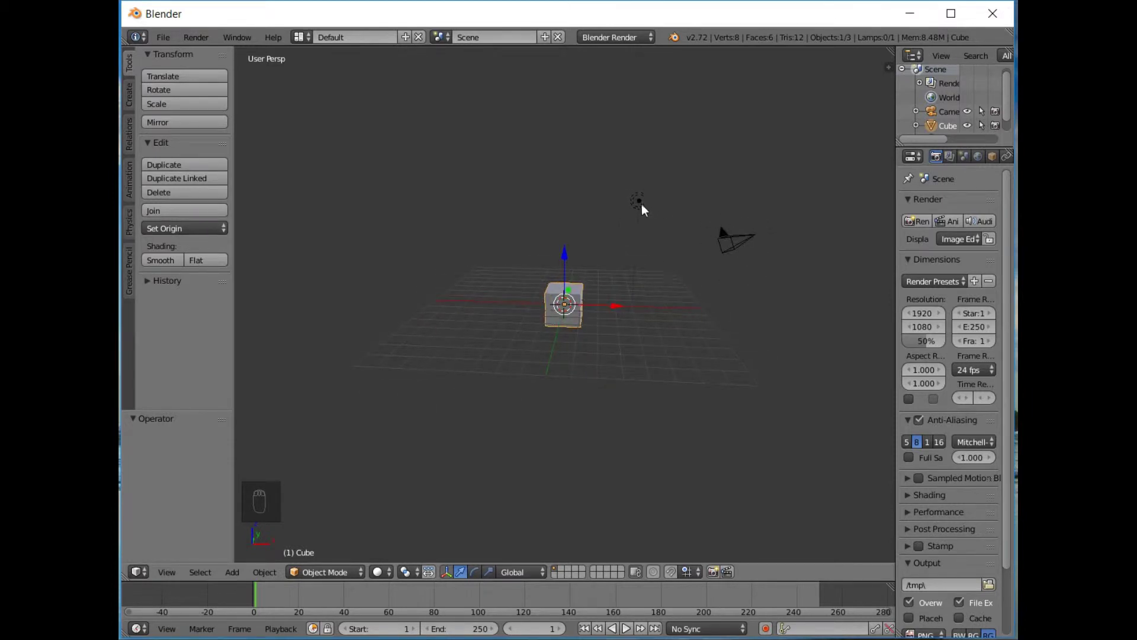
drag(647, 208, 529, 329)
key(a)
key(a)
key(x)
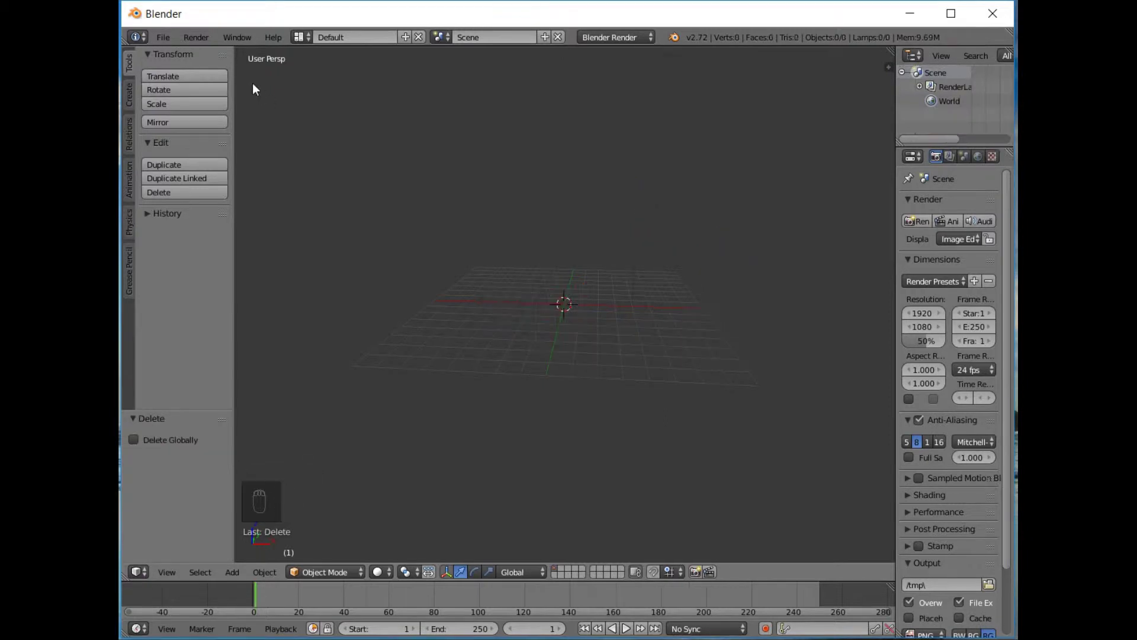
Import the sword OBJ model and rotate it 90° to stand upright, viewed from the front
drag(163, 41, 191, 276)
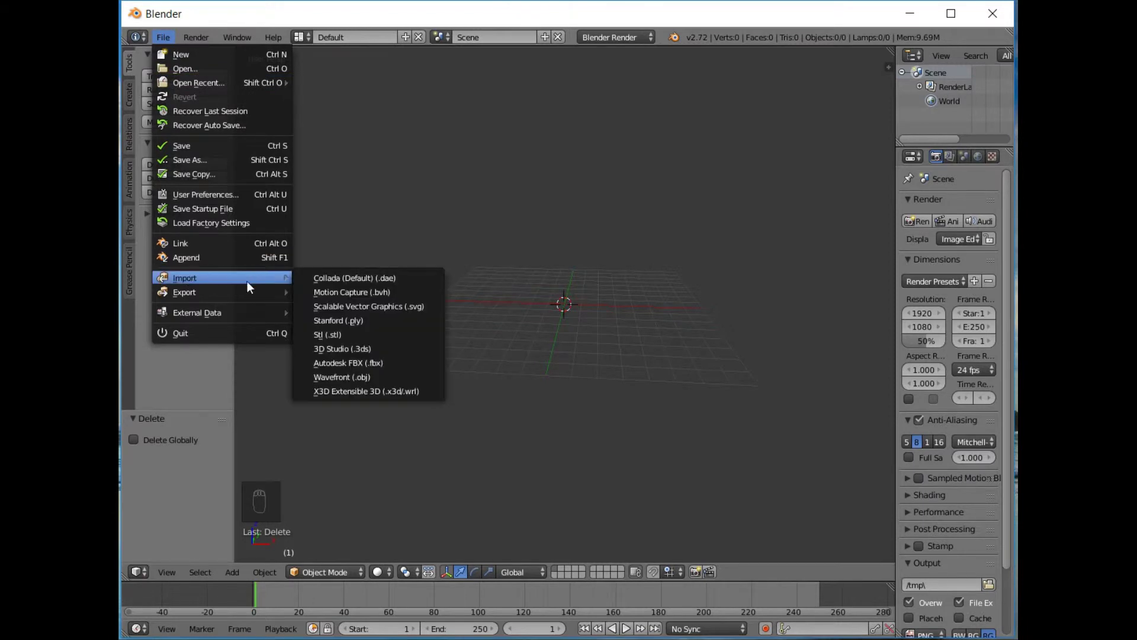
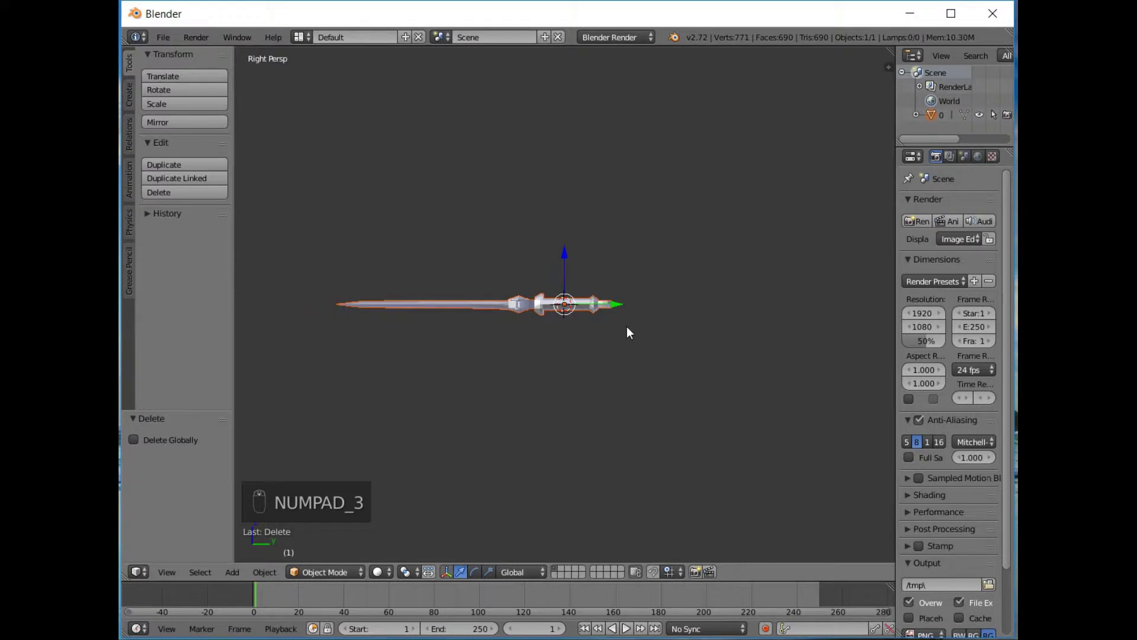
key(r)
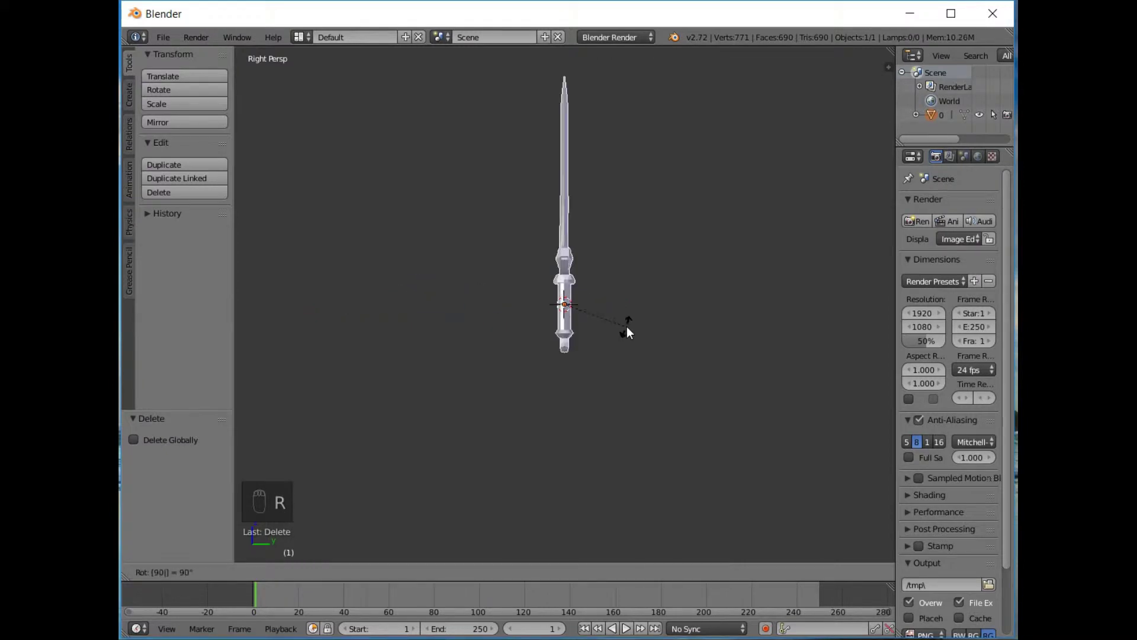
key(KP_1)
key(KP_5)
drag(625, 342, 640, 409)
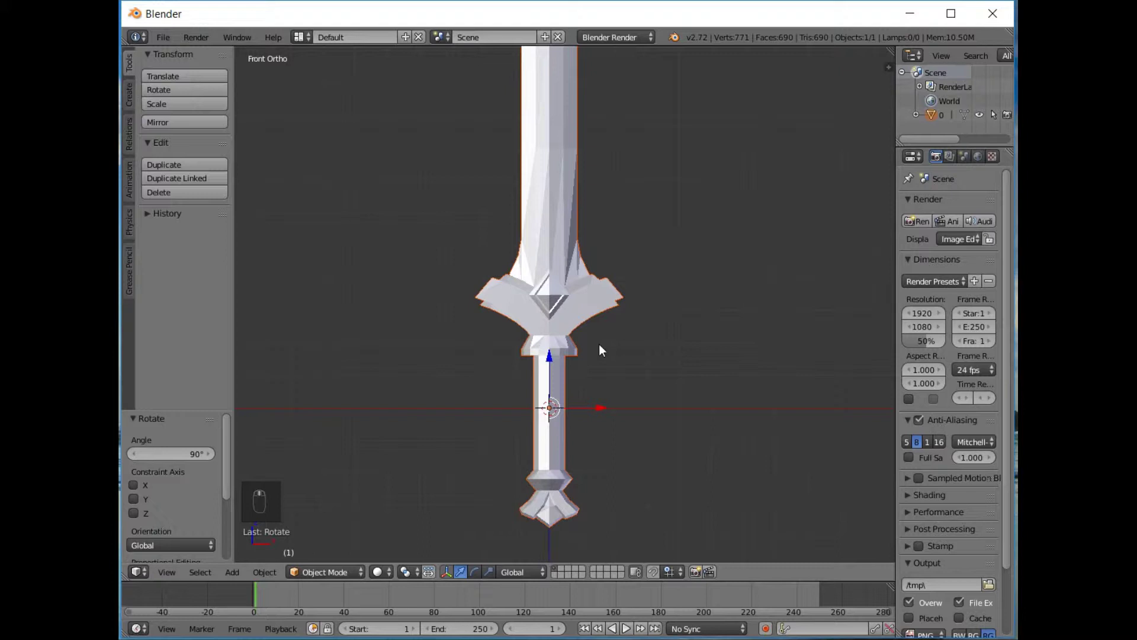
Switch the sword to wireframe display and inspect the guard's inner edges and grip
middle_click(604, 349)
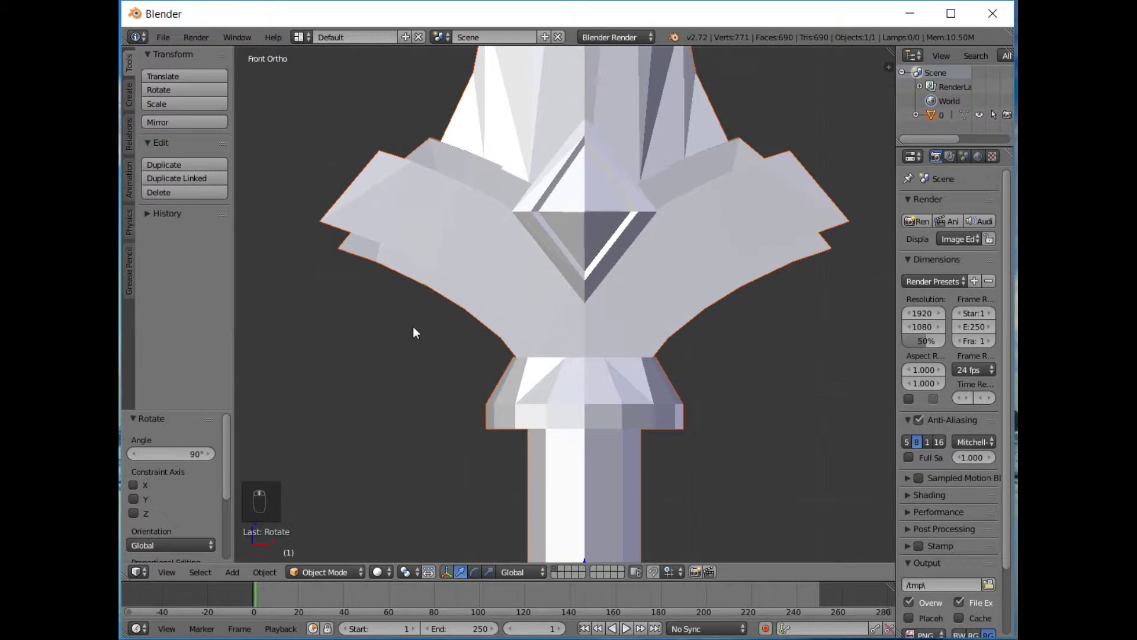
key(z)
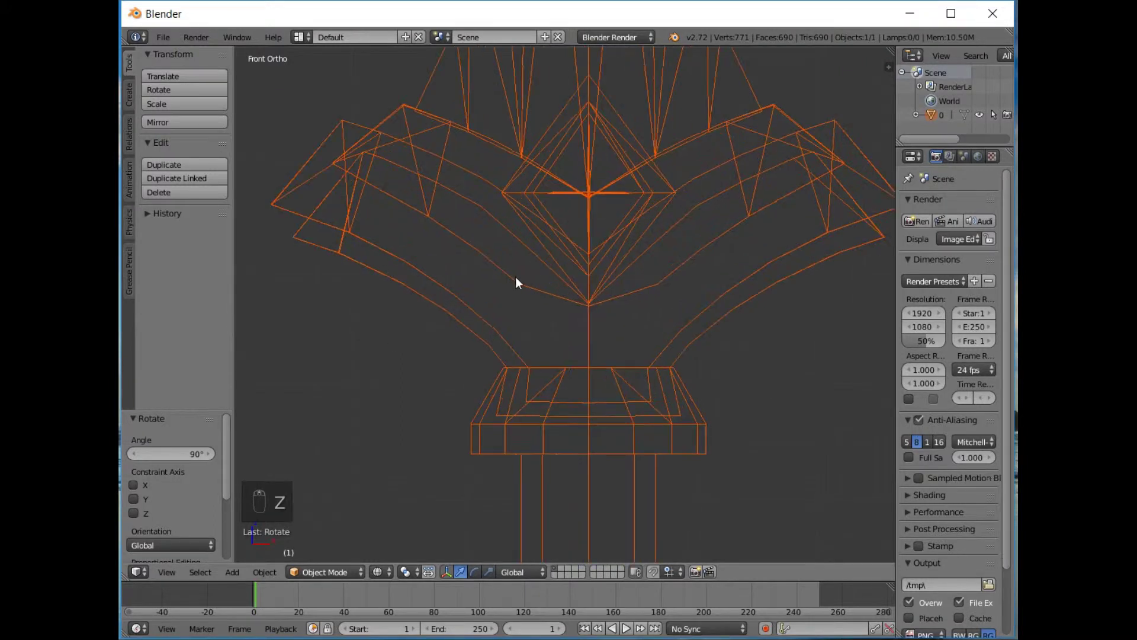
drag(346, 180, 367, 189)
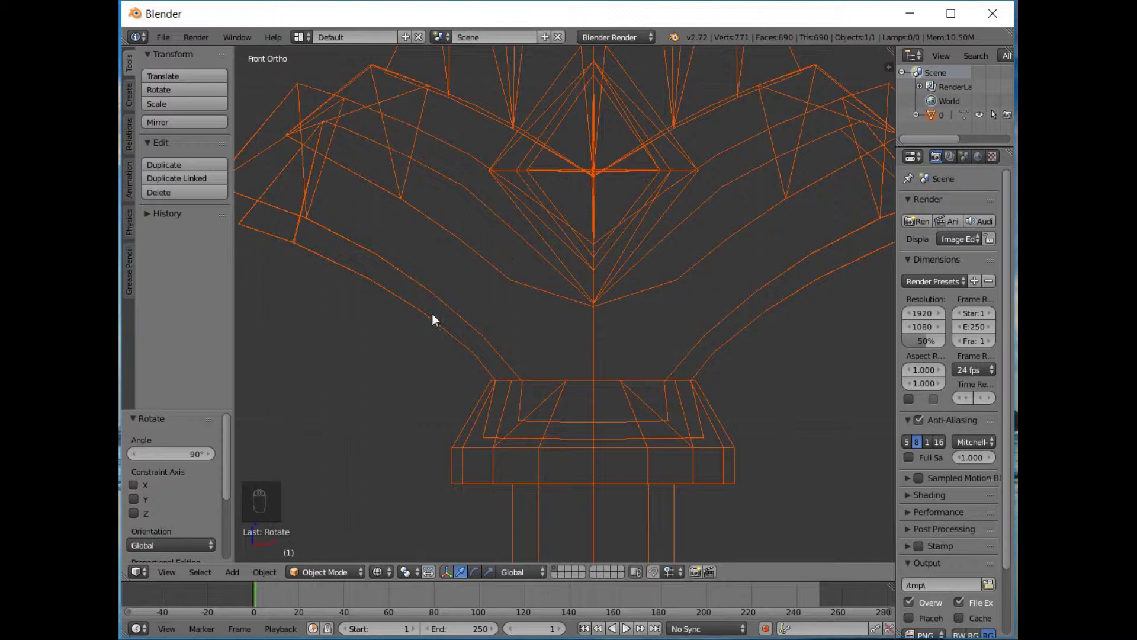
drag(488, 339, 264, 243)
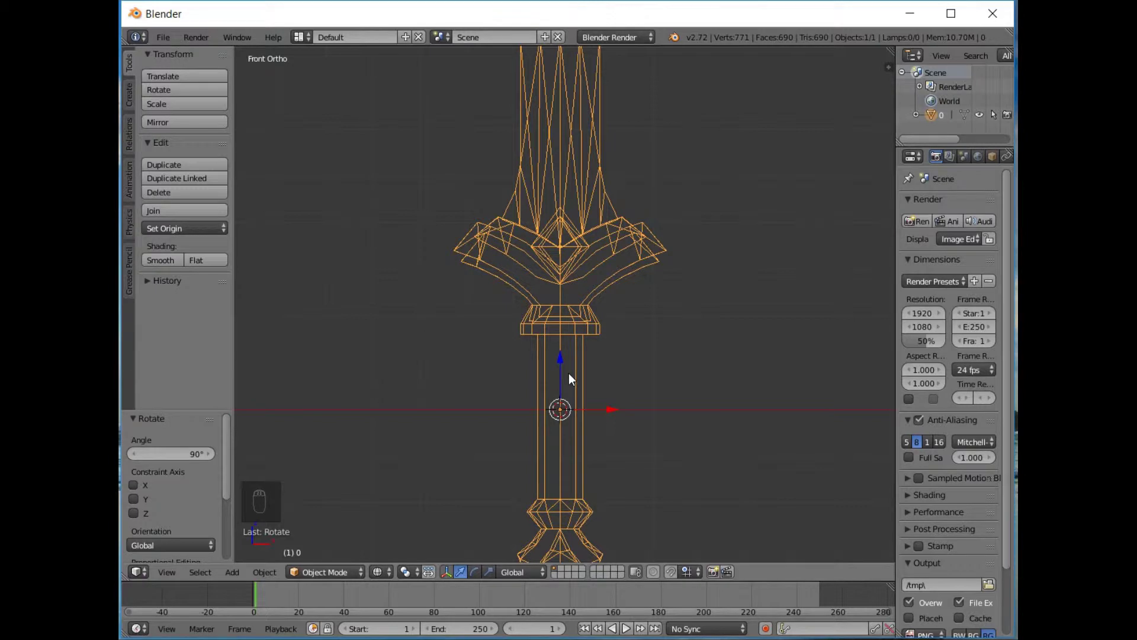
In Edit Mode, test-move a corner vertex to expose duplicates, then select the whole mesh for Remove Doubles
key(Tab)
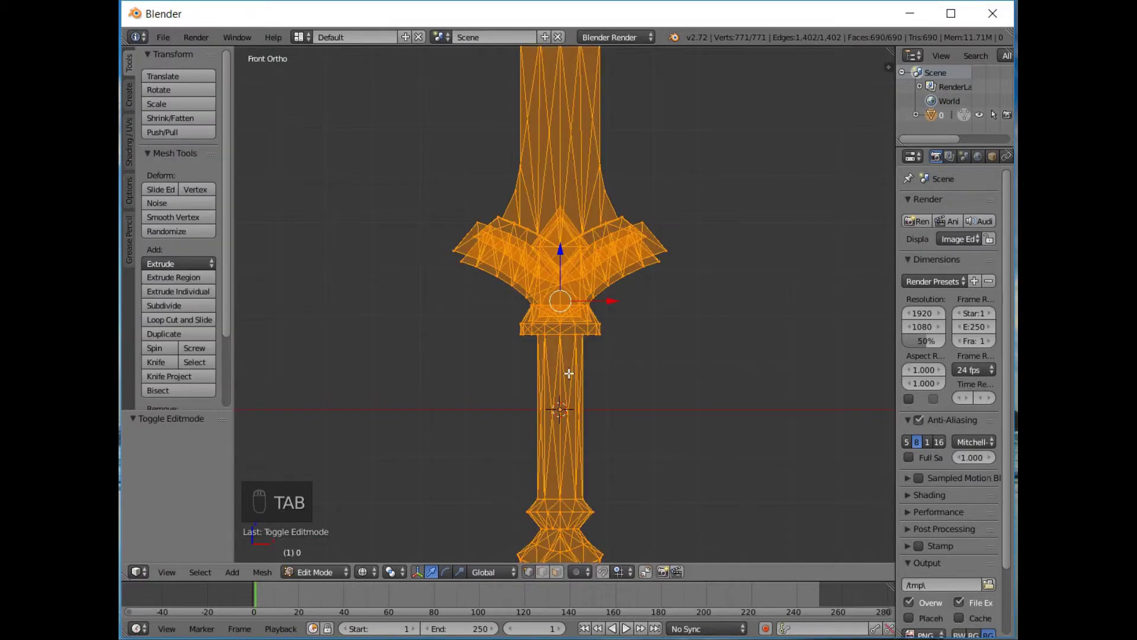
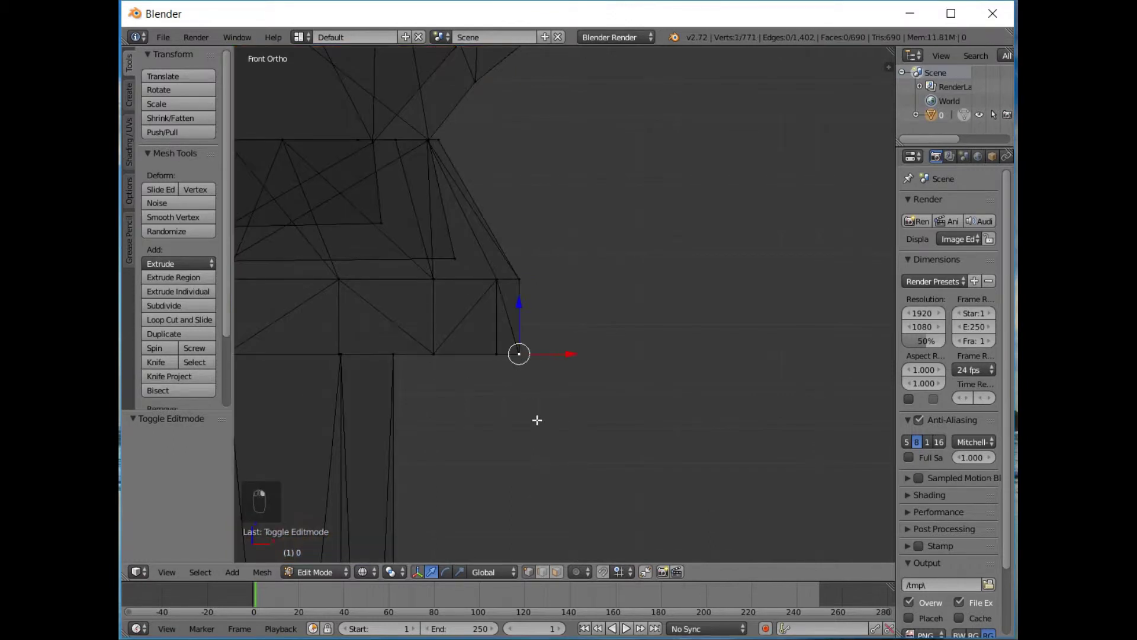
key(g)
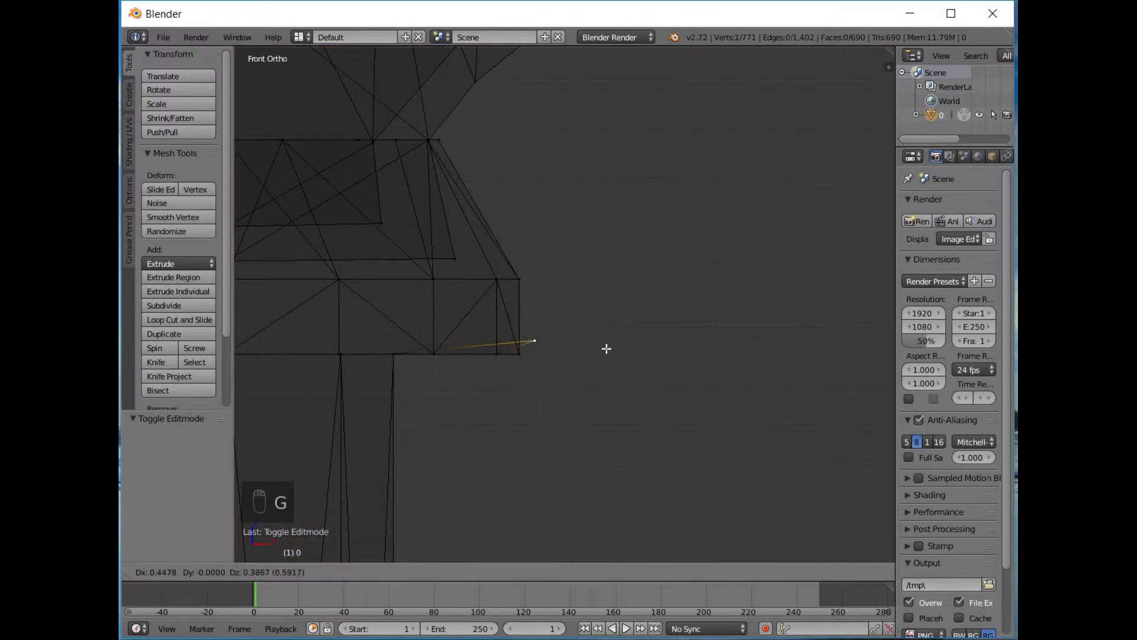
key(g)
key(a)
key(a)
key(w)
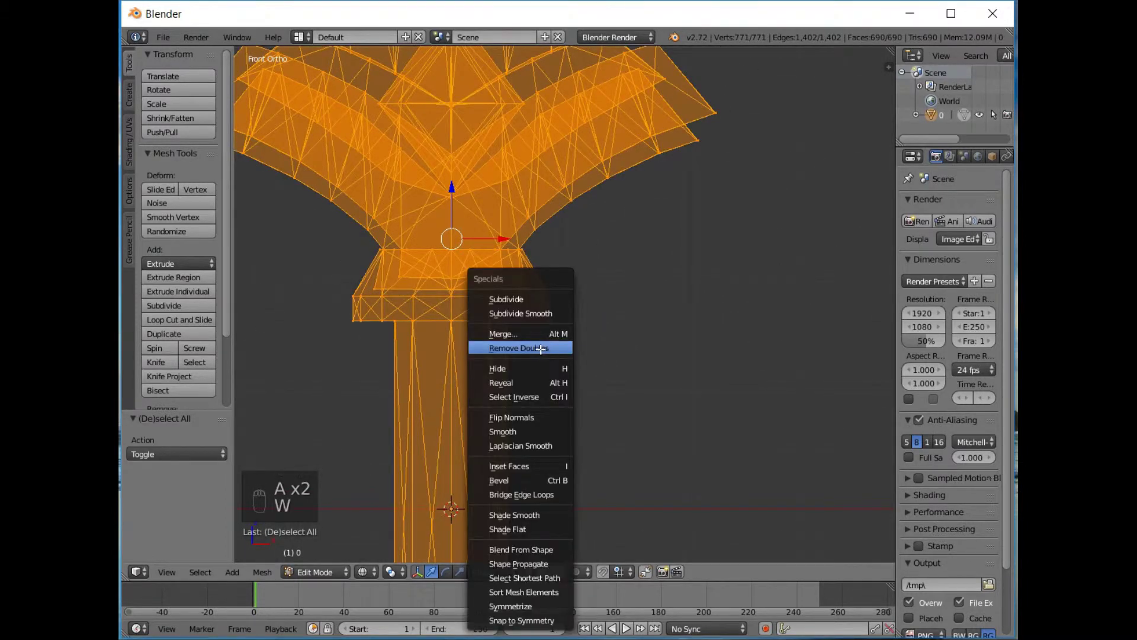
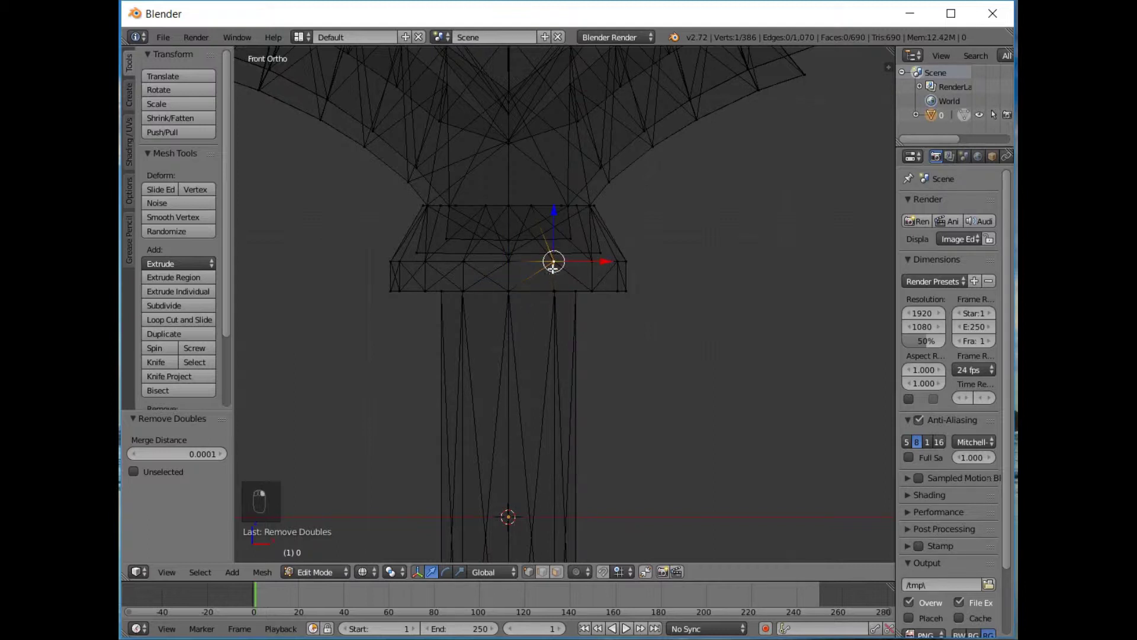
Select the linked grip and collar, separate them into their own object, and return to Object Mode
key(l)
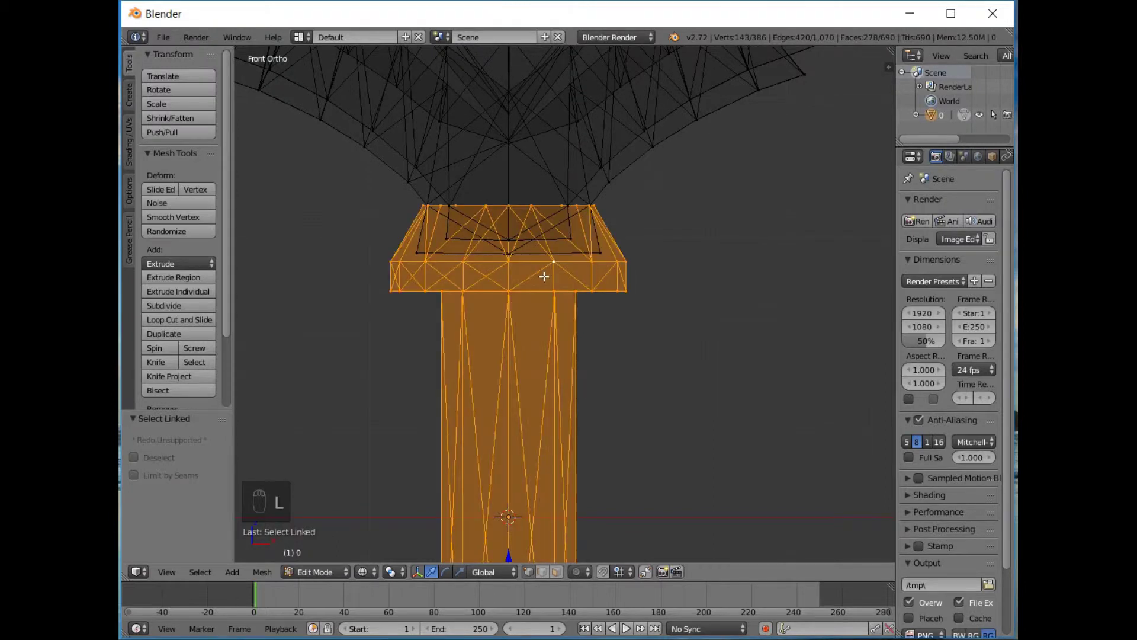
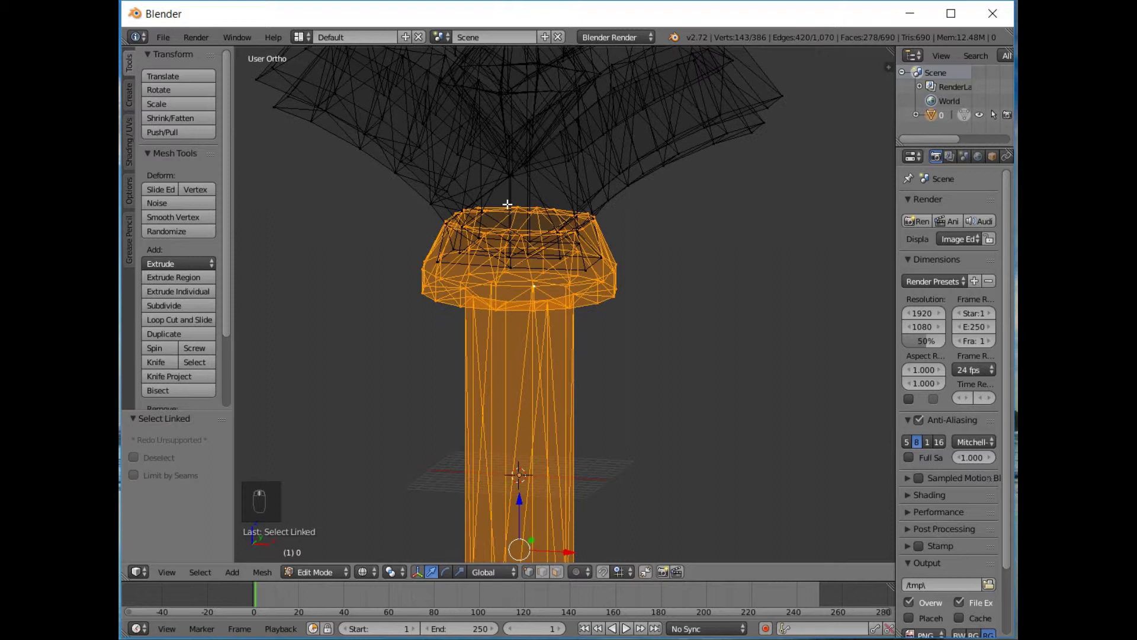
key(z)
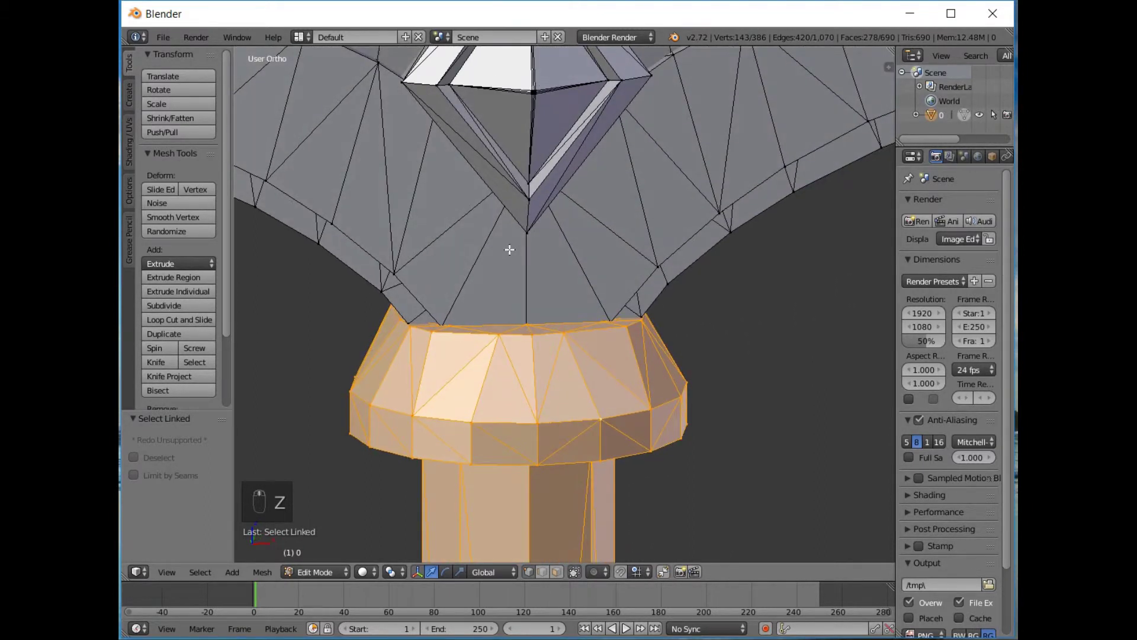
key(KP_1)
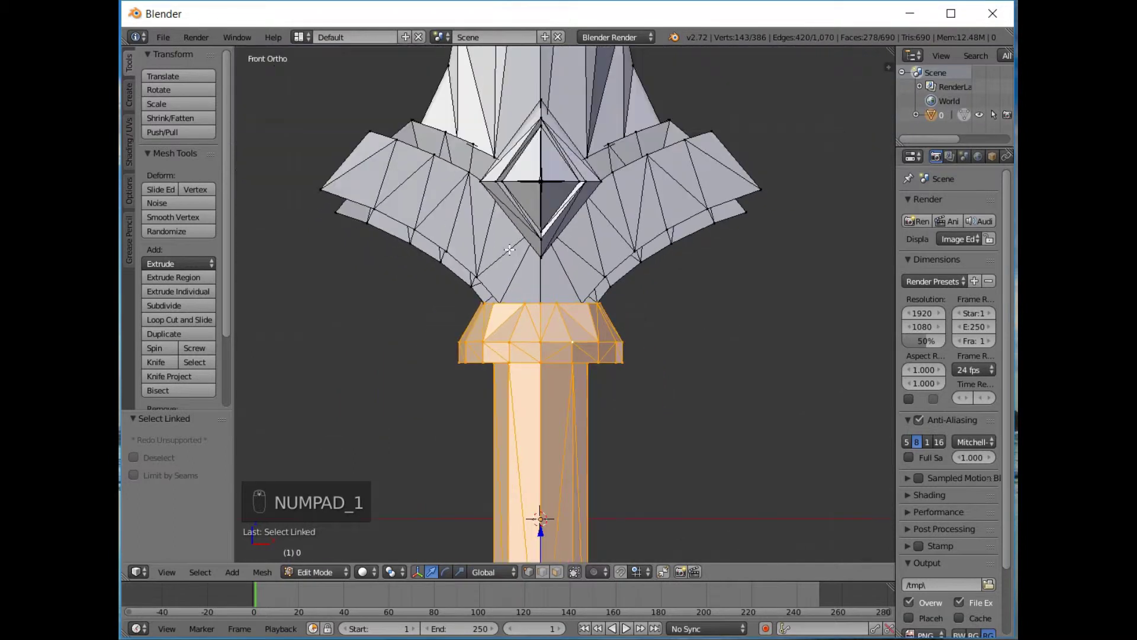
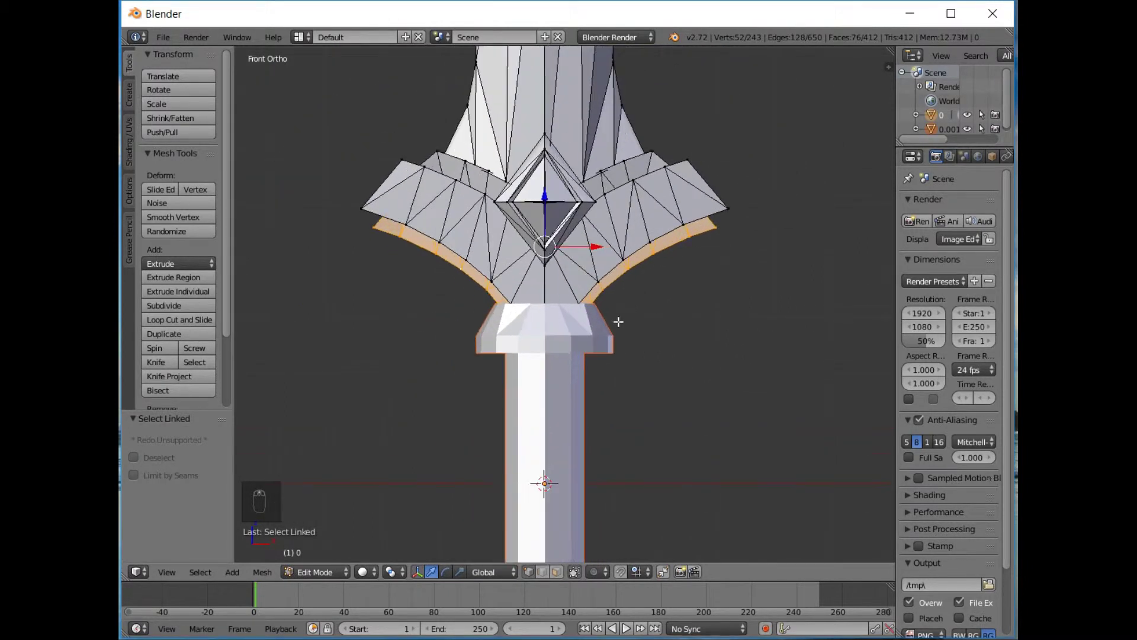
key(Tab)
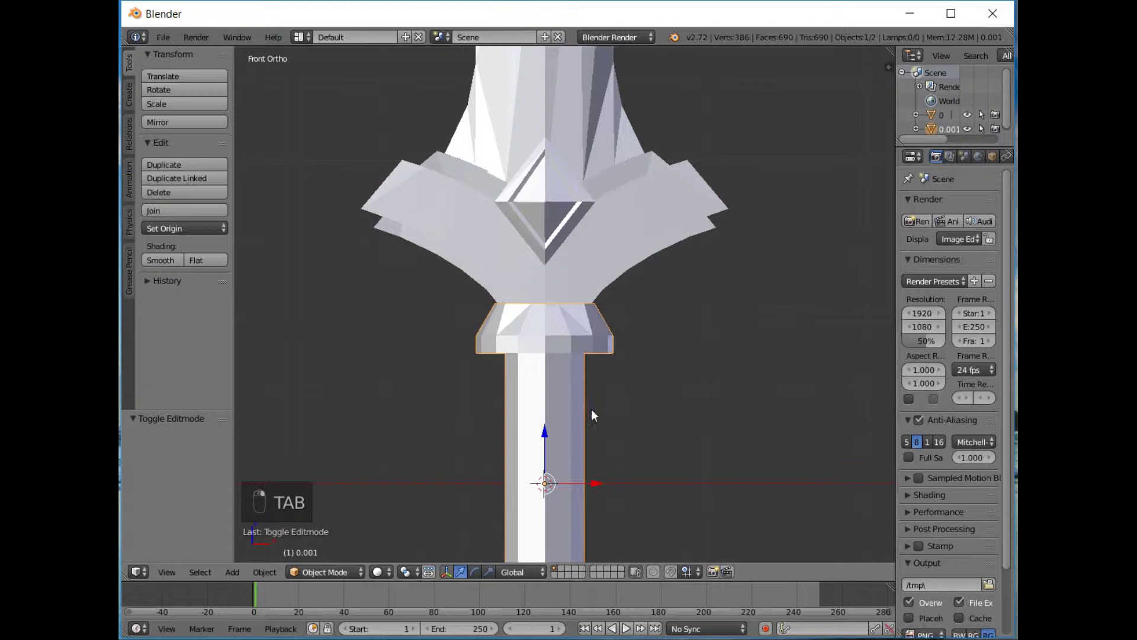
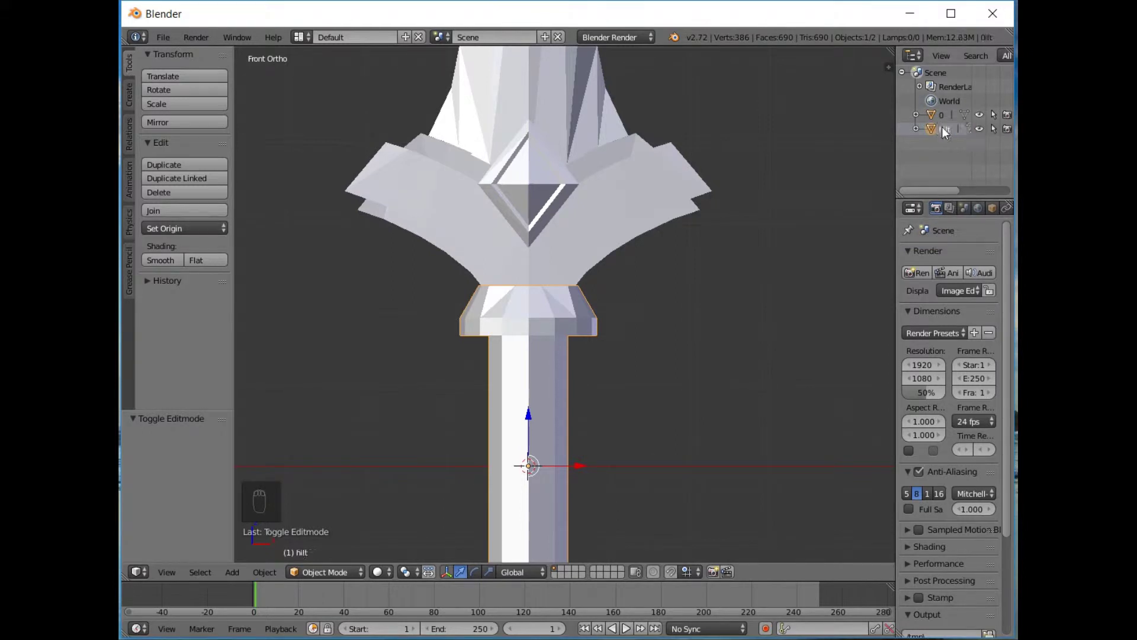
Select the remaining guard object and enter Edit Mode to split its lower curved layer
right_click(442, 202)
key(Tab)
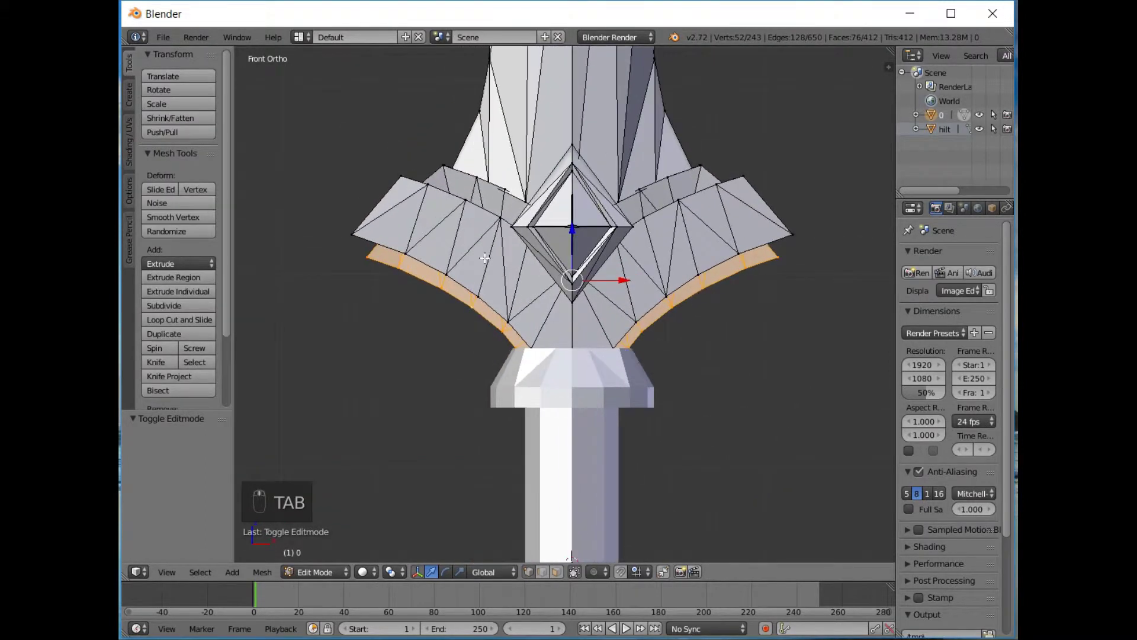
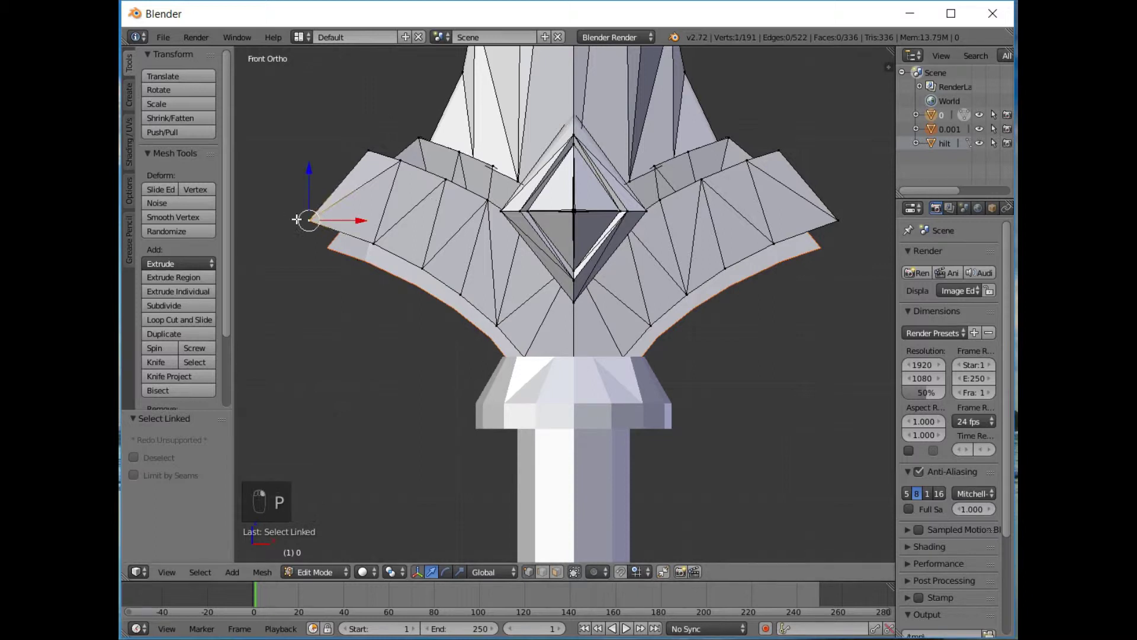
Separate each remaining guard piece and the diamond into their own objects, leaving seven objects
key(l)
key(p)
key(l)
key(p)
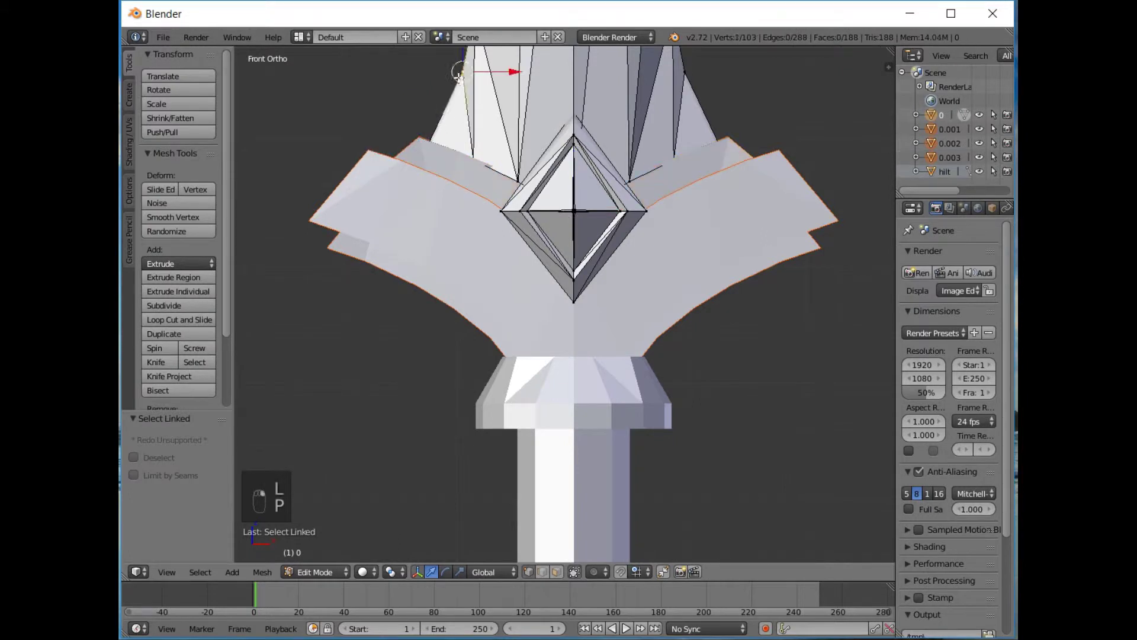
key(l)
key(p)
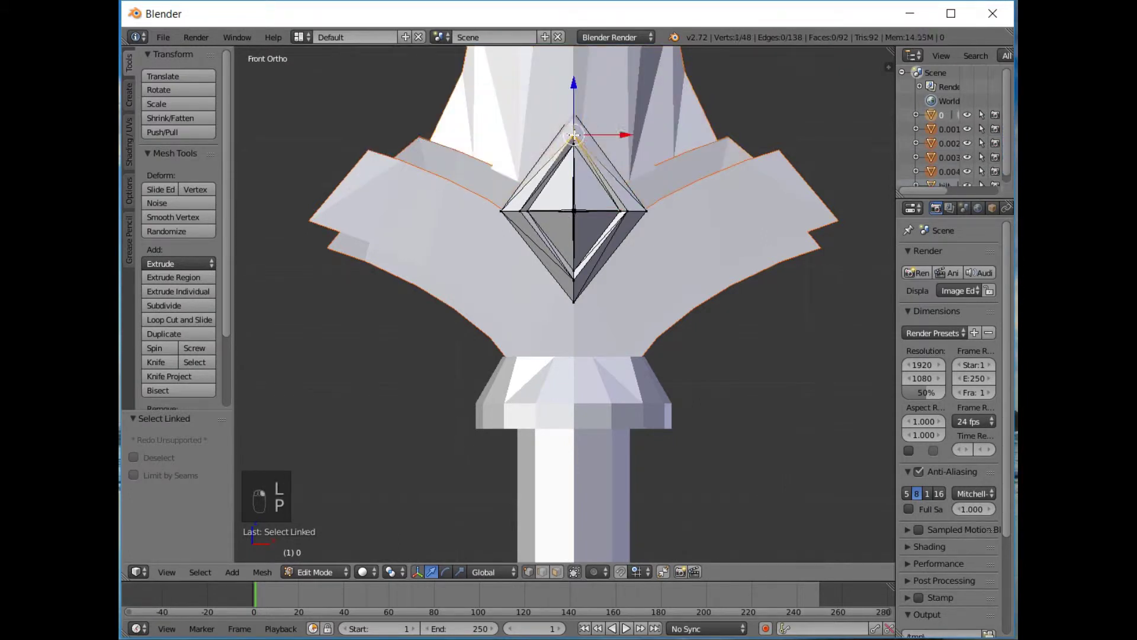
key(l)
key(p)
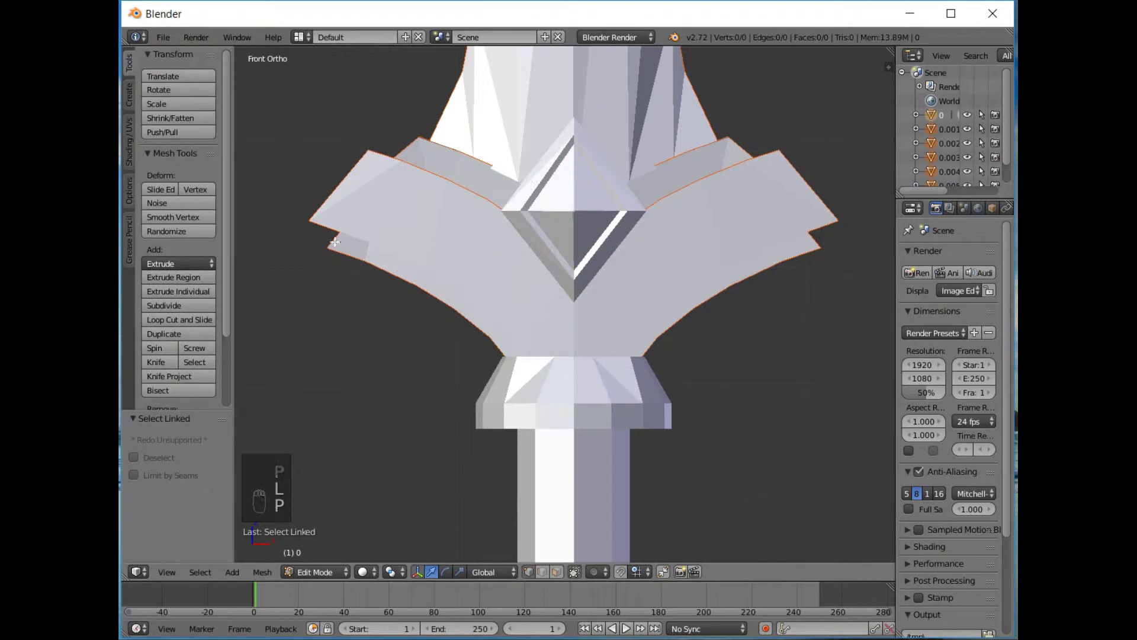
key(Tab)
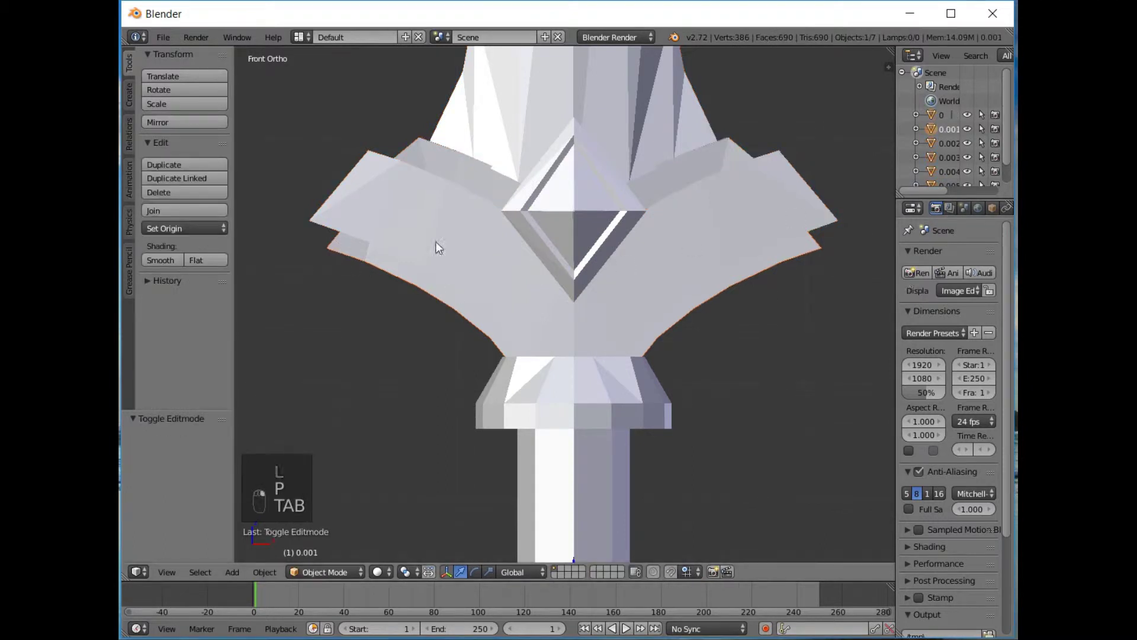
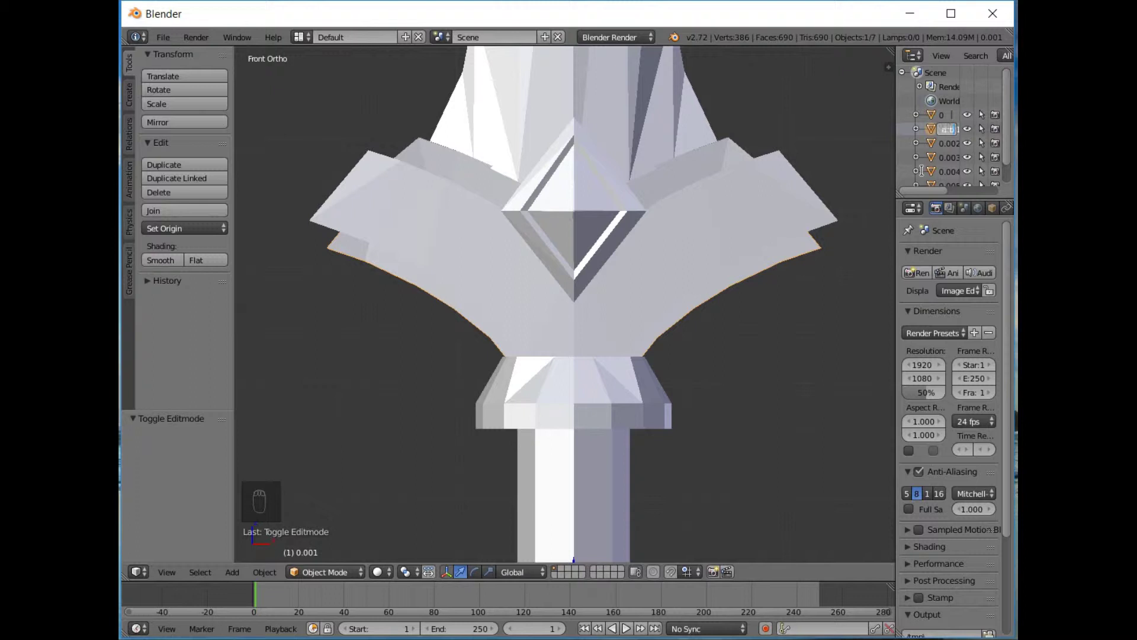
Rename the guard layers Guard_bottom, Guard_middle and Guard_top in the Outliner
key(t)
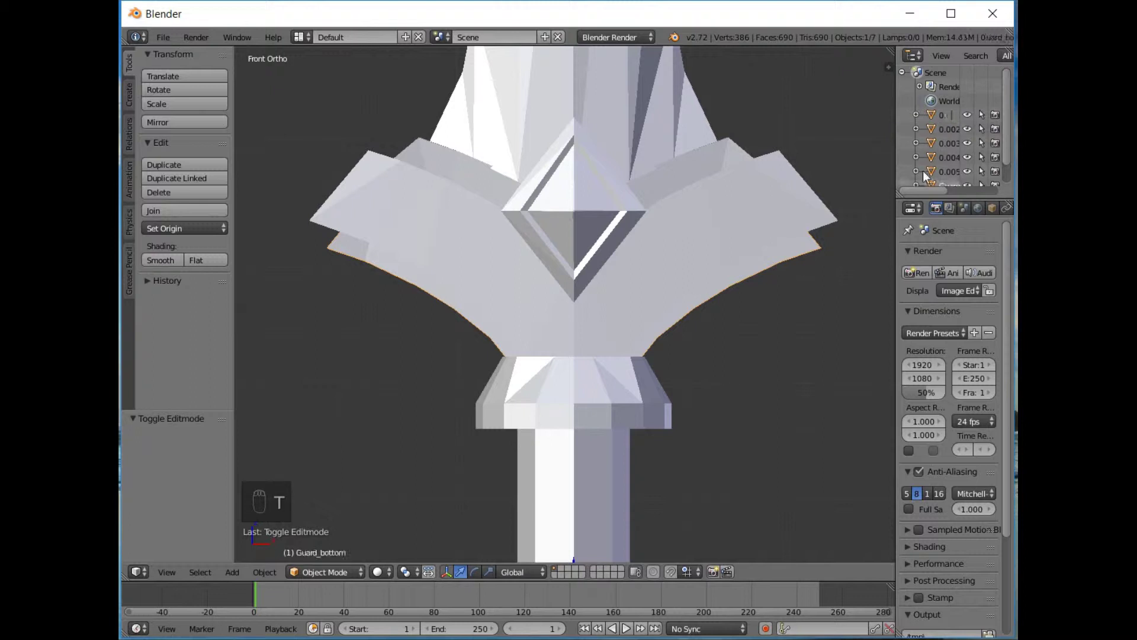
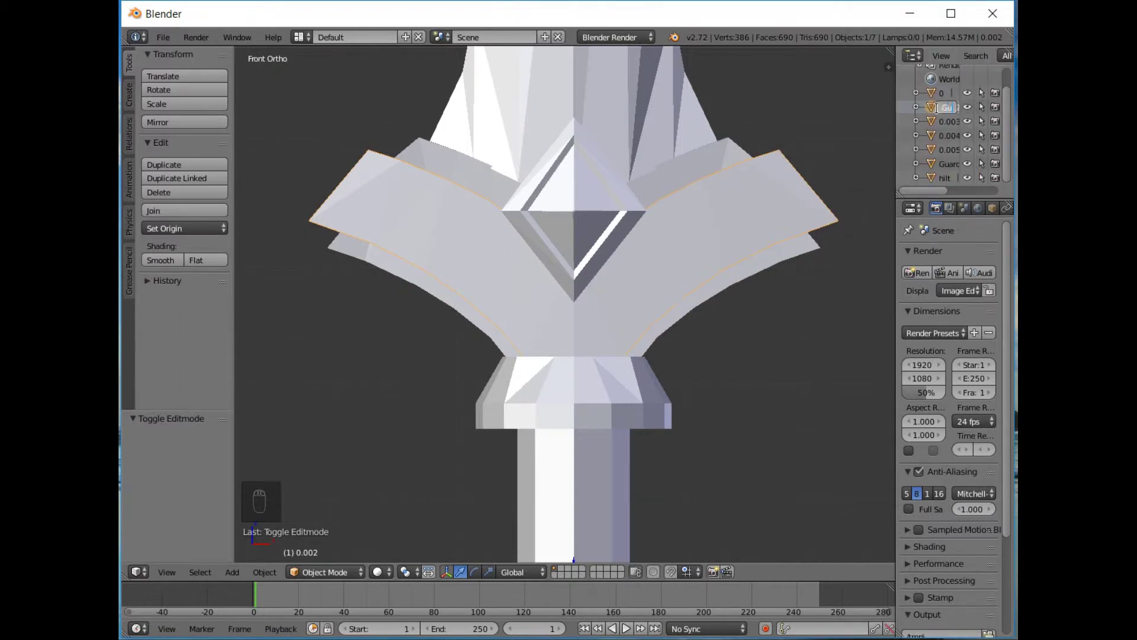
key(d)
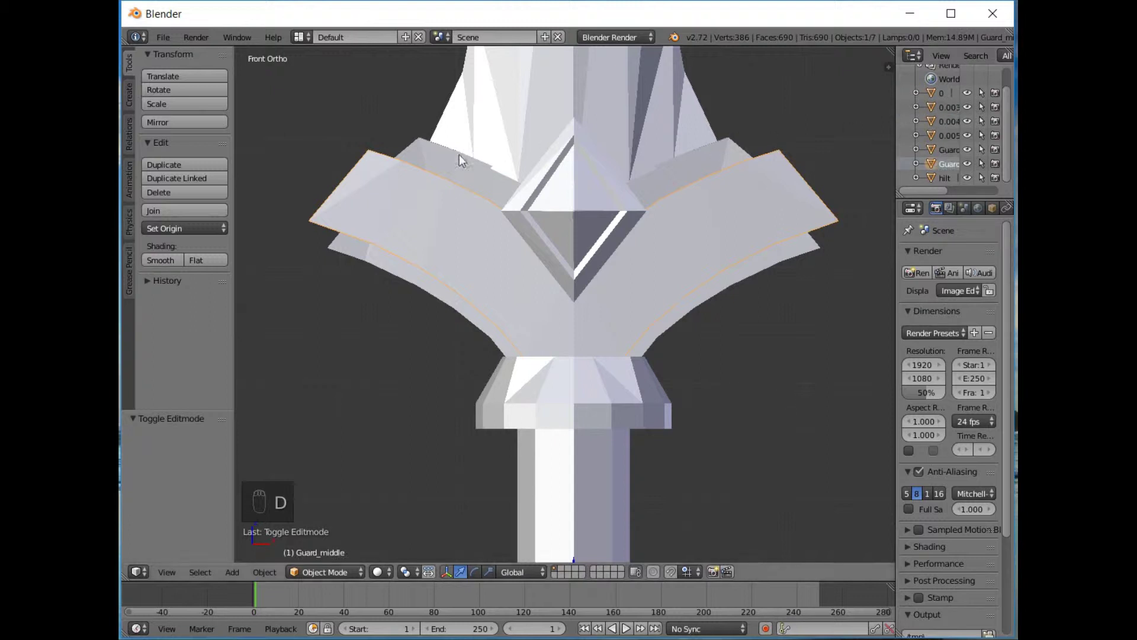
click(453, 159)
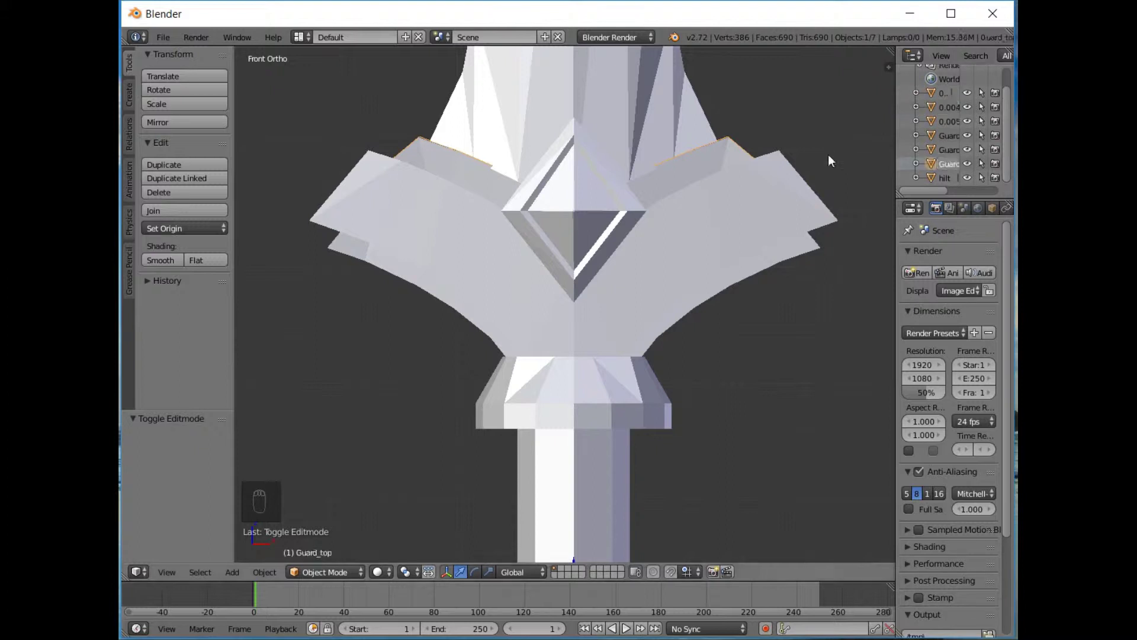
drag(581, 134, 572, 150)
Hide the blade, diamond and upper guard layers in wireframe, leaving the hilt selected with Guard_bottom
key(h)
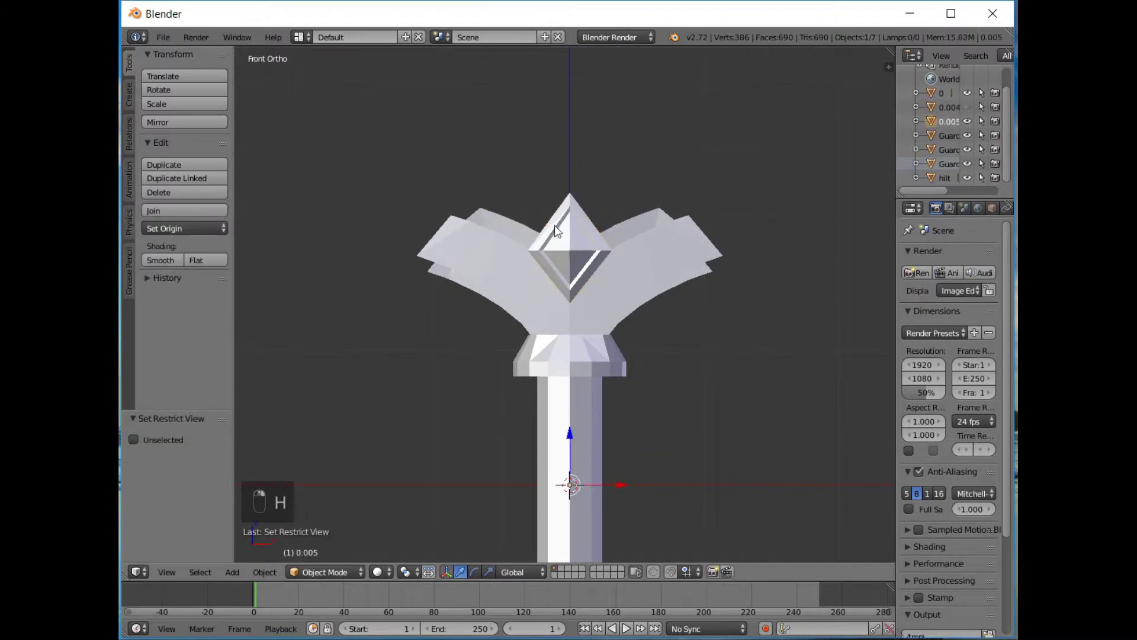
key(h)
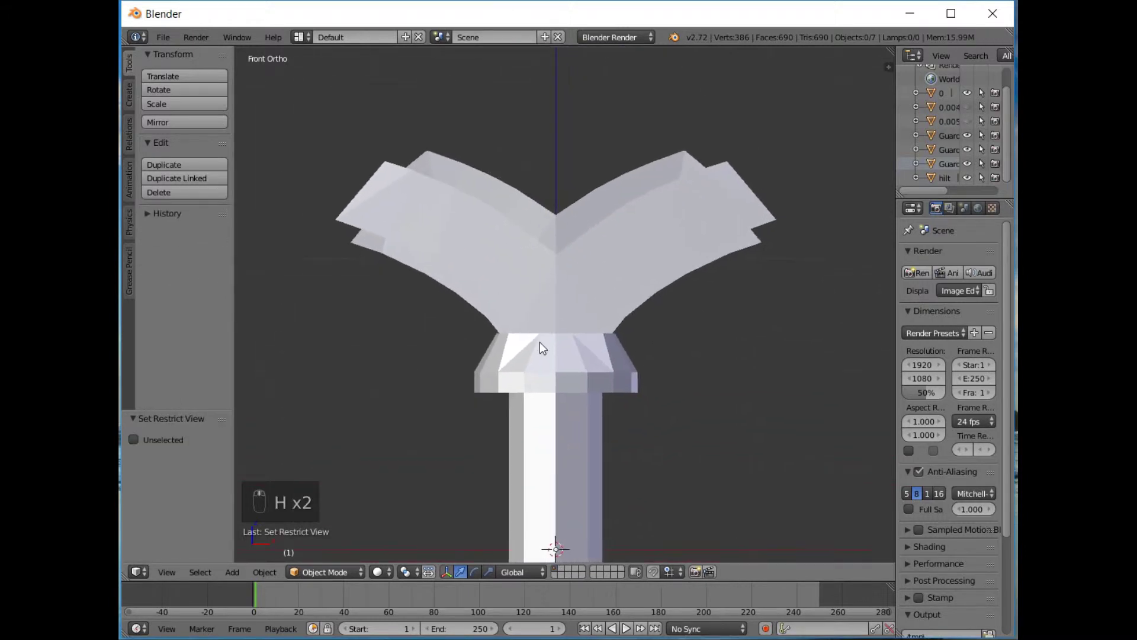
key(z)
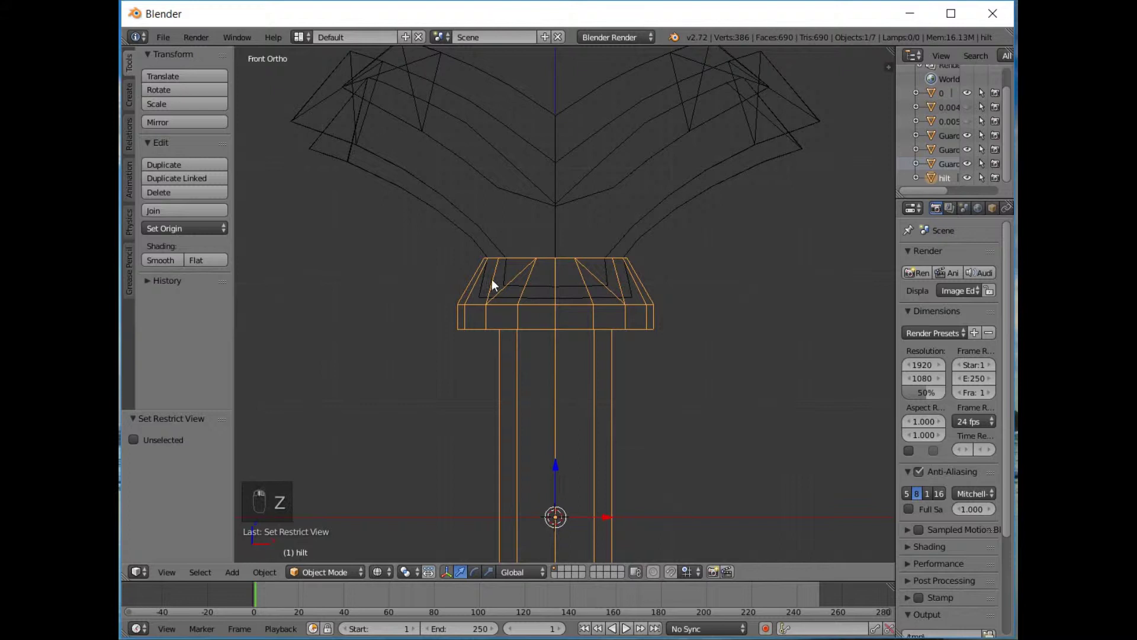
middle_click(559, 306)
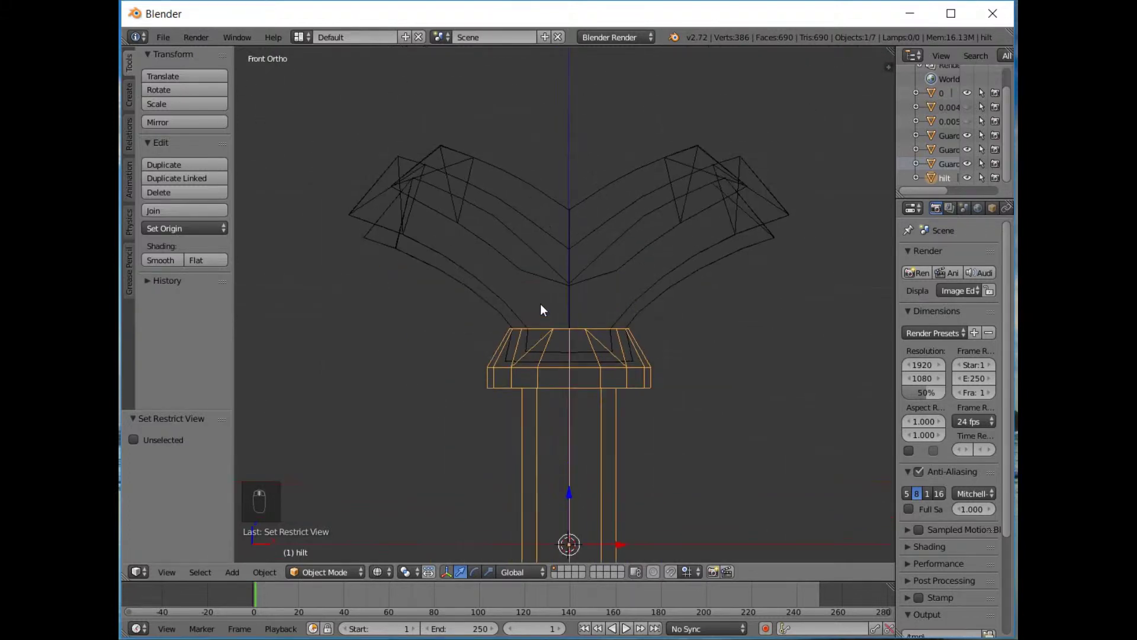
key(h)
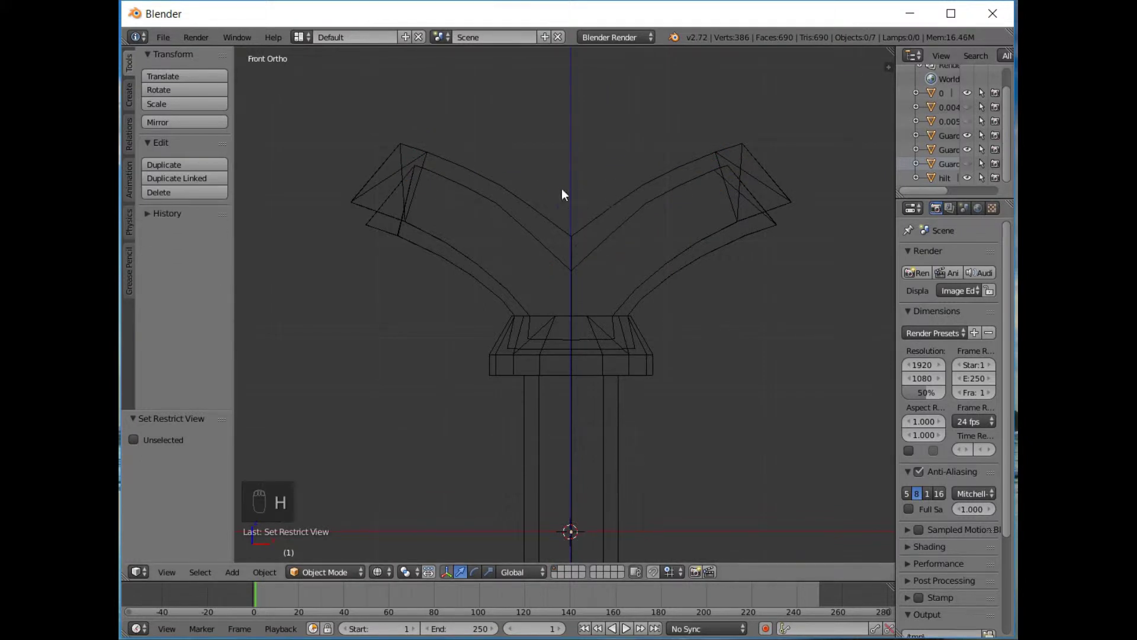
drag(370, 183, 590, 377)
key(h)
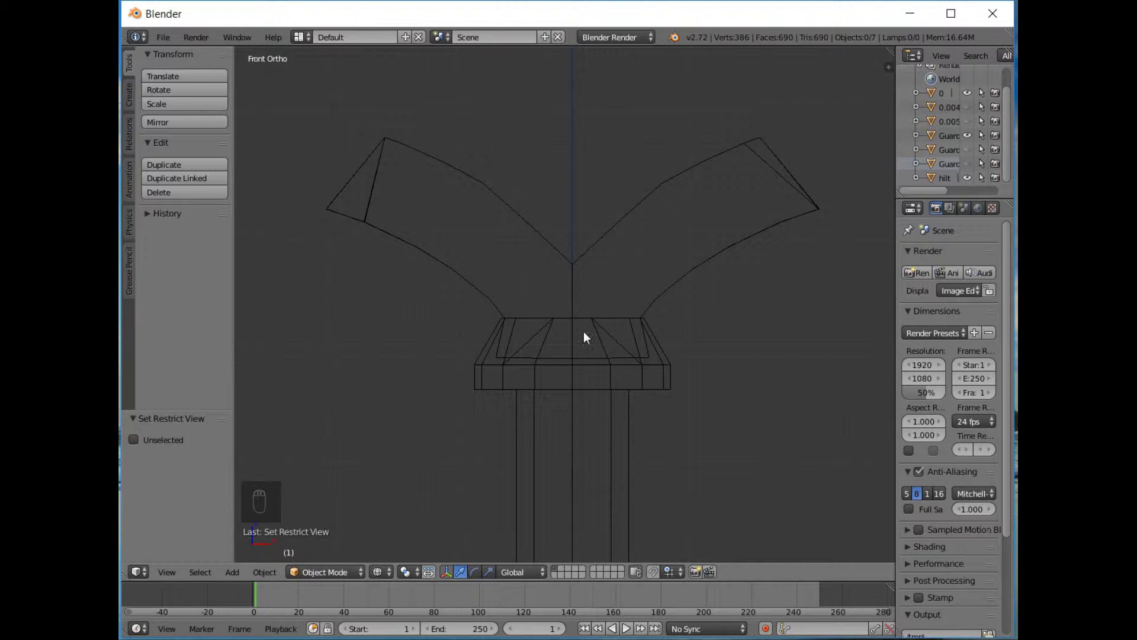
drag(548, 383, 962, 216)
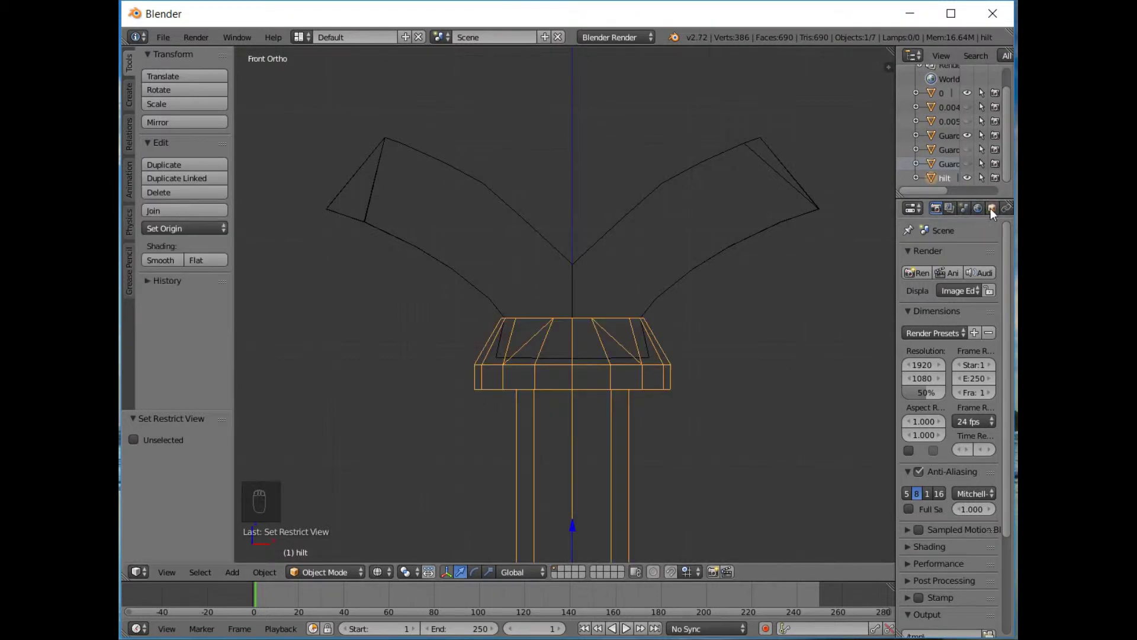
Add a Boolean Difference modifier on the hilt using Guard_bottom, check the cut in solid view, and apply it
drag(990, 213, 967, 215)
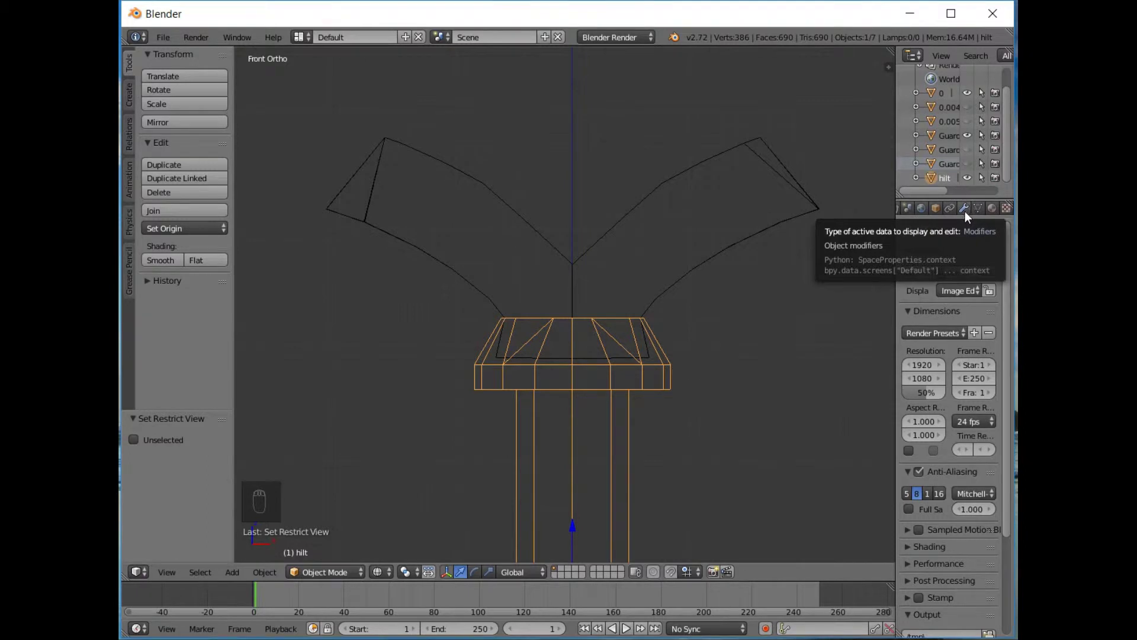
drag(966, 214, 738, 315)
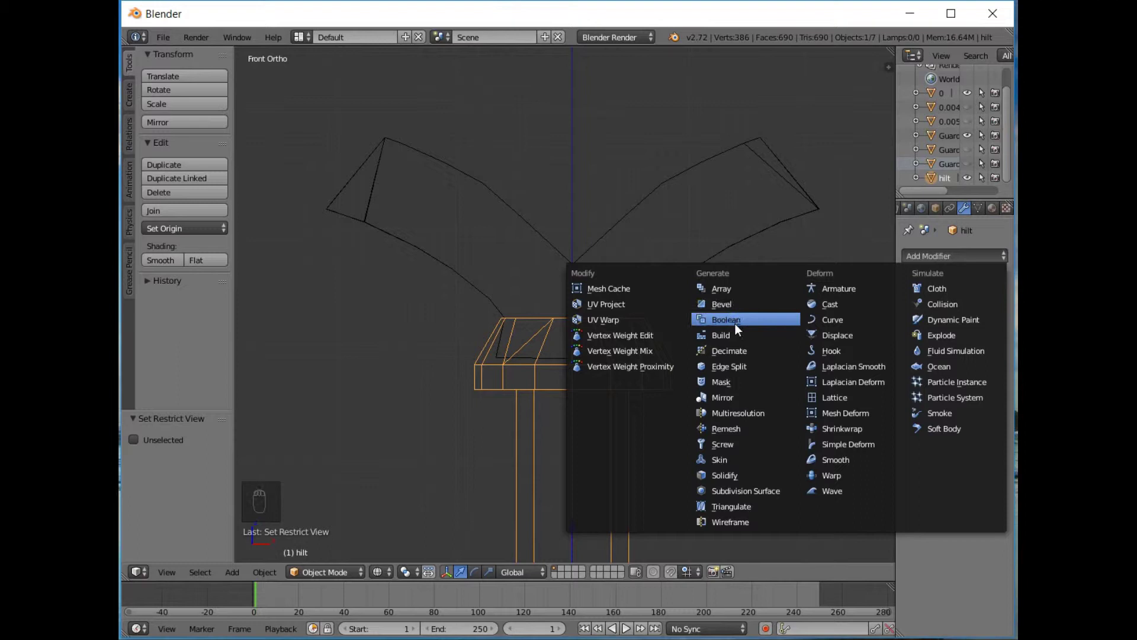
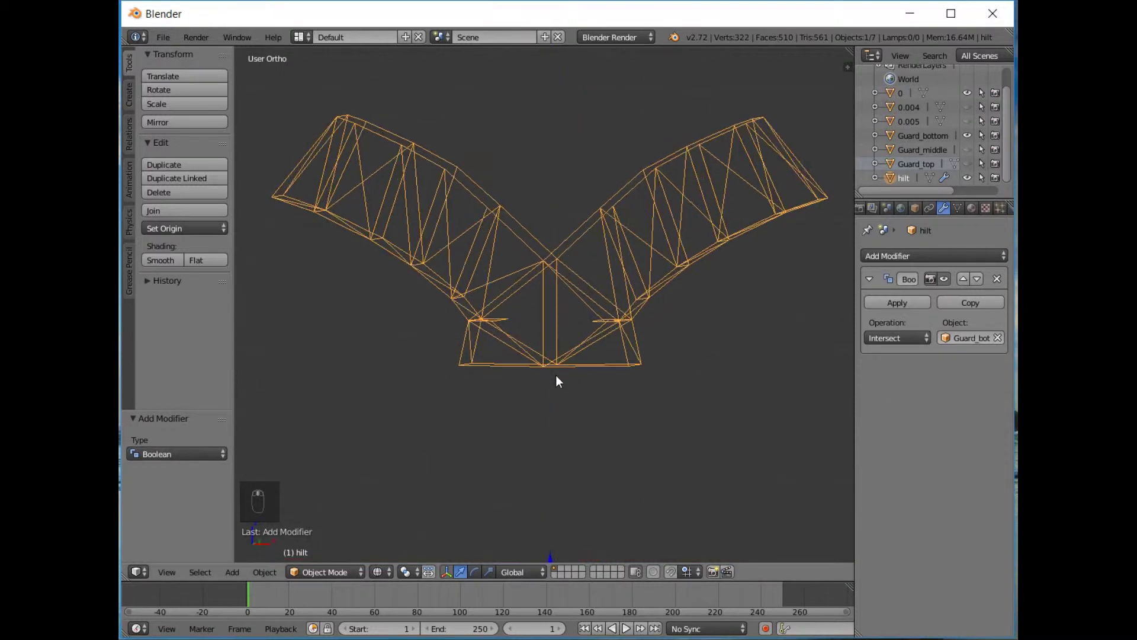
drag(915, 348, 650, 342)
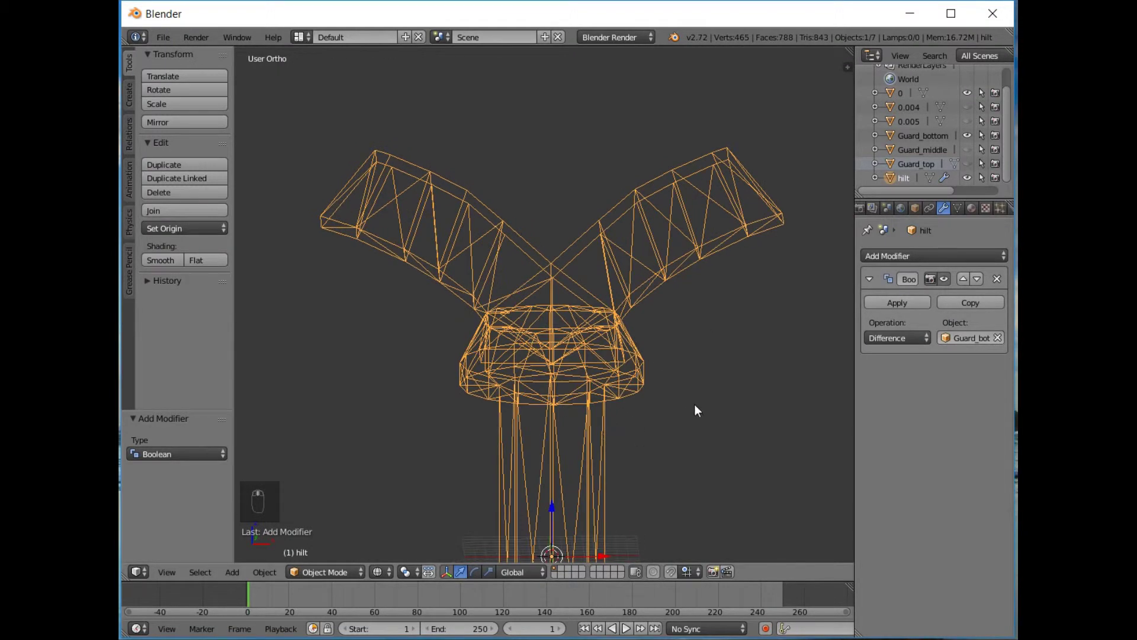
drag(570, 377, 573, 391)
key(z)
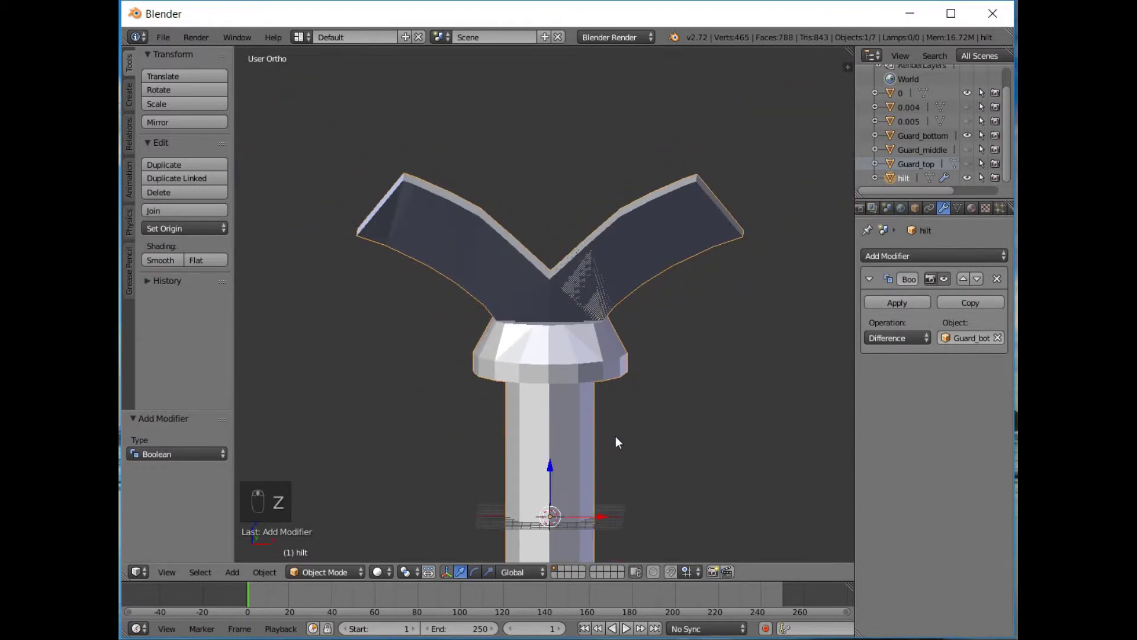
key(z)
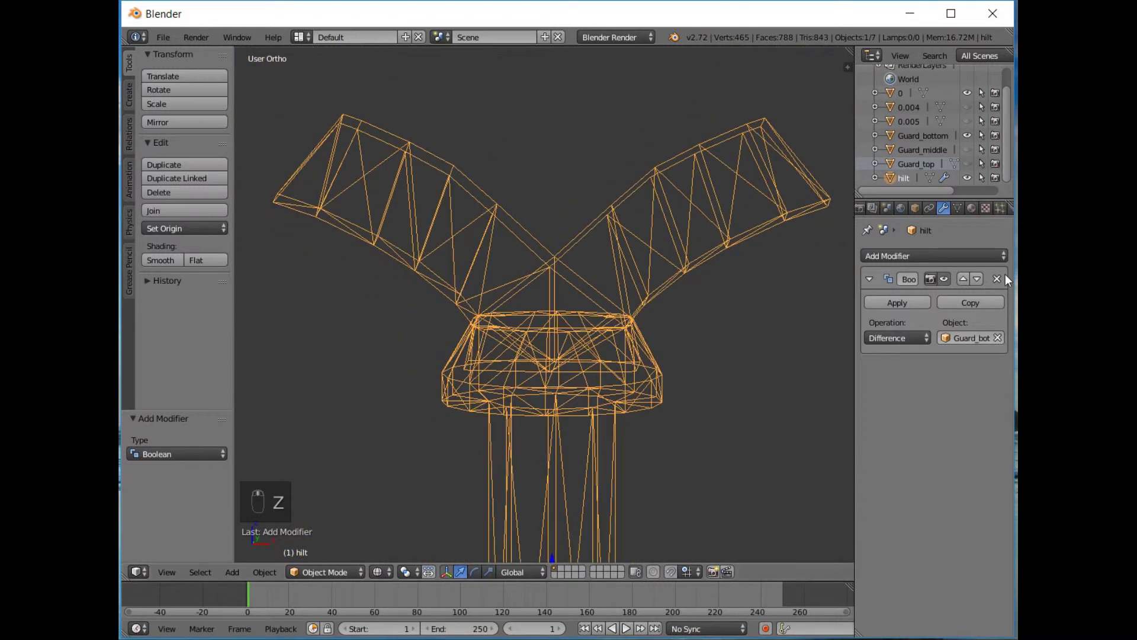
drag(998, 283, 655, 277)
Hide the other parts, enter the hilt's mesh and delete the inner loop of its top opening
drag(655, 277, 676, 294)
key(h)
middle_click(613, 368)
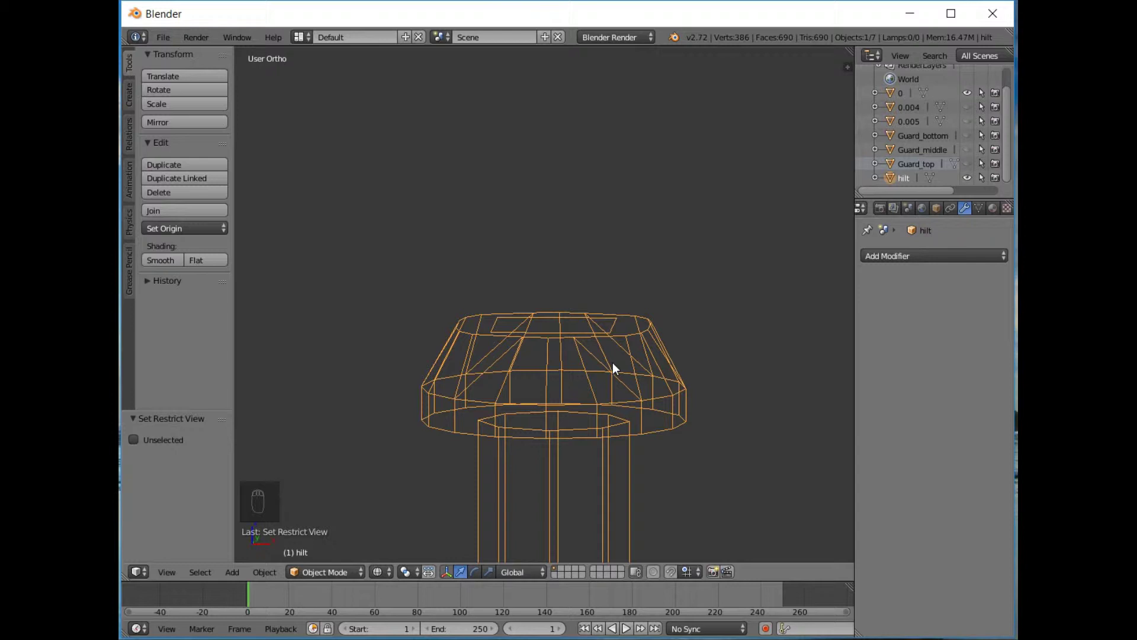
key(z)
middle_click(618, 367)
key(Tab)
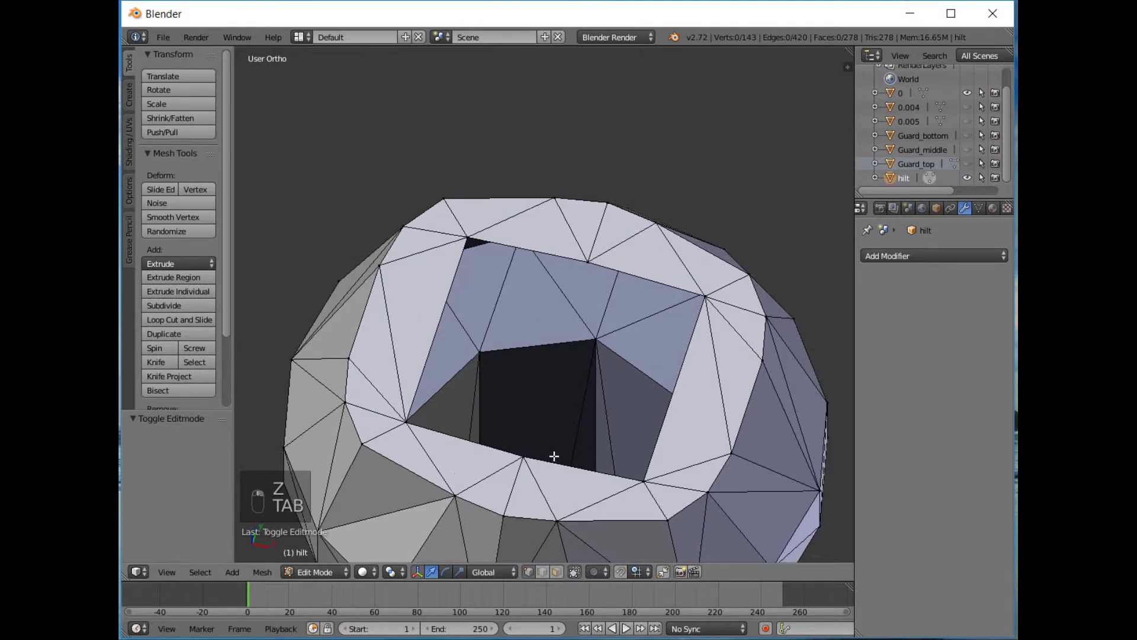
key(Tab)
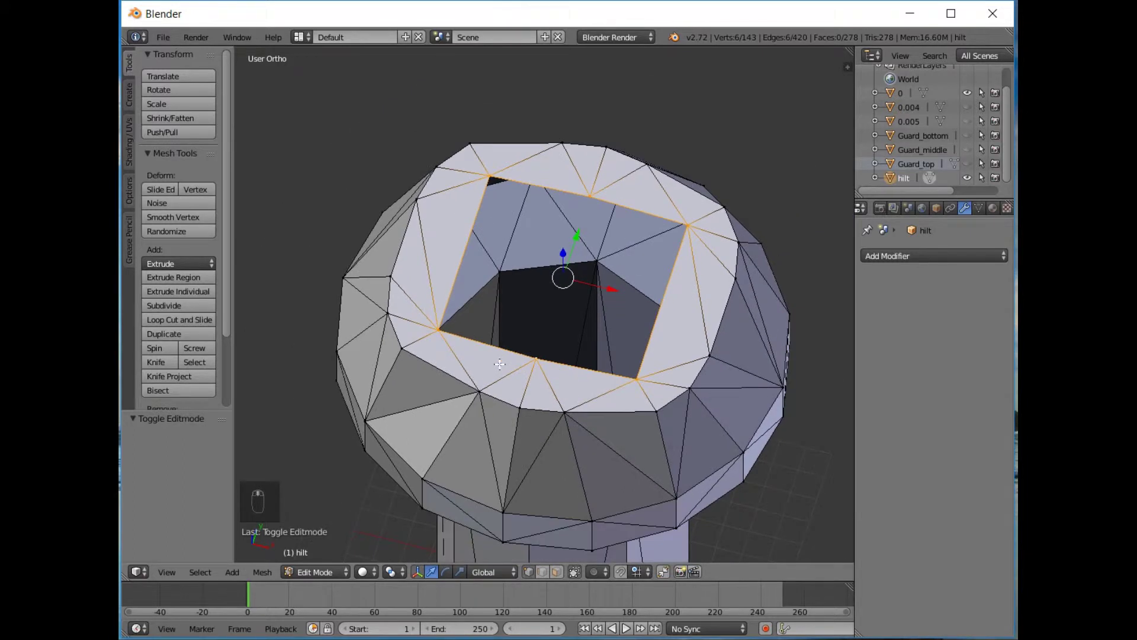
key(x)
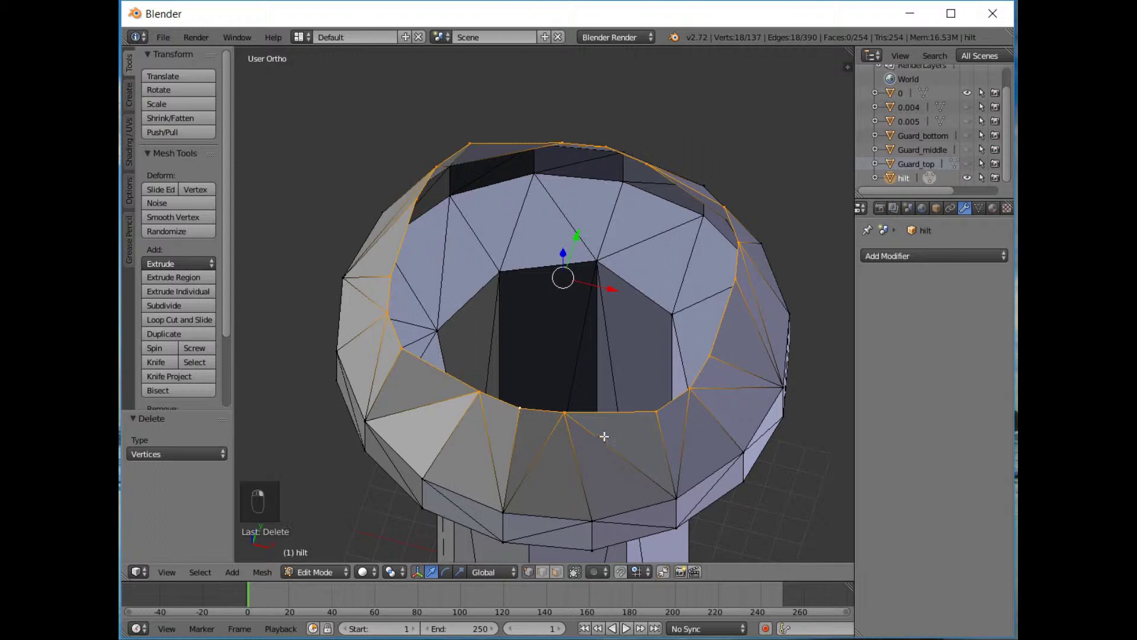
From top view, extrude the open rim inward and merge it at a single centre vertex
key(KP_7)
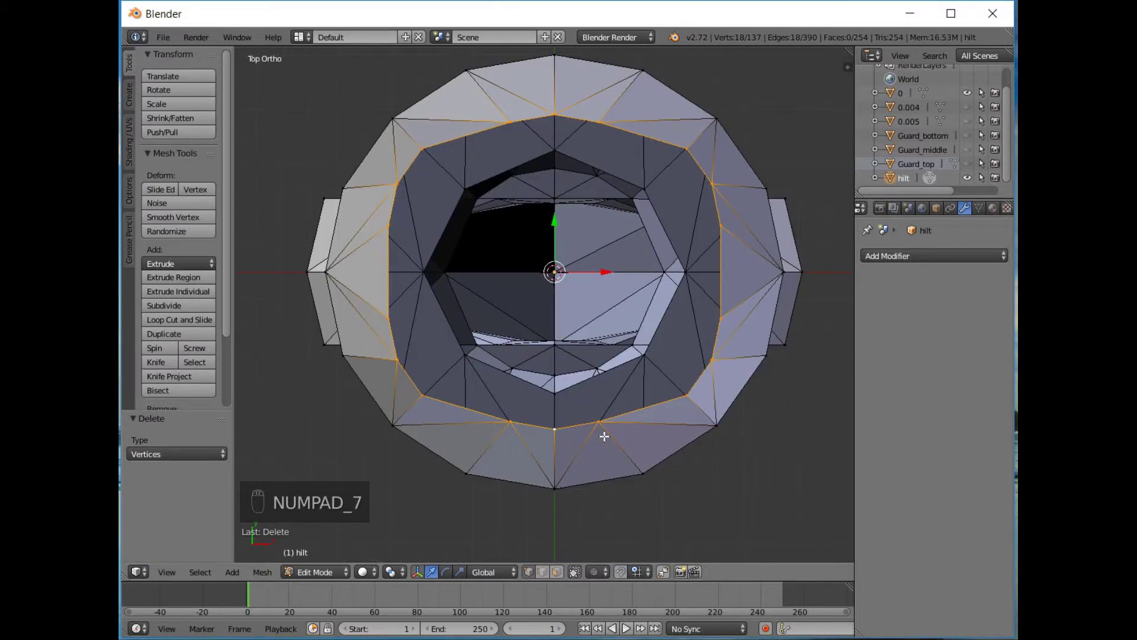
key(e)
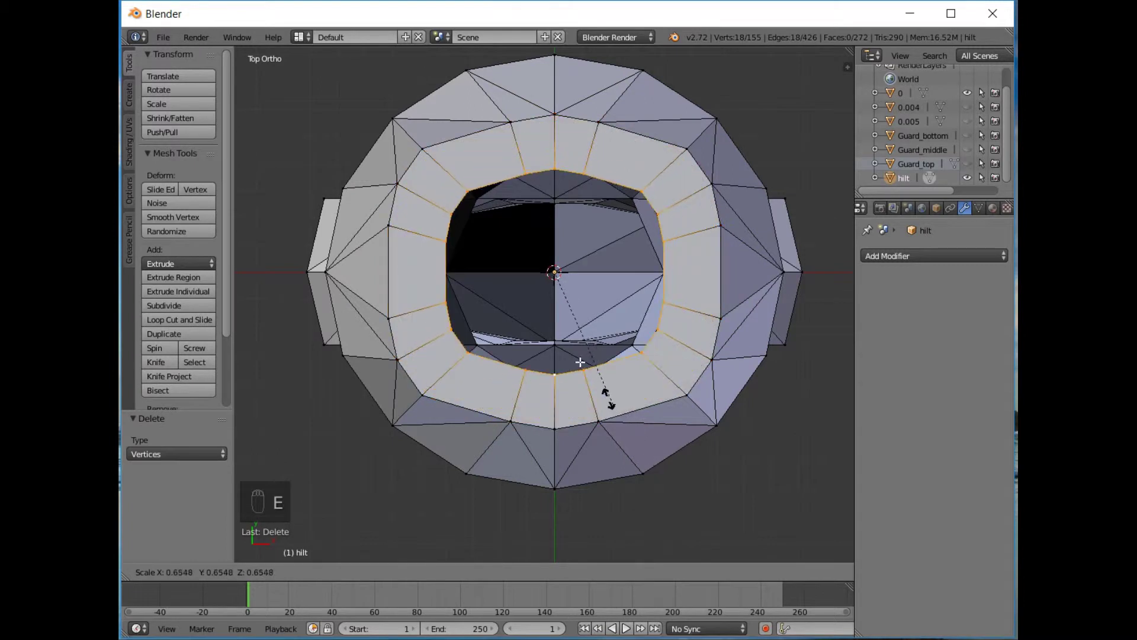
key(alt+m)
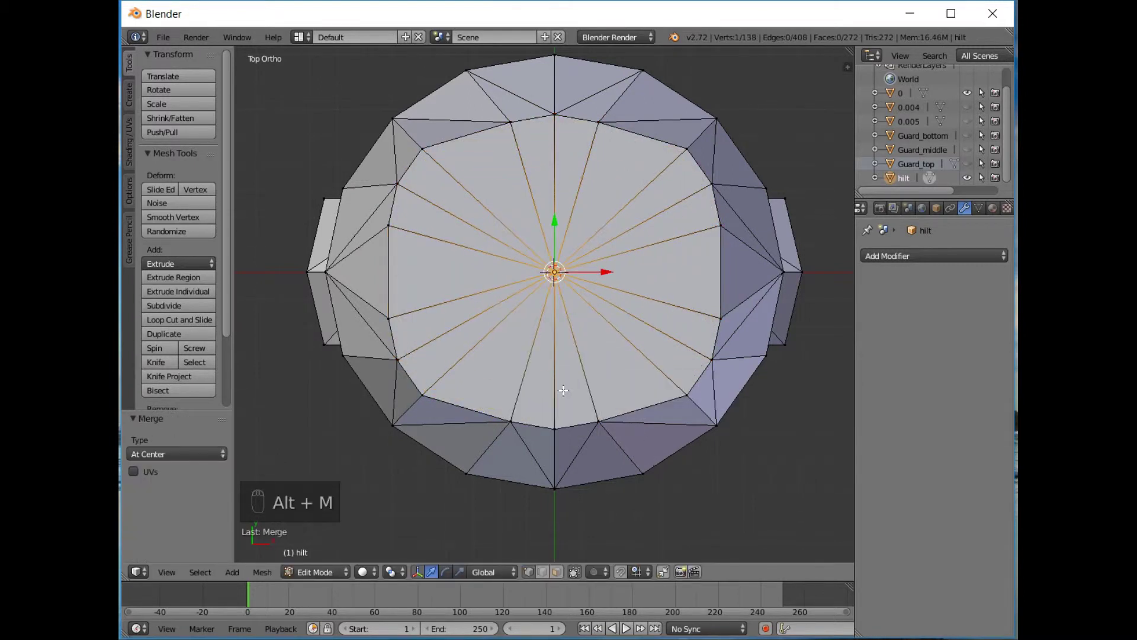
key(KP_1)
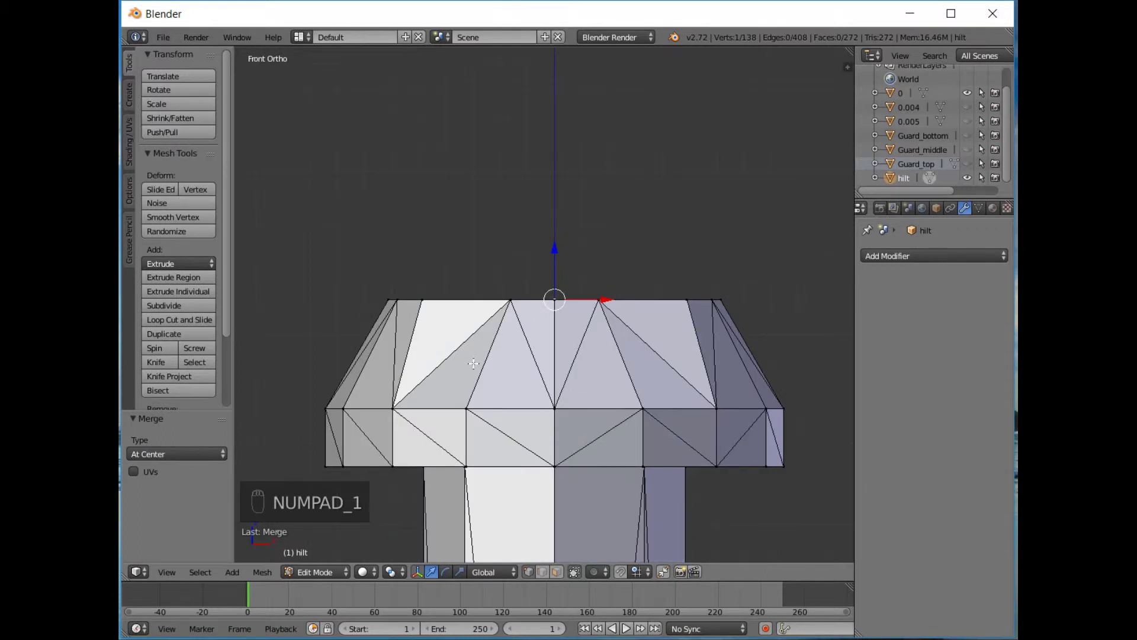
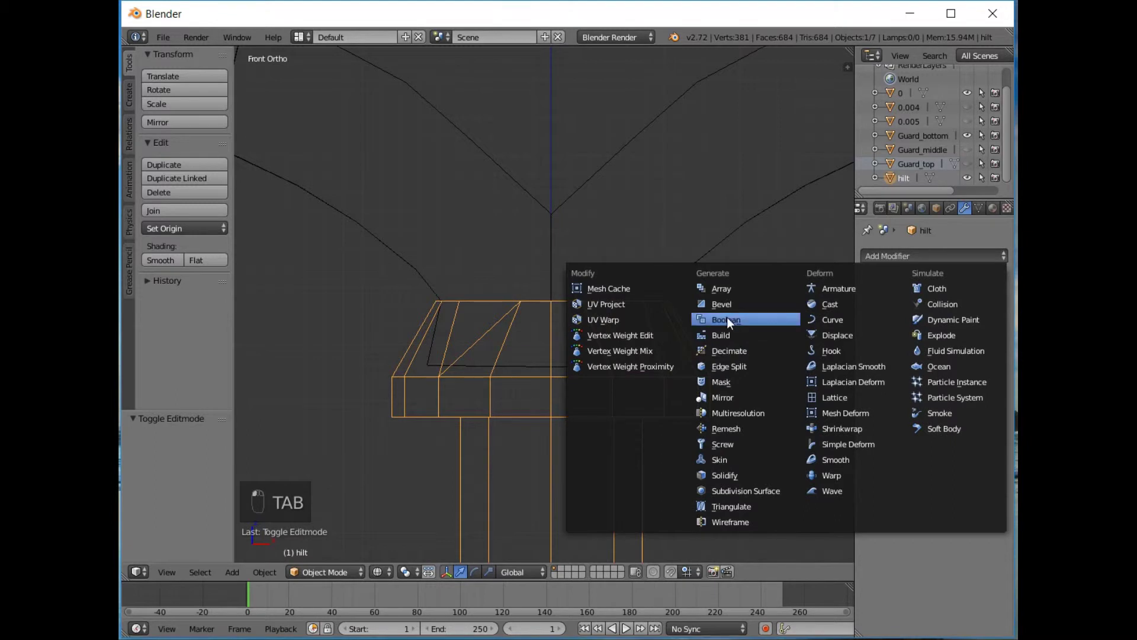
Add a Boolean modifier to the hilt set to Difference against Guard_bottom
drag(974, 338, 528, 359)
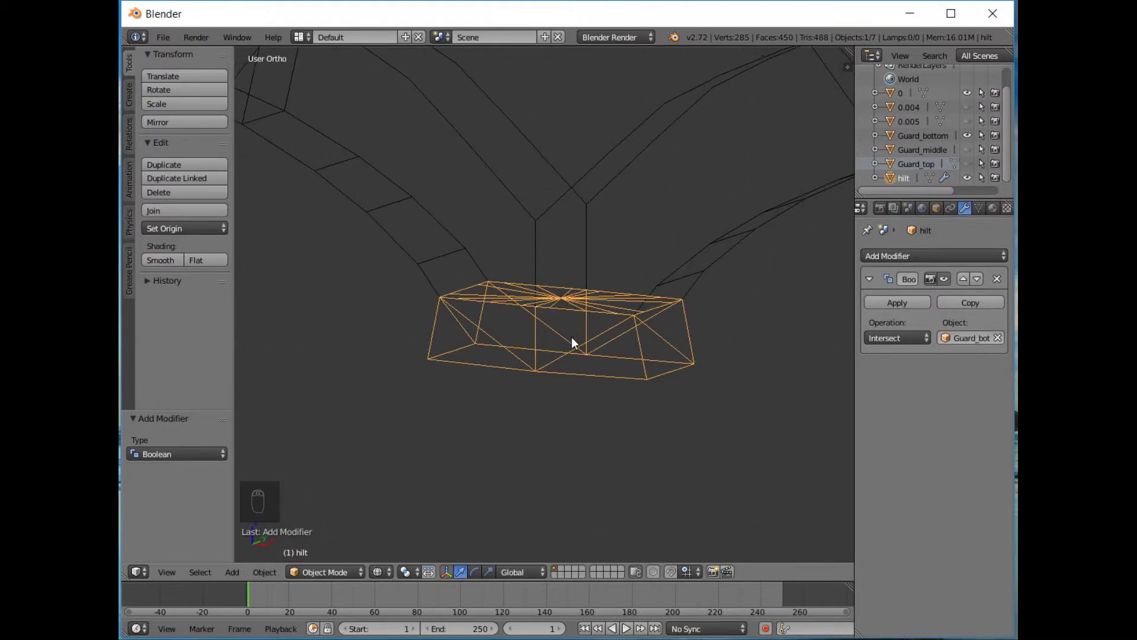
key(KP_1)
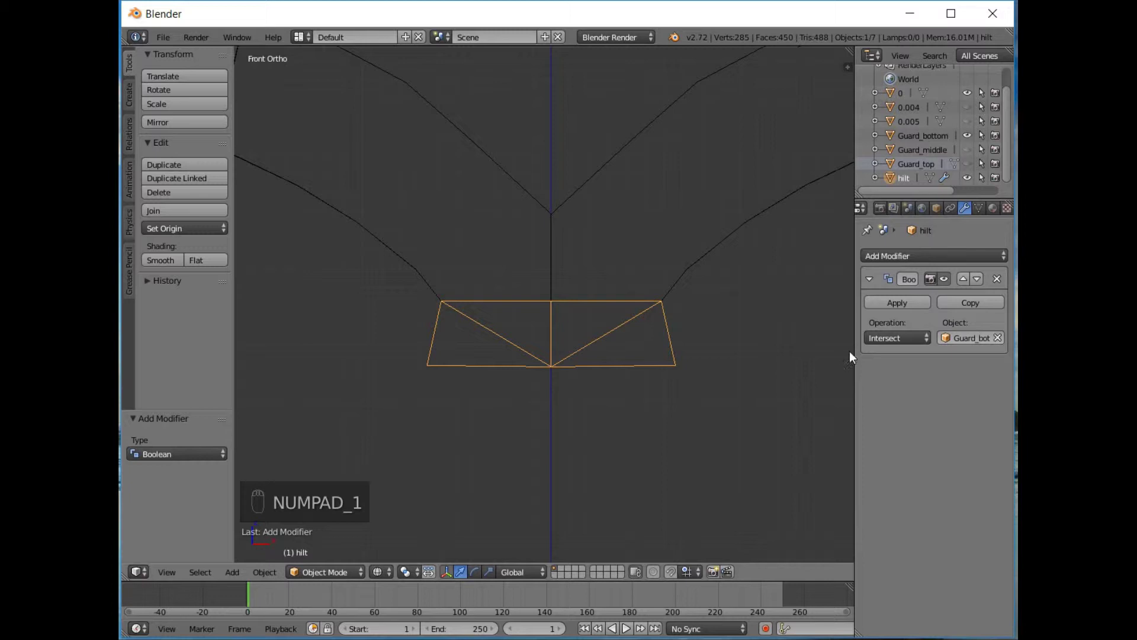
click(894, 347)
drag(885, 311, 683, 356)
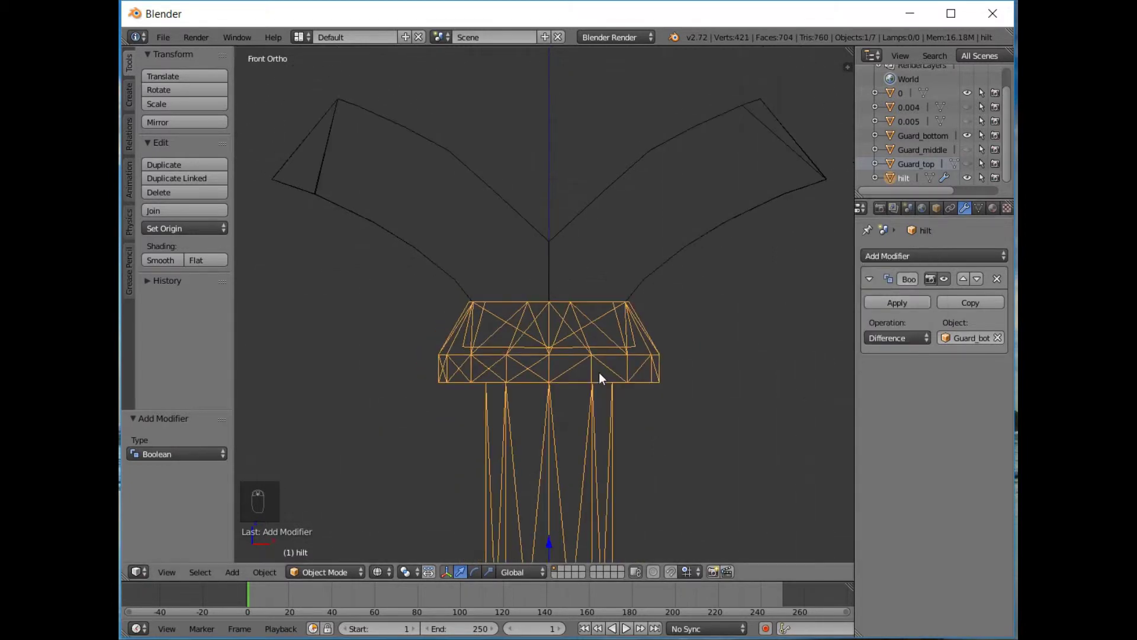
Orbit around the hilt in wireframe to inspect the boolean result at its top
drag(538, 451, 521, 440)
key(z)
key(z)
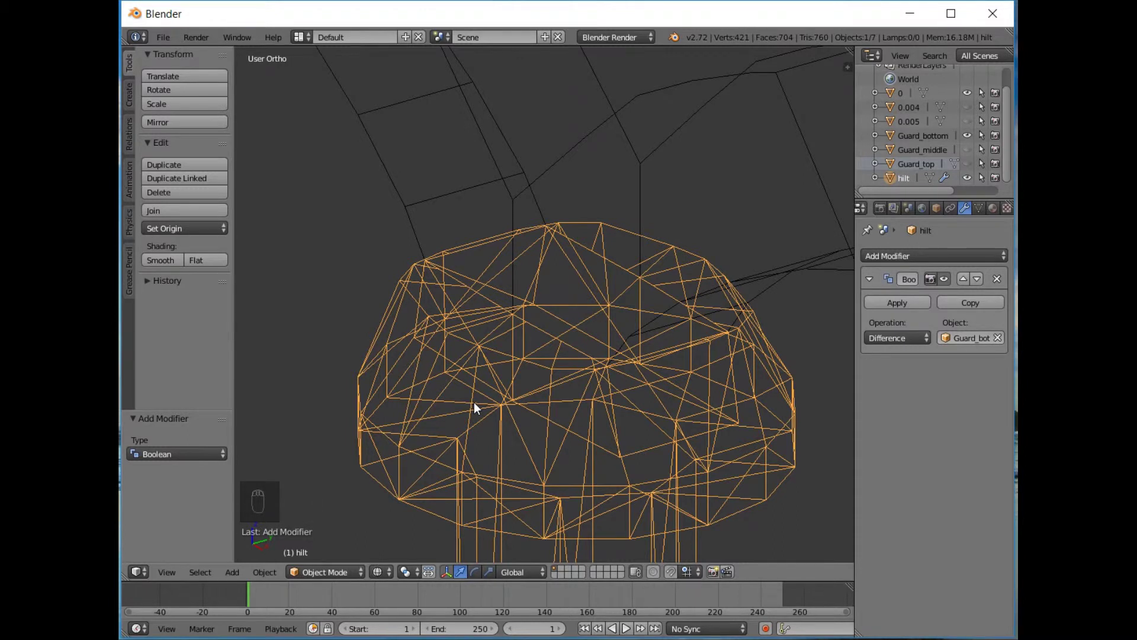
drag(553, 395, 472, 322)
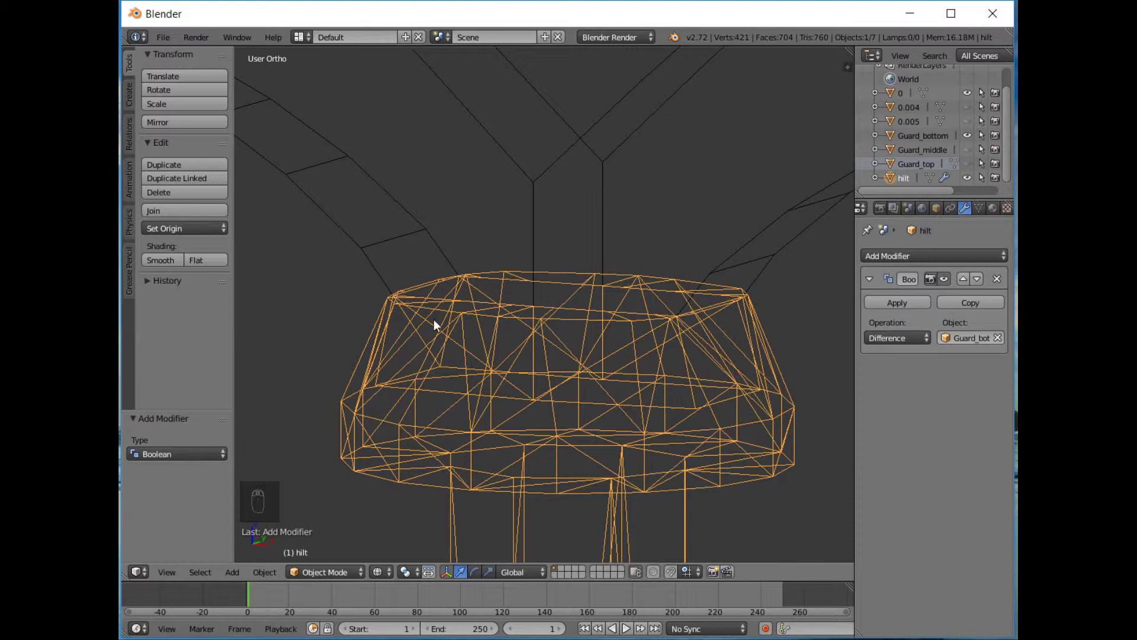
drag(450, 339, 459, 346)
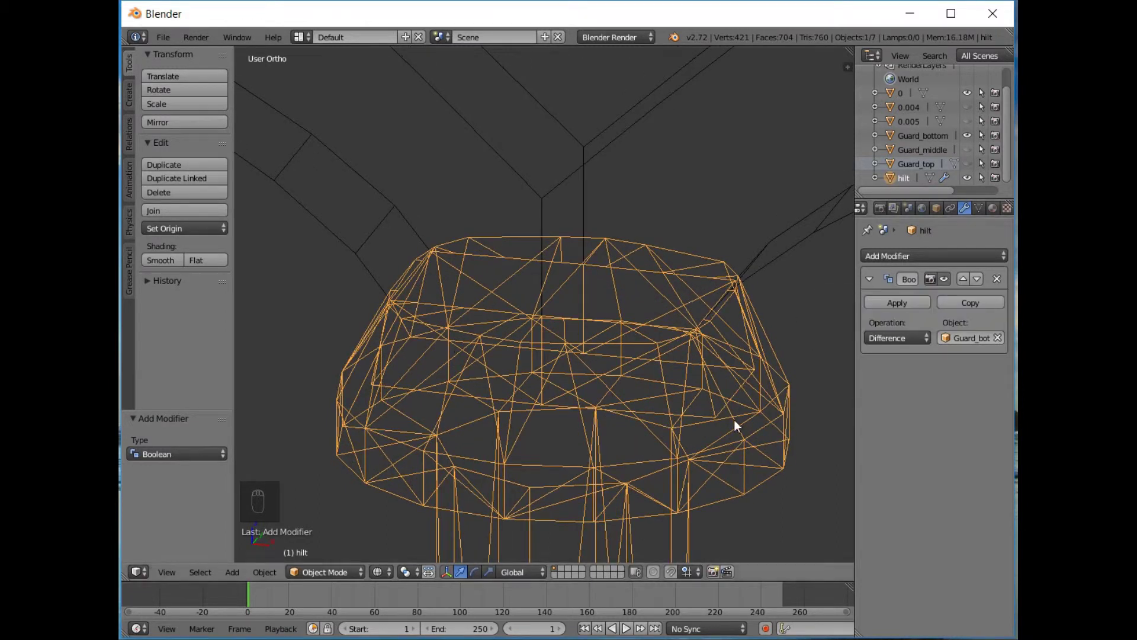
drag(644, 393, 606, 427)
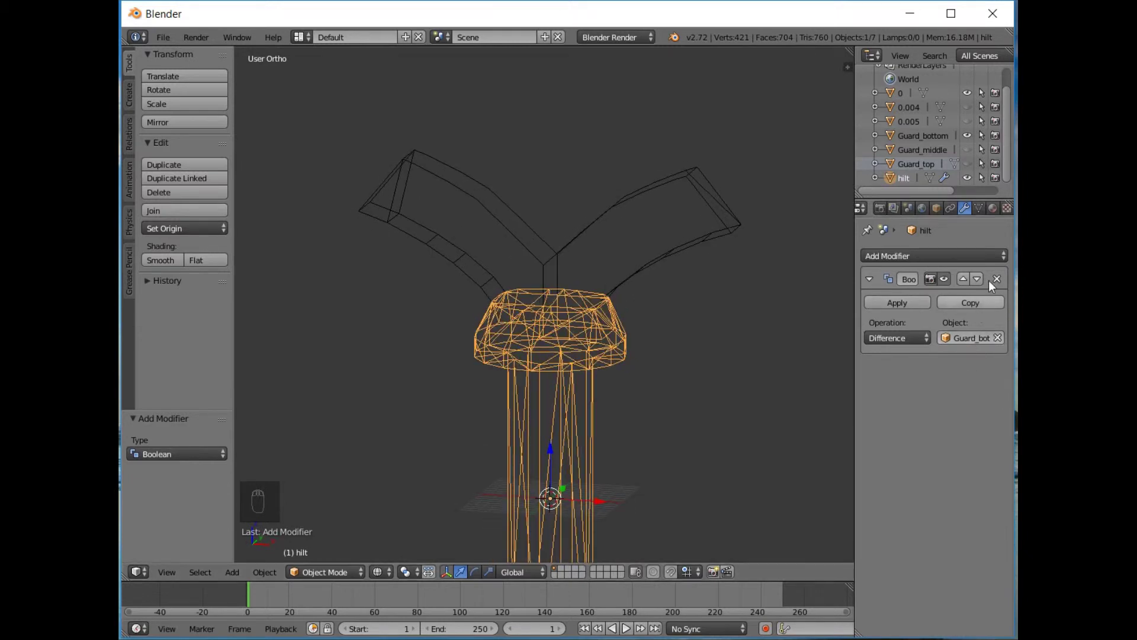
drag(997, 284, 996, 284)
Give Guard_bottom a Boolean Difference modifier with the hilt as its object
drag(997, 284, 935, 260)
drag(717, 239, 812, 249)
drag(920, 267, 735, 323)
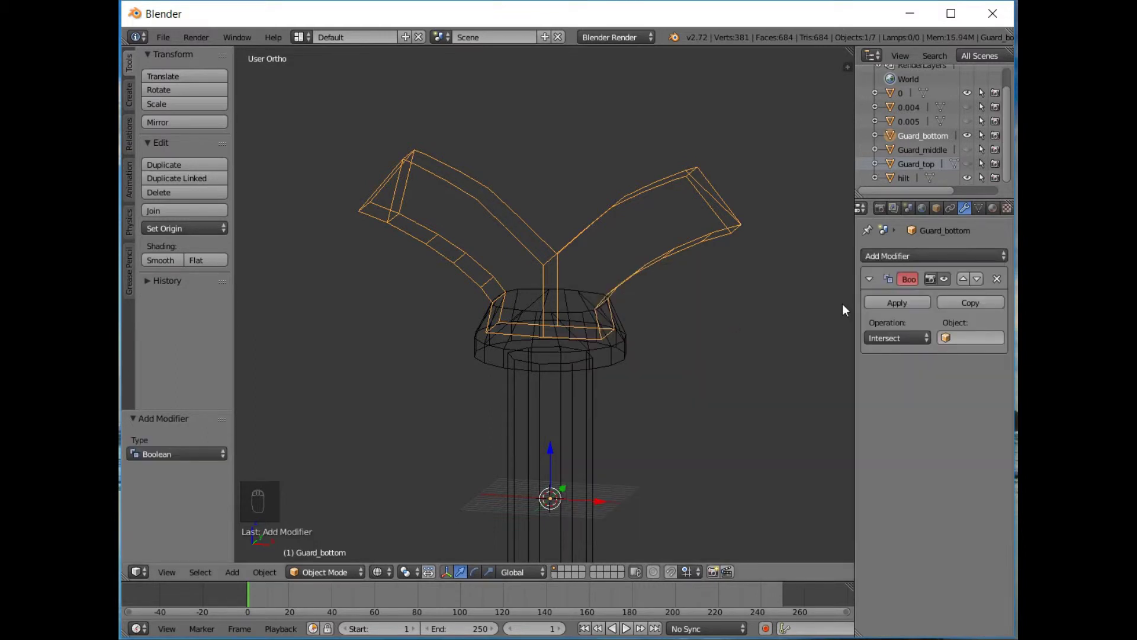
drag(961, 343, 869, 432)
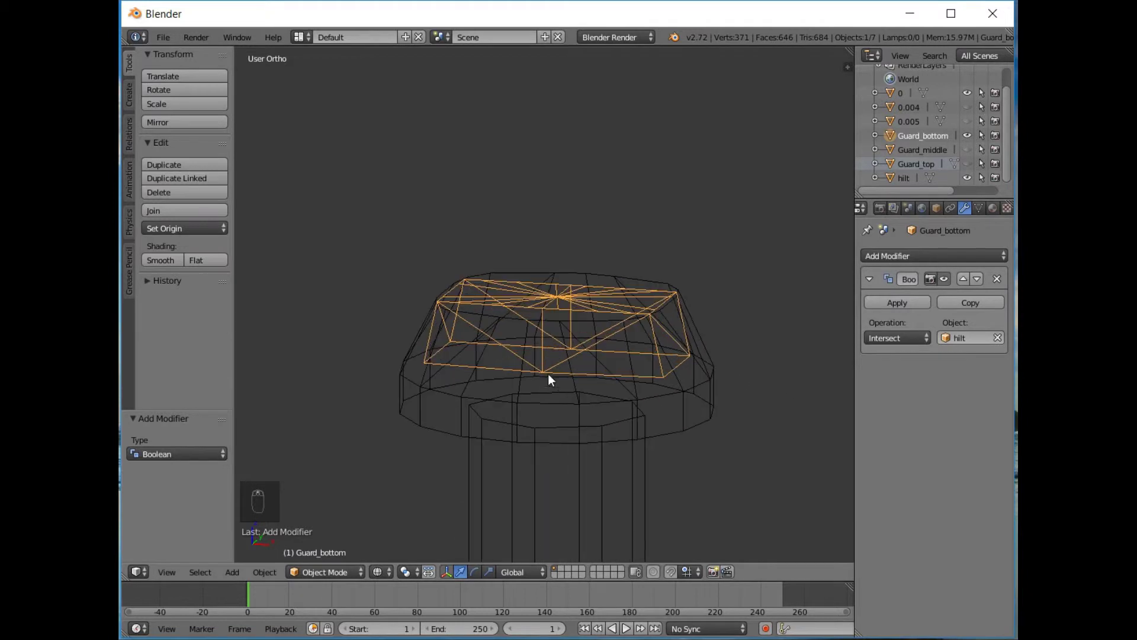
drag(560, 402, 894, 340)
drag(893, 340, 681, 349)
Apply the hilt subtraction on Guard_bottom permanently and check it in solid shading from the front
key(KP_1)
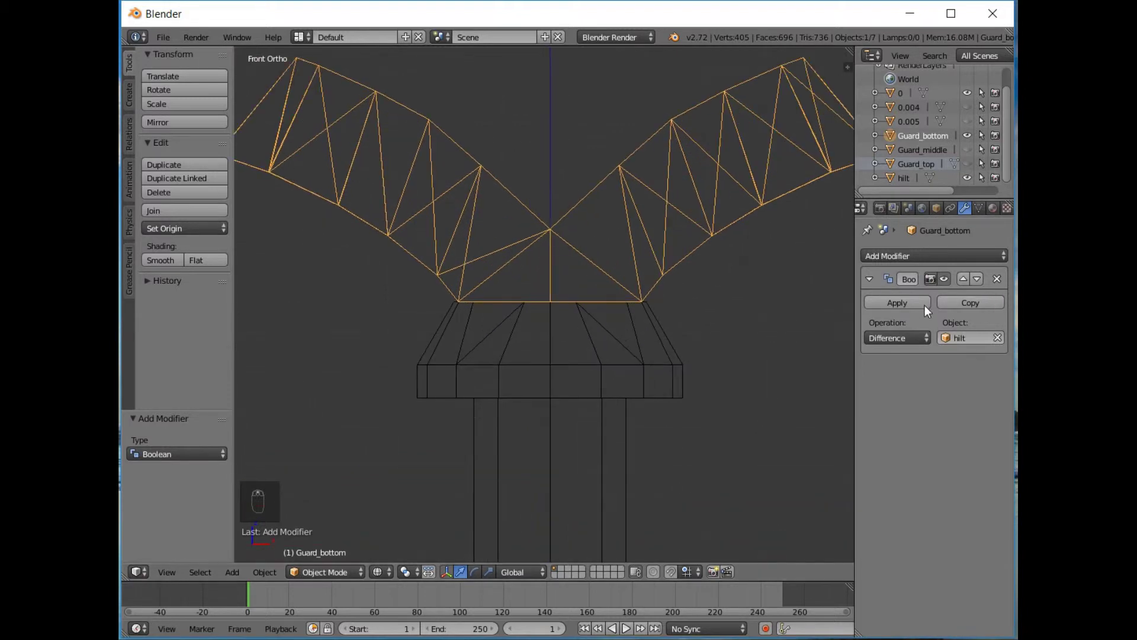
drag(918, 309, 612, 241)
key(g)
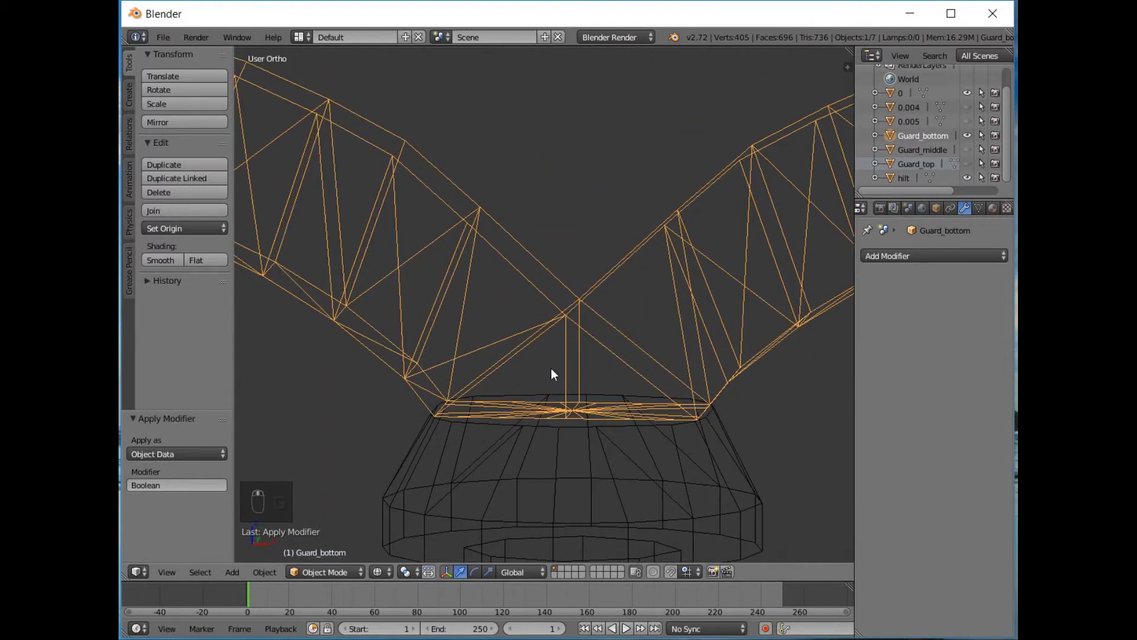
key(z)
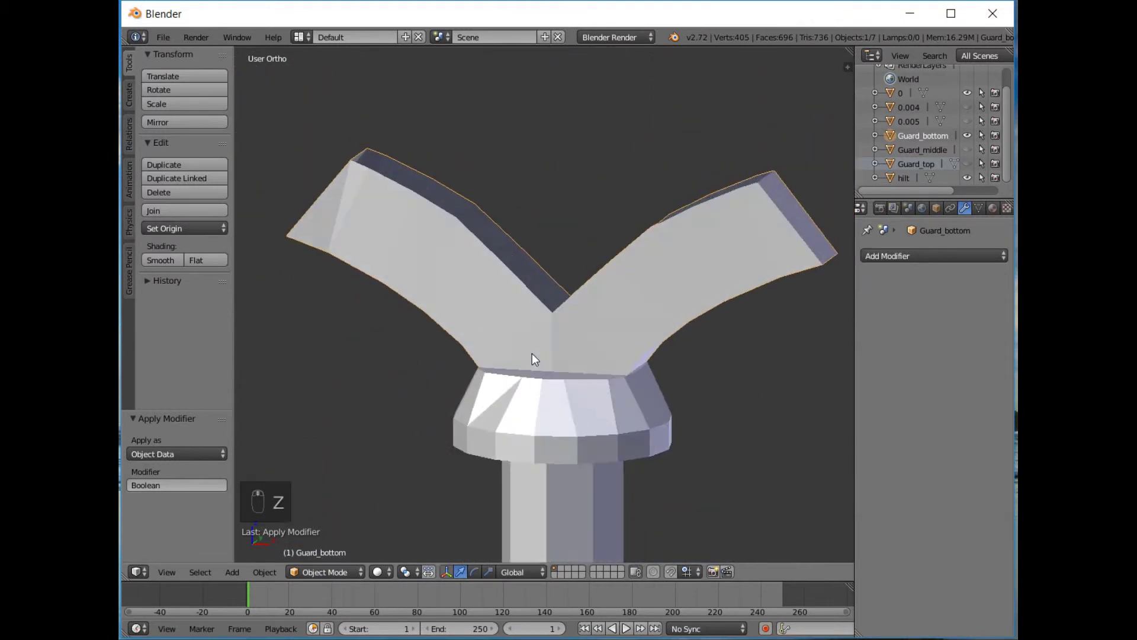
middle_click(537, 335)
key(KP_1)
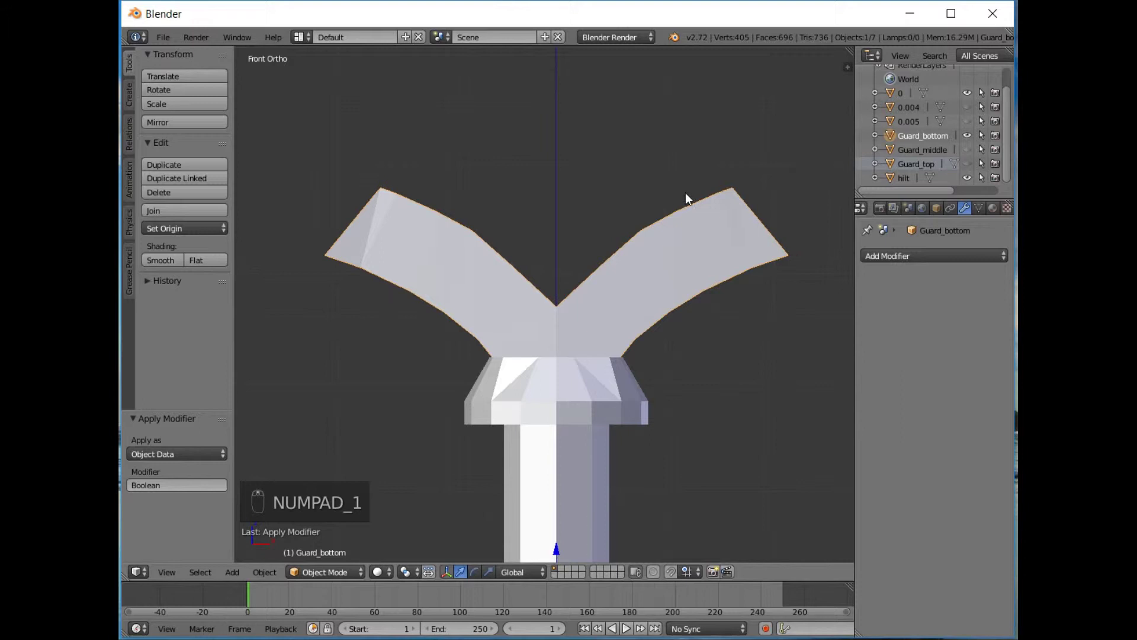
Inspect and rework the trimmed Guard_bottom mesh in Edit Mode from the front, then return to Object Mode
drag(686, 193, 504, 277)
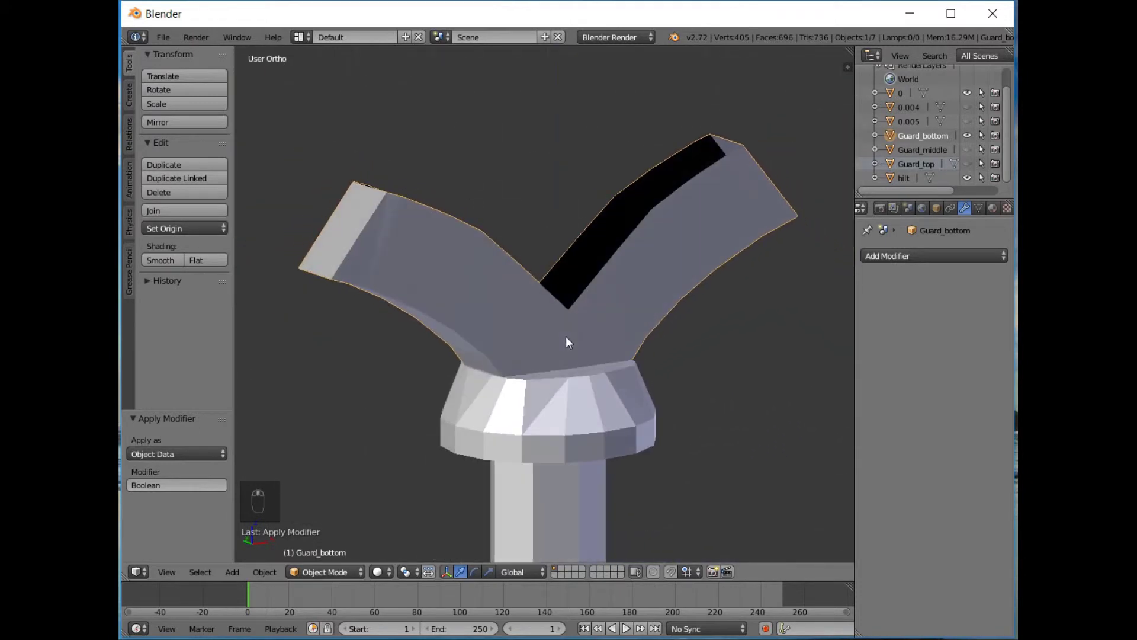
key(Tab)
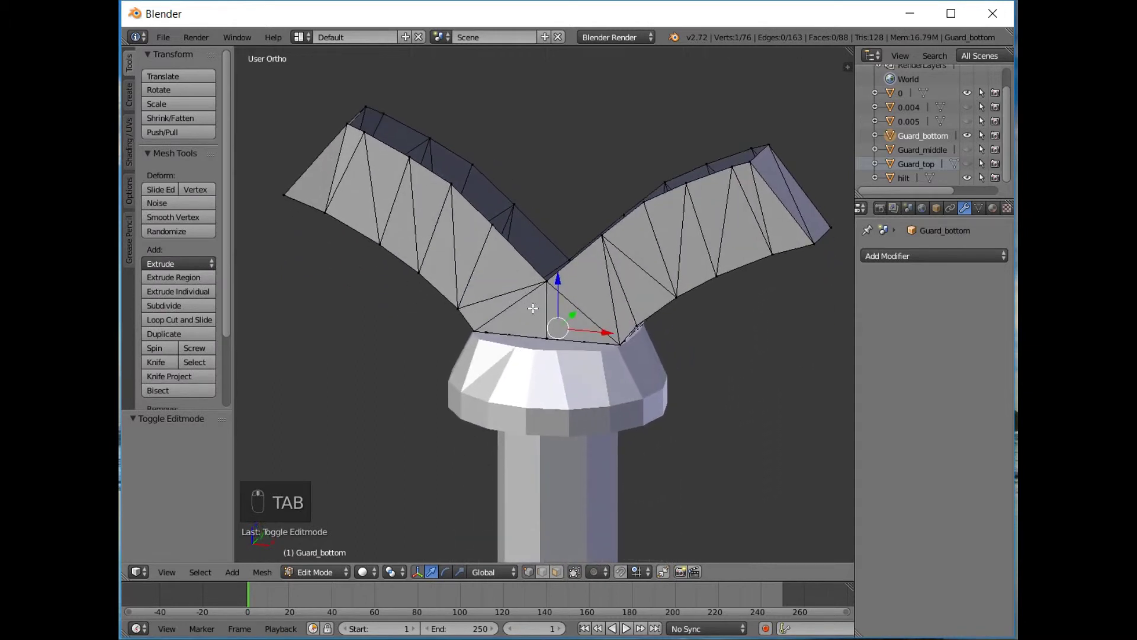
key(KP_1)
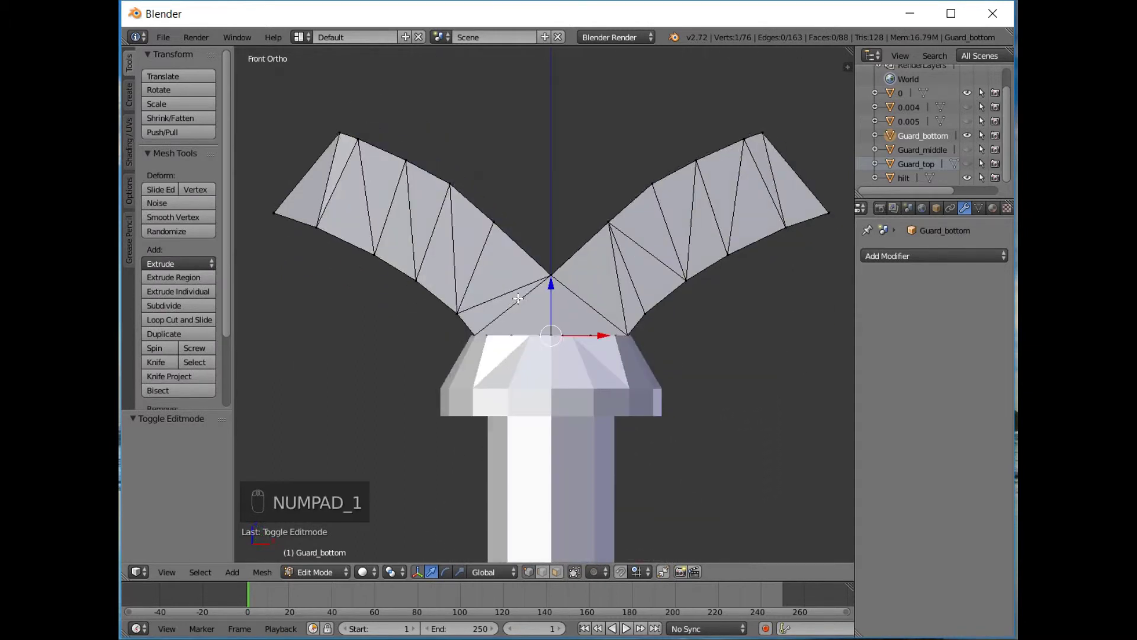
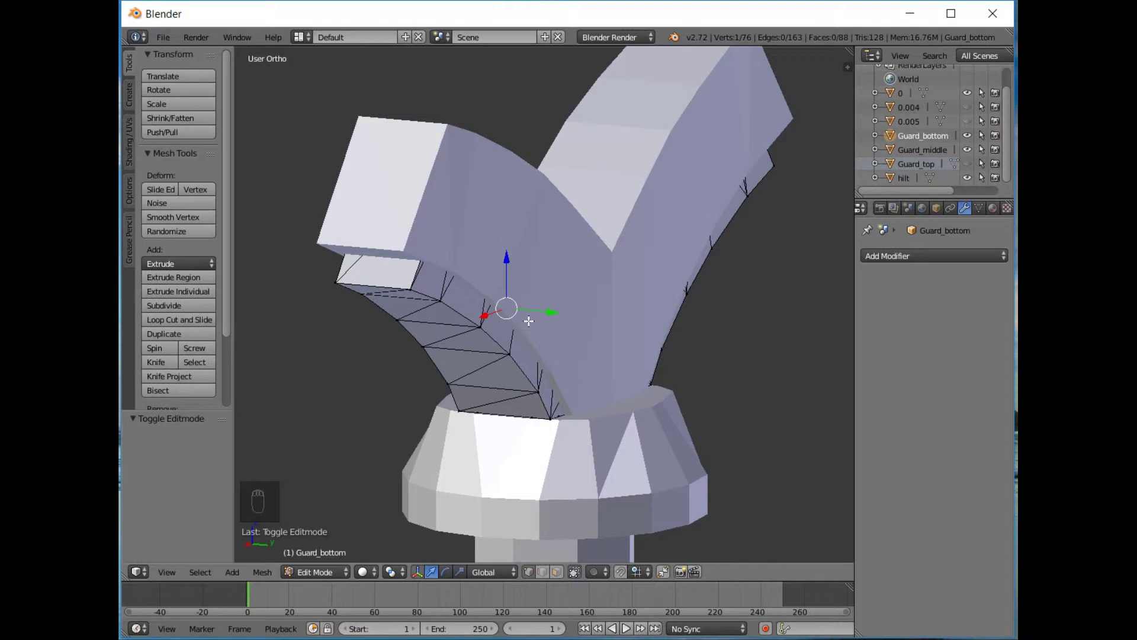
key(KP_1)
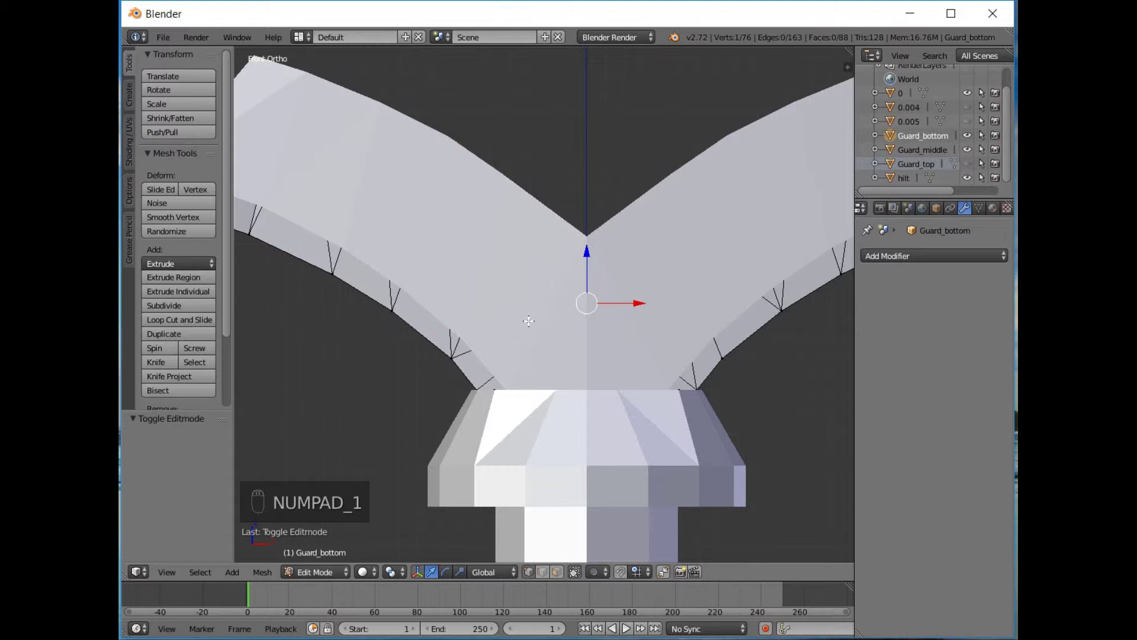
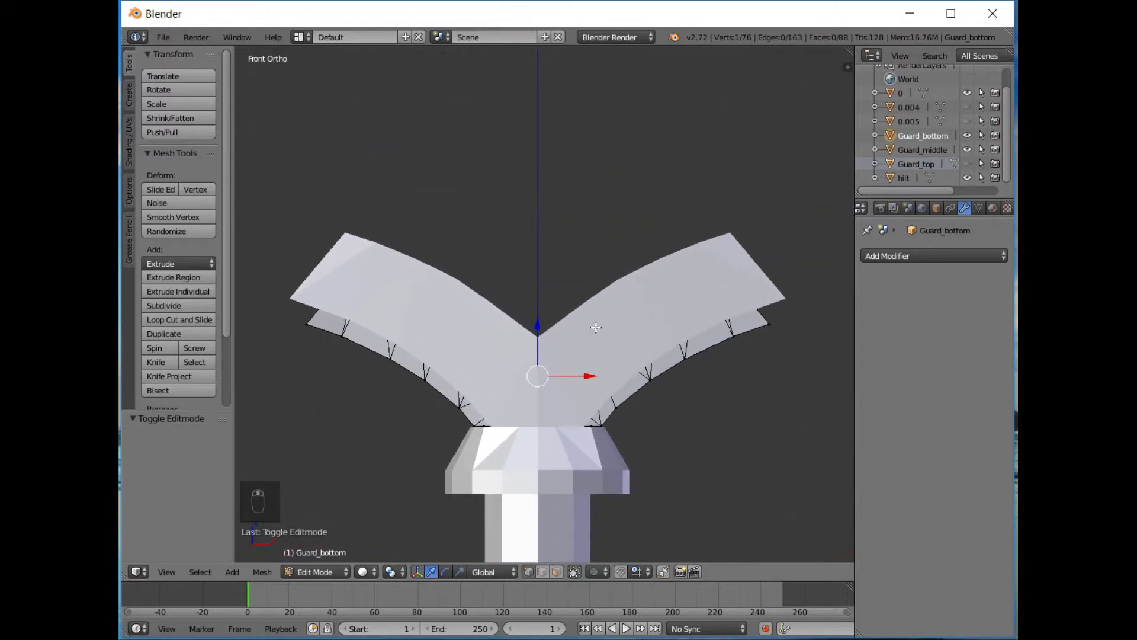
key(Tab)
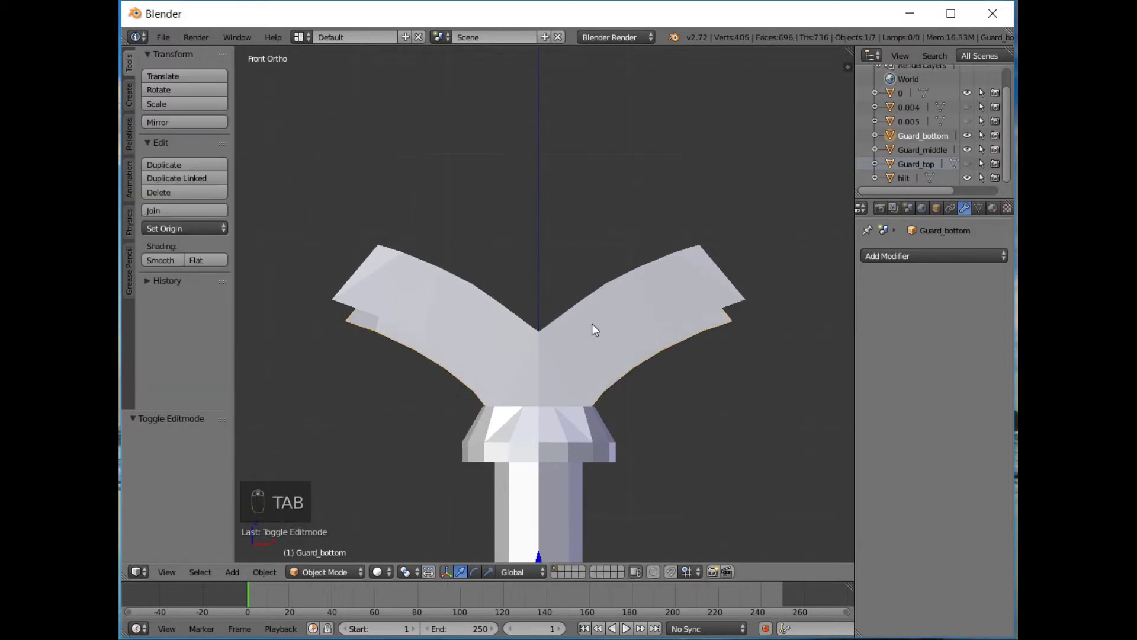
Unhide everything, keep only the diamond and guard pieces visible in wireframe, and pick the top and middle guards
key(alt+h)
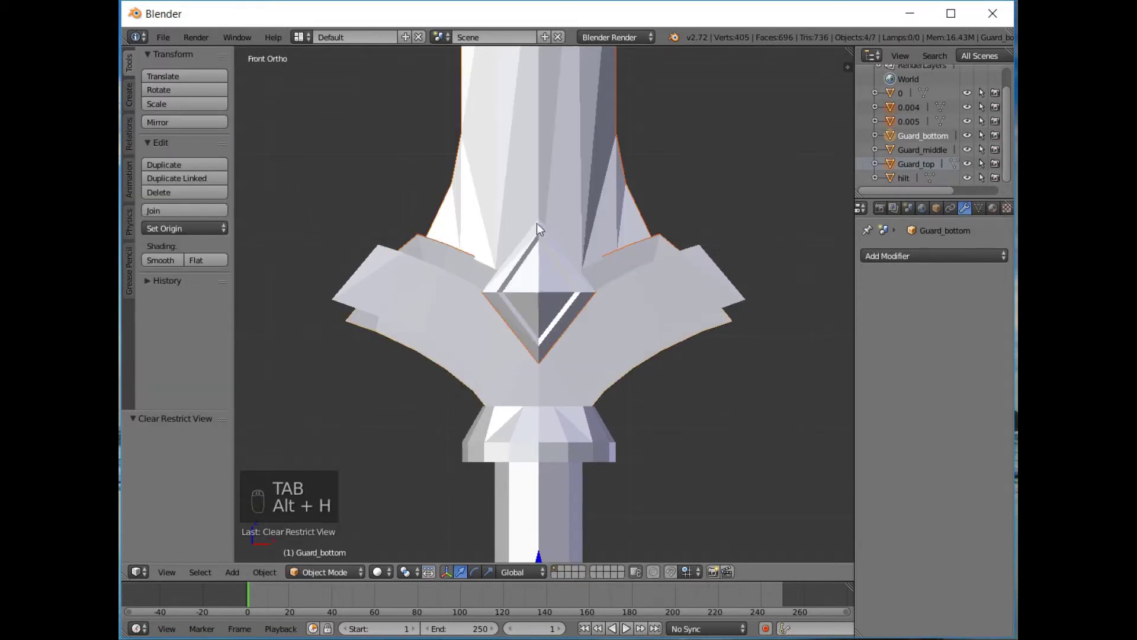
click(565, 202)
click(565, 202)
key(h)
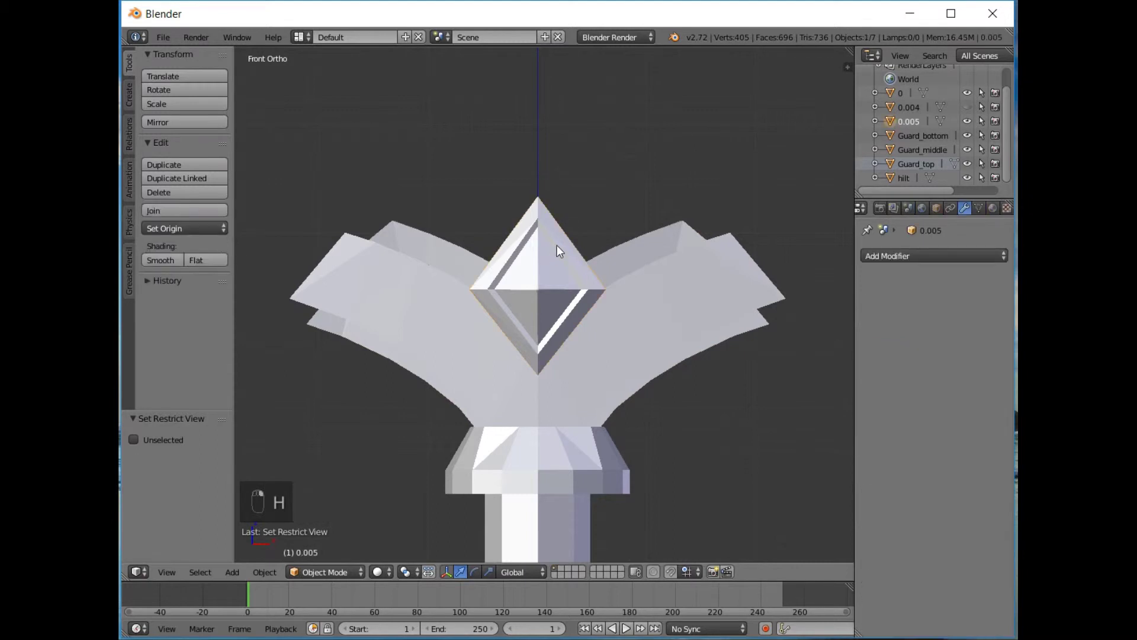
key(z)
drag(536, 293, 657, 232)
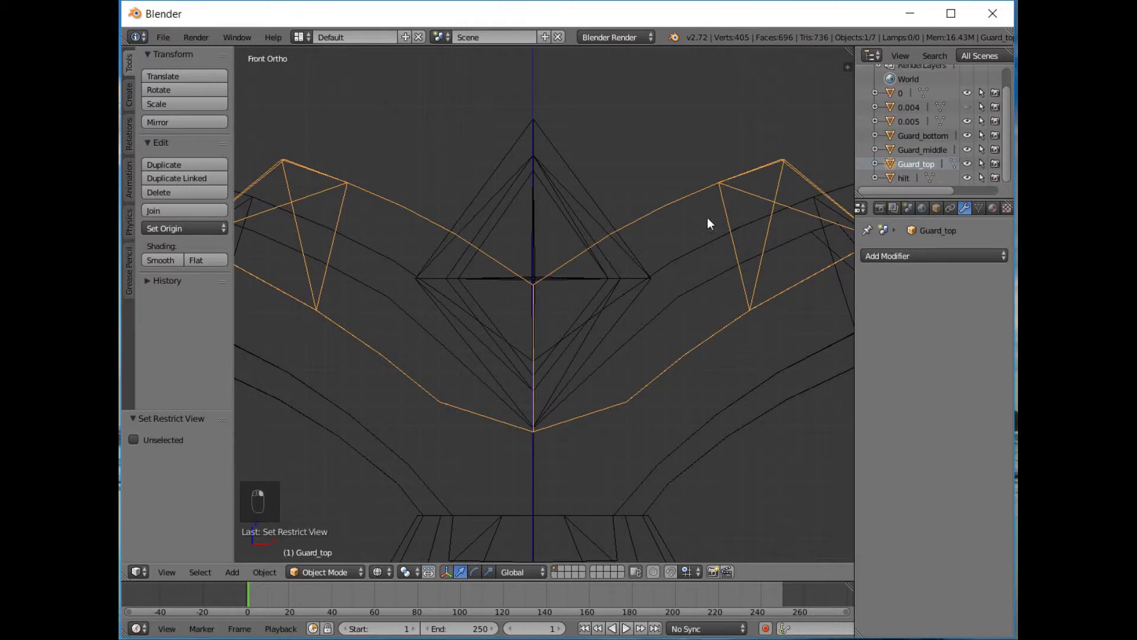
drag(675, 236, 793, 283)
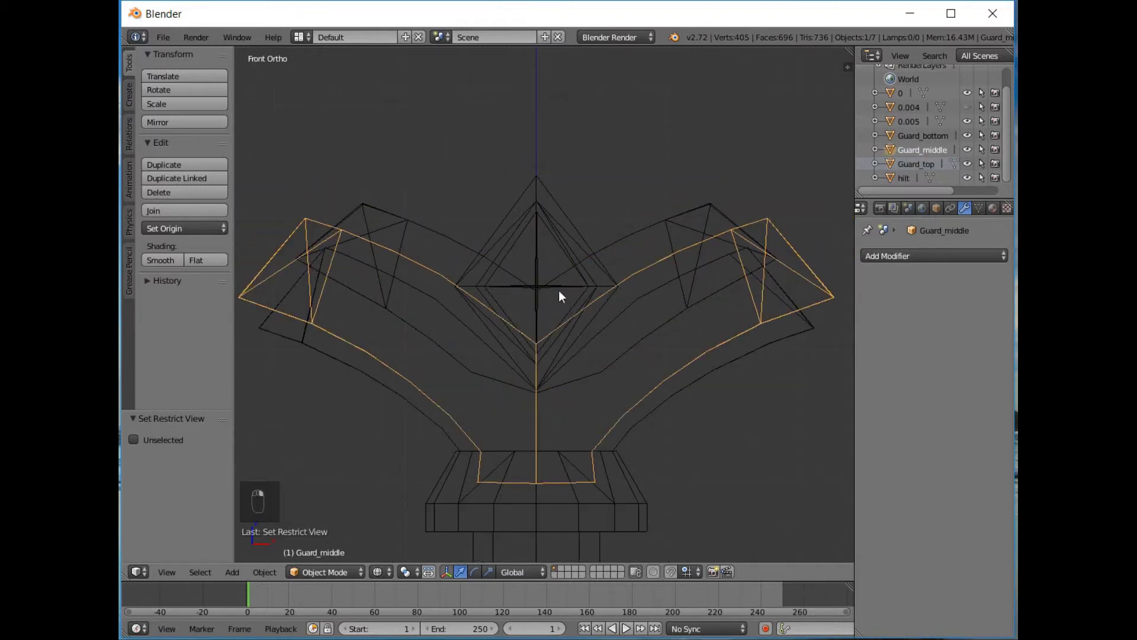
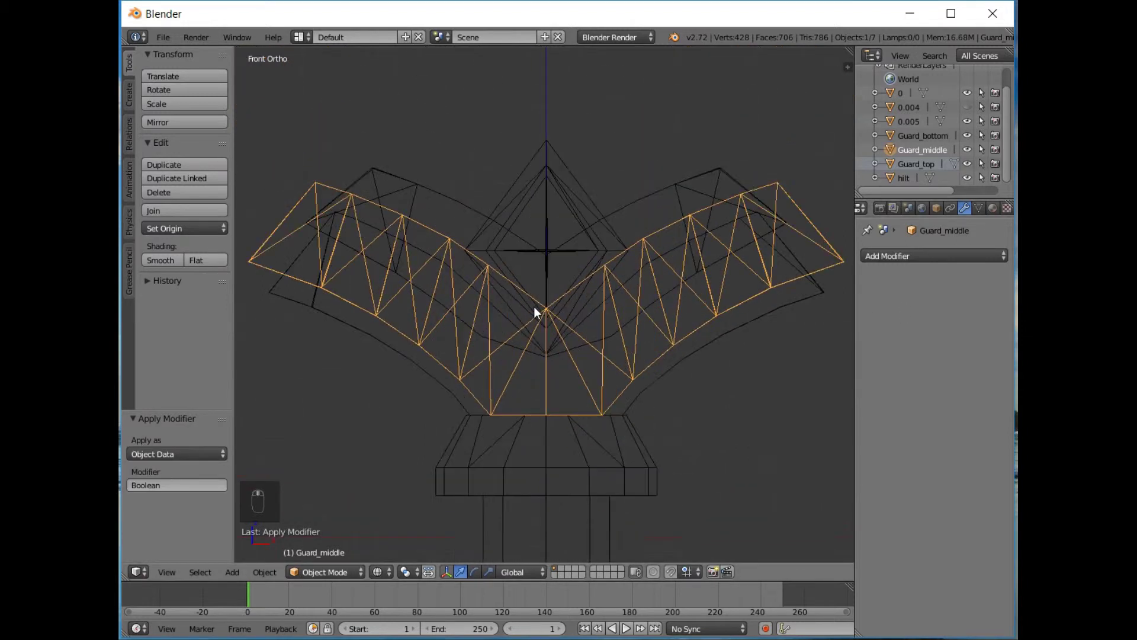
drag(443, 230, 499, 226)
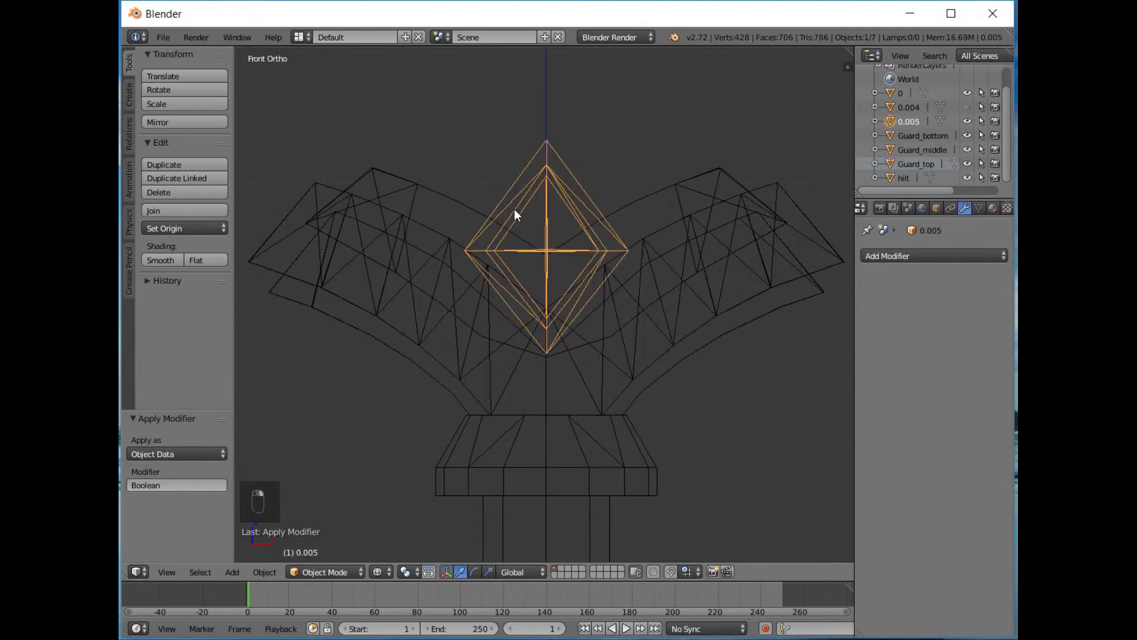
drag(571, 216, 880, 258)
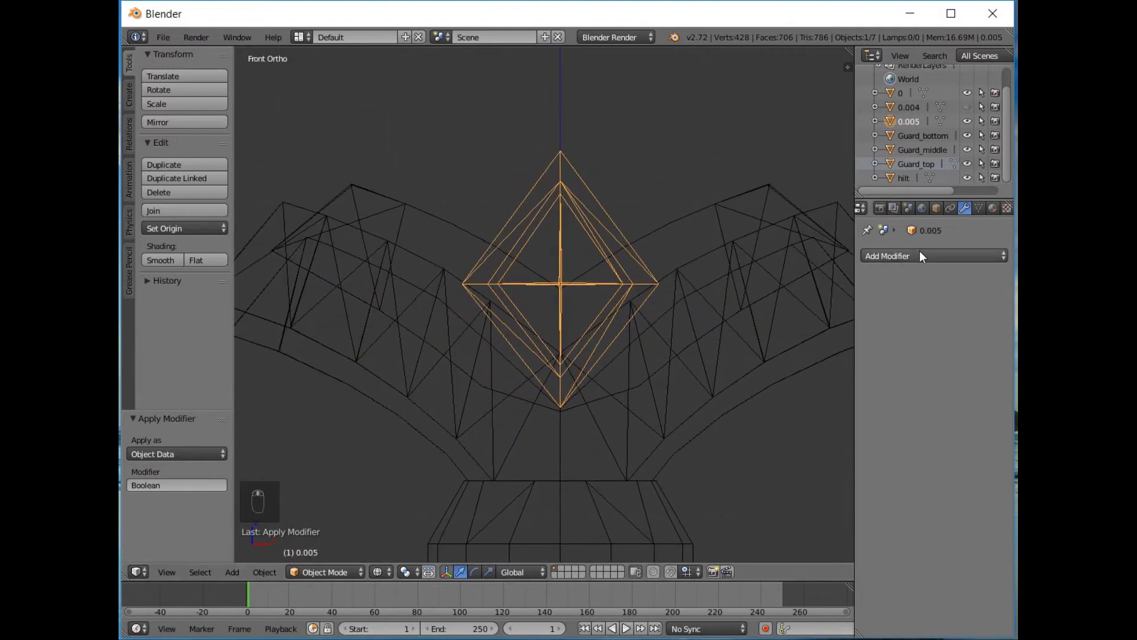
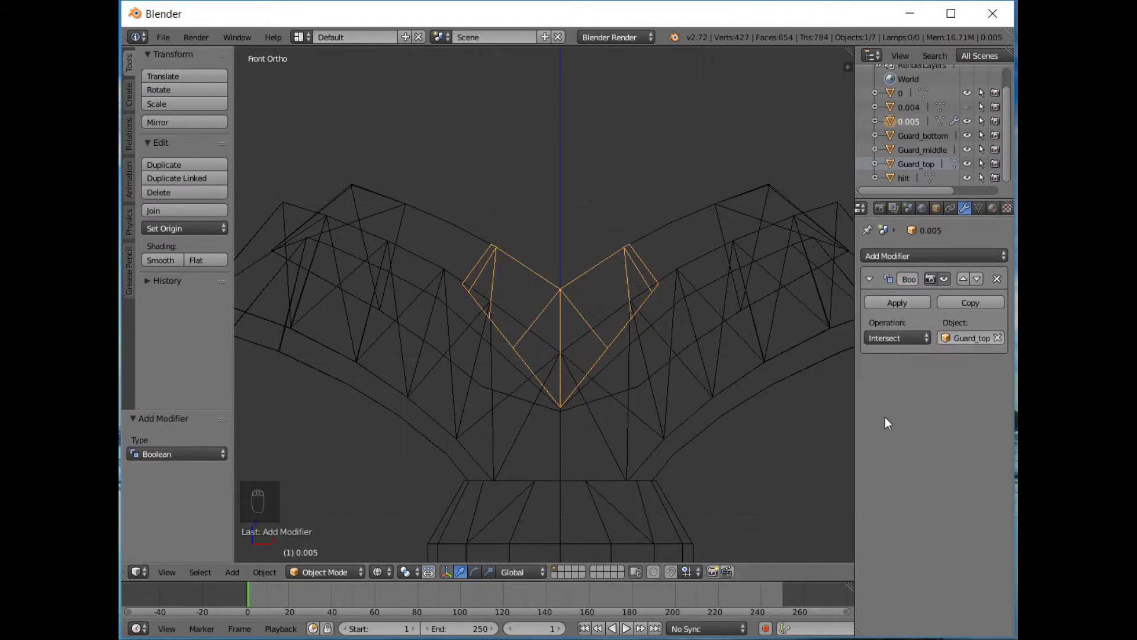
drag(887, 343, 592, 310)
drag(592, 310, 530, 333)
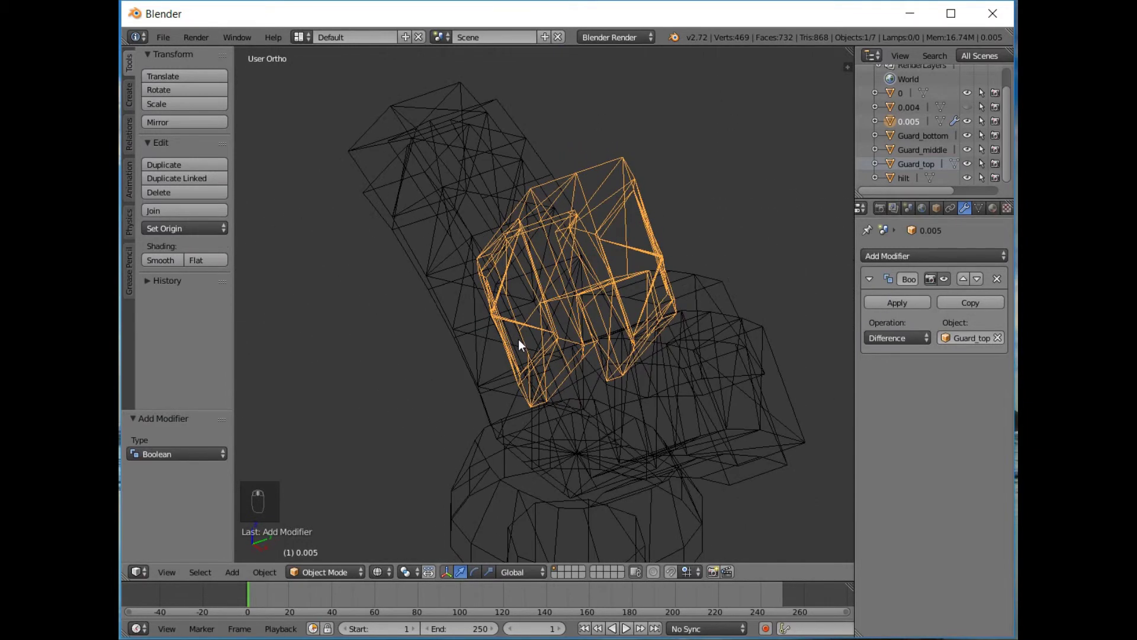
middle_click(575, 328)
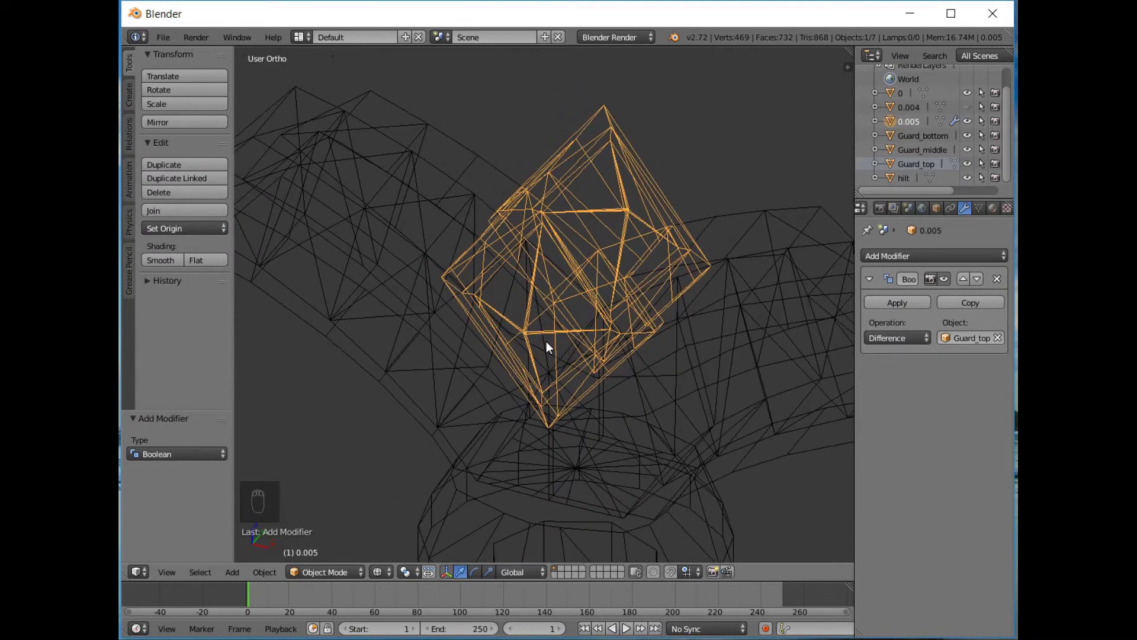
drag(999, 286, 648, 254)
drag(641, 270, 434, 256)
click(434, 256)
key(KP_1)
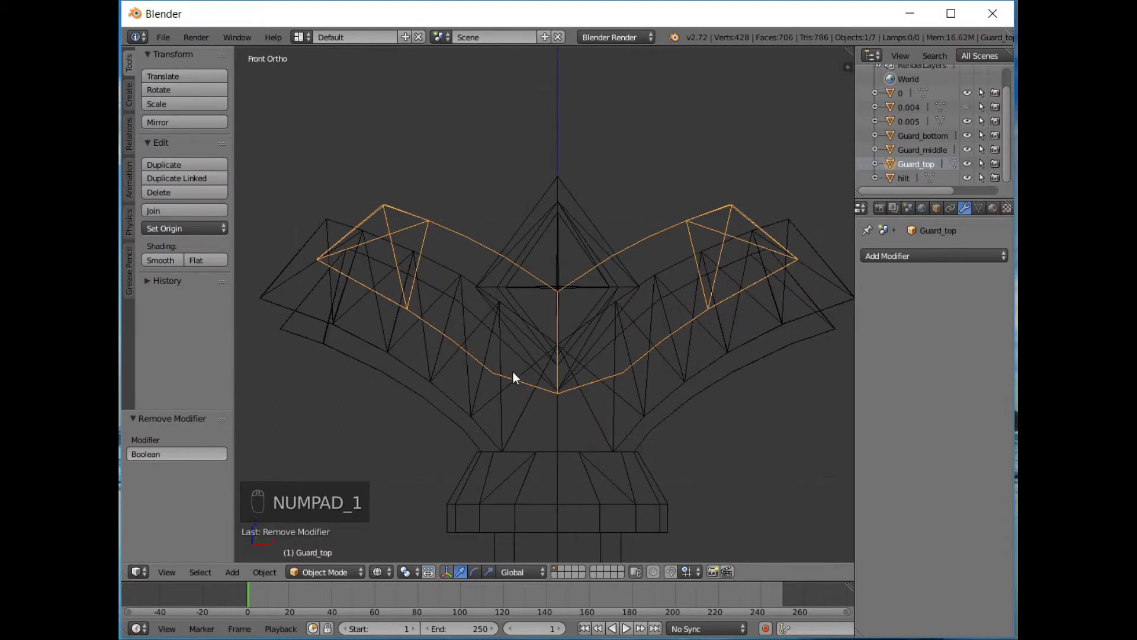
drag(439, 271, 388, 258)
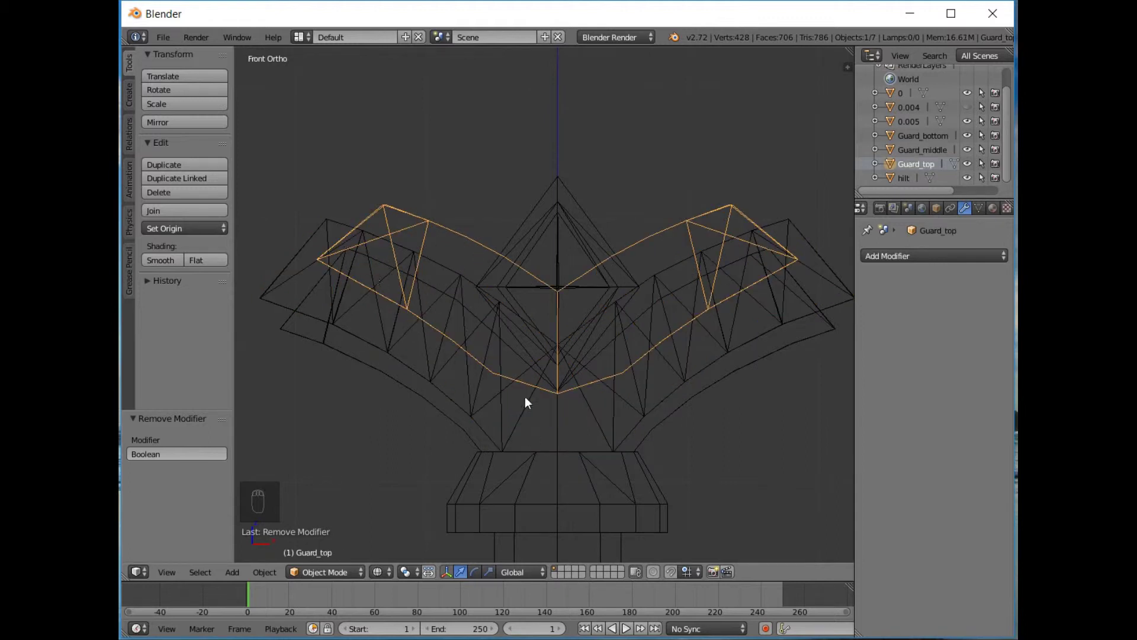
click(587, 427)
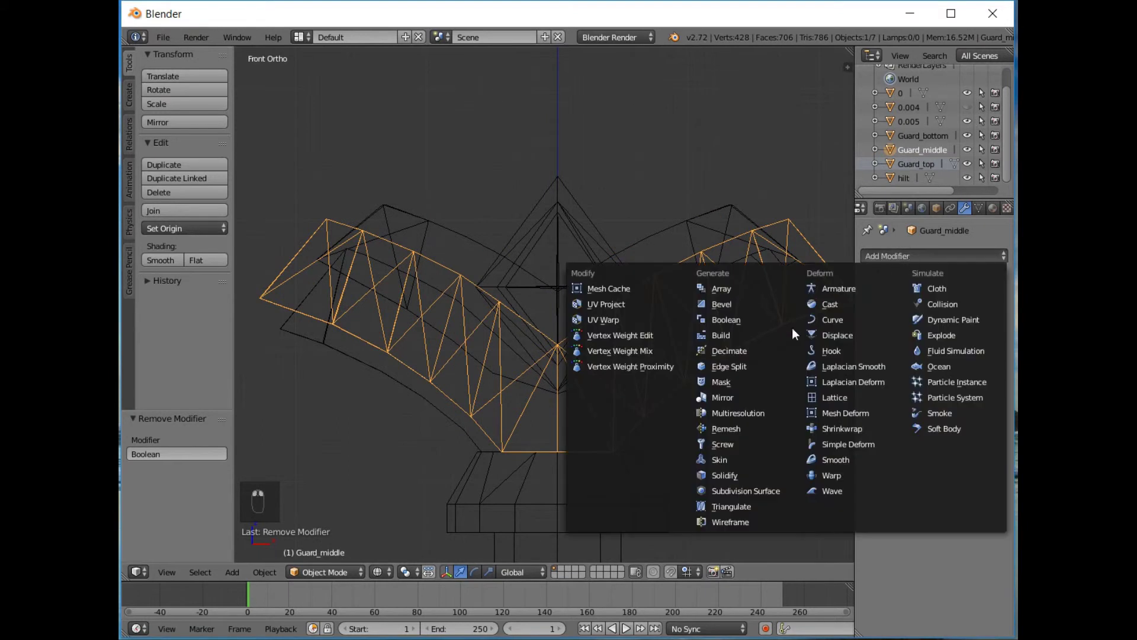
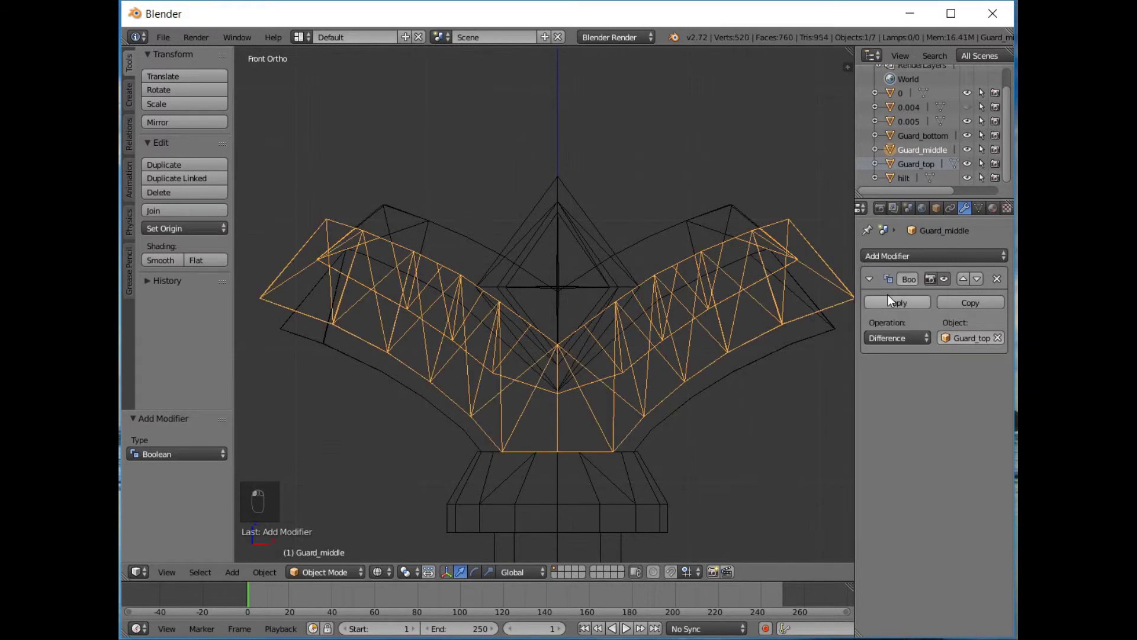
drag(491, 368, 407, 281)
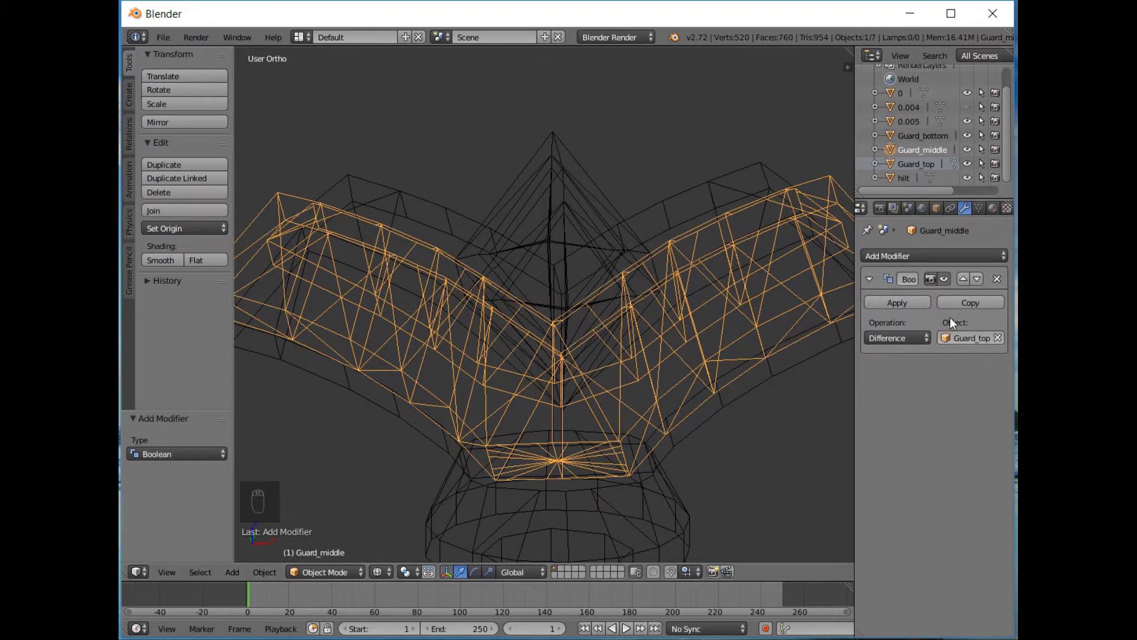
drag(996, 279, 635, 322)
key(KP_1)
key(KP_1)
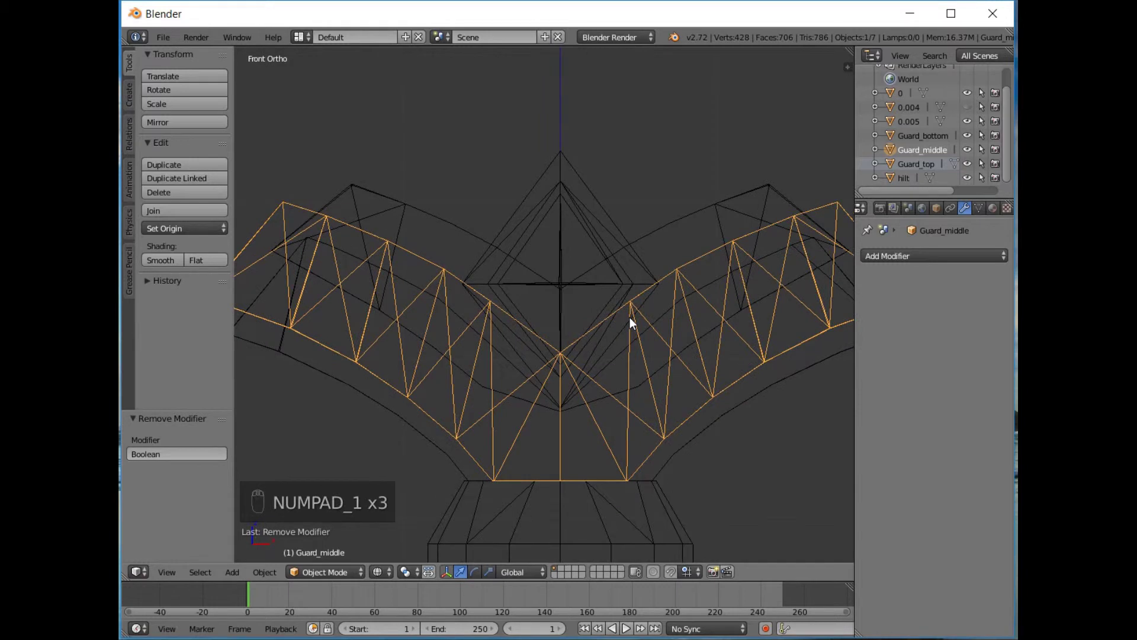
key(z)
key(z)
key(z)
key(z)
key(KP_1)
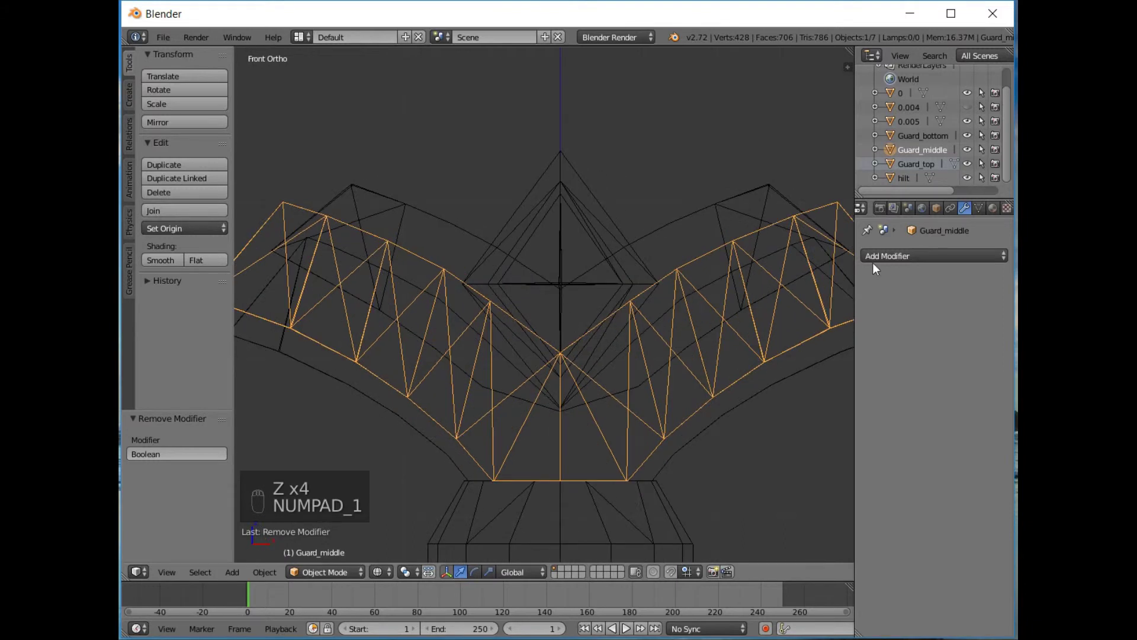
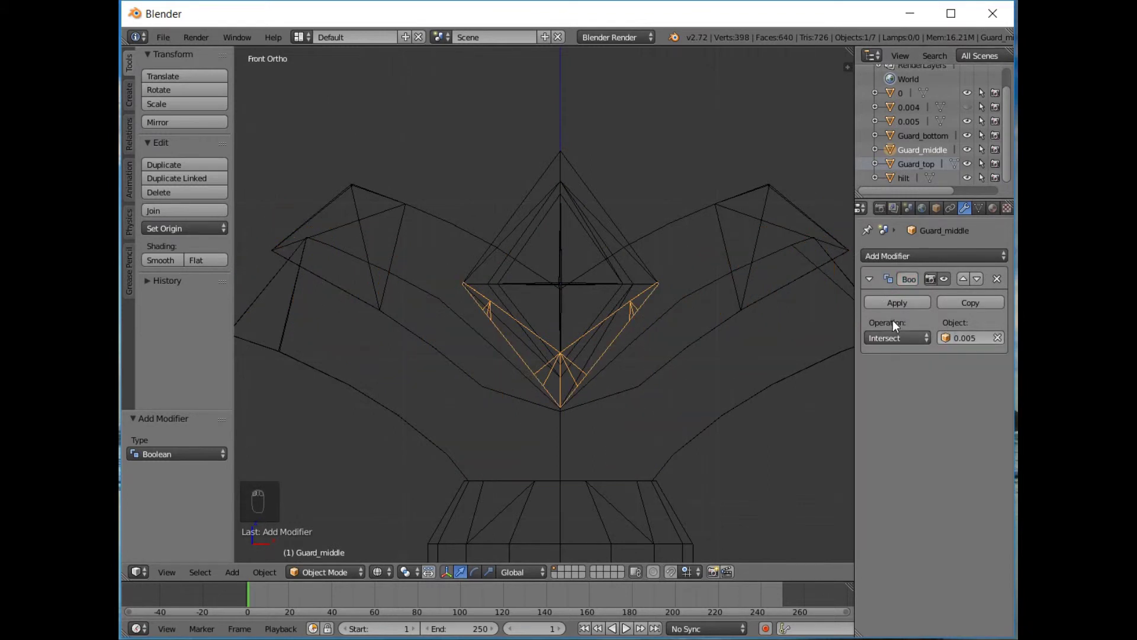
Set up a Boolean Difference of Guard_top on Guard_middle, inspect it by orbiting, then remove it and select the diamond
drag(887, 335, 645, 397)
drag(644, 396, 673, 408)
drag(673, 408, 665, 254)
drag(665, 255, 860, 270)
drag(860, 269, 884, 262)
drag(884, 262, 742, 318)
drag(742, 318, 756, 336)
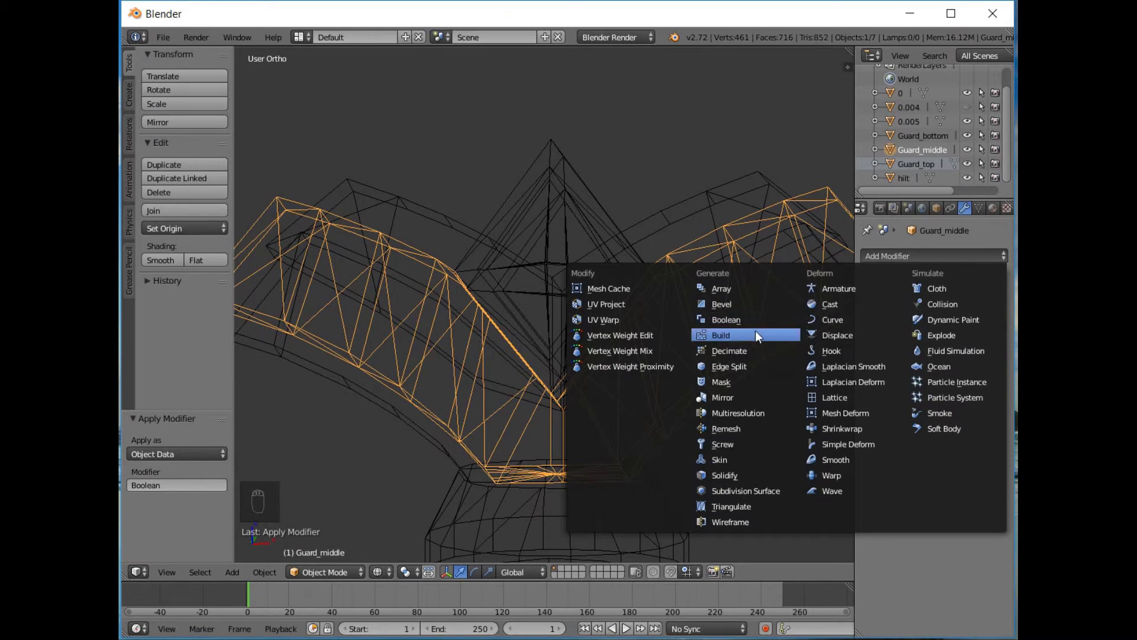
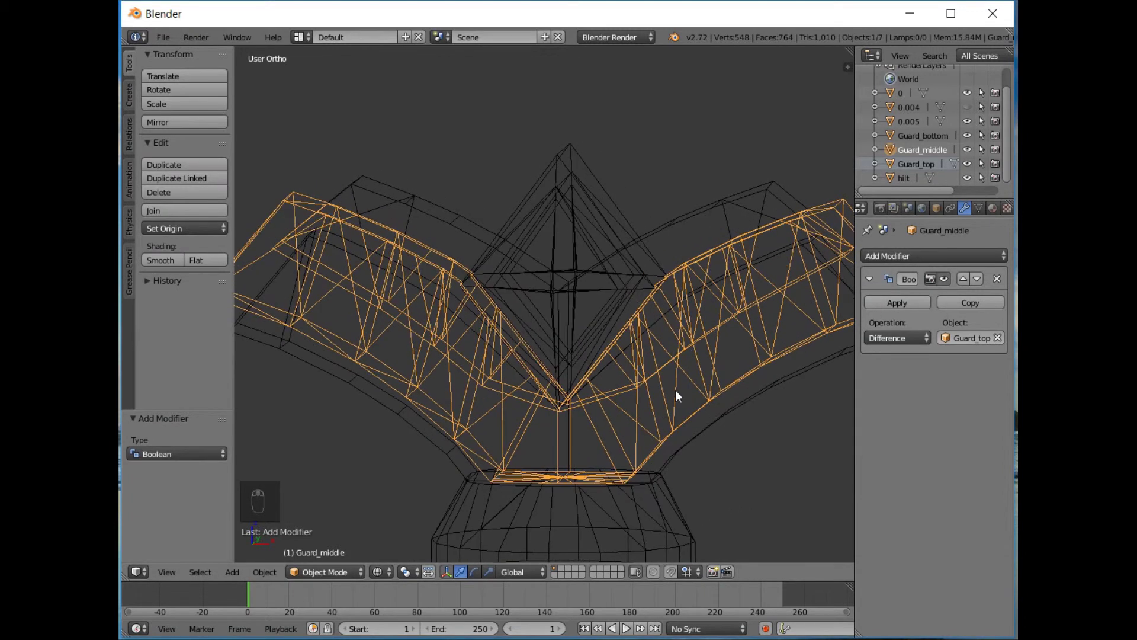
drag(954, 290, 658, 268)
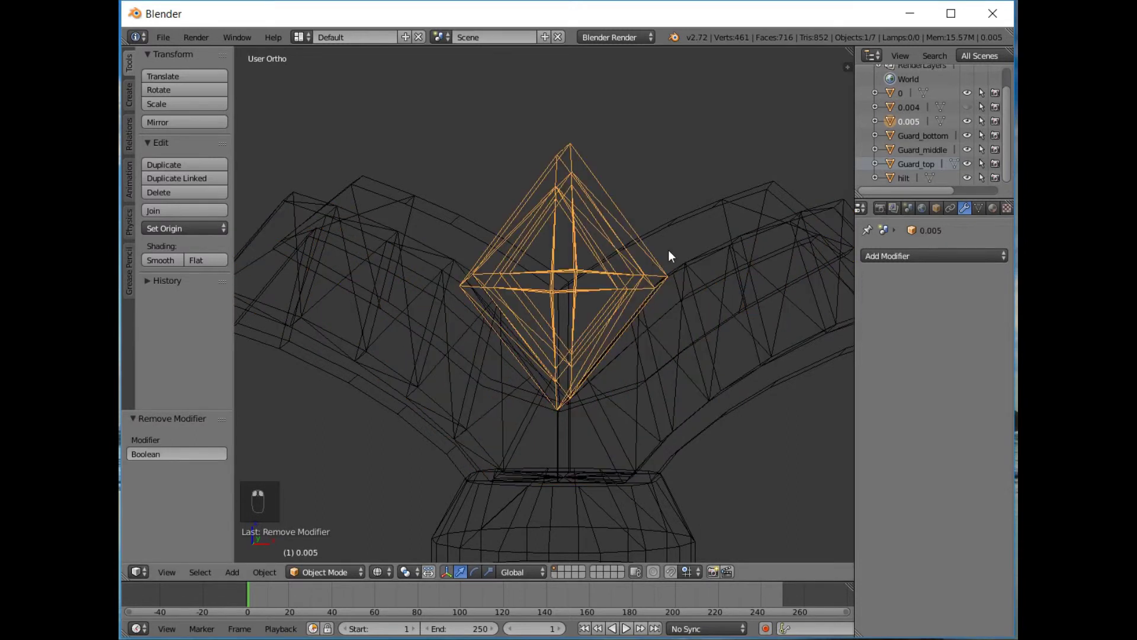
Give Guard_top a Boolean Difference against Guard_middle and orbit to inspect the cut
drag(717, 244, 879, 250)
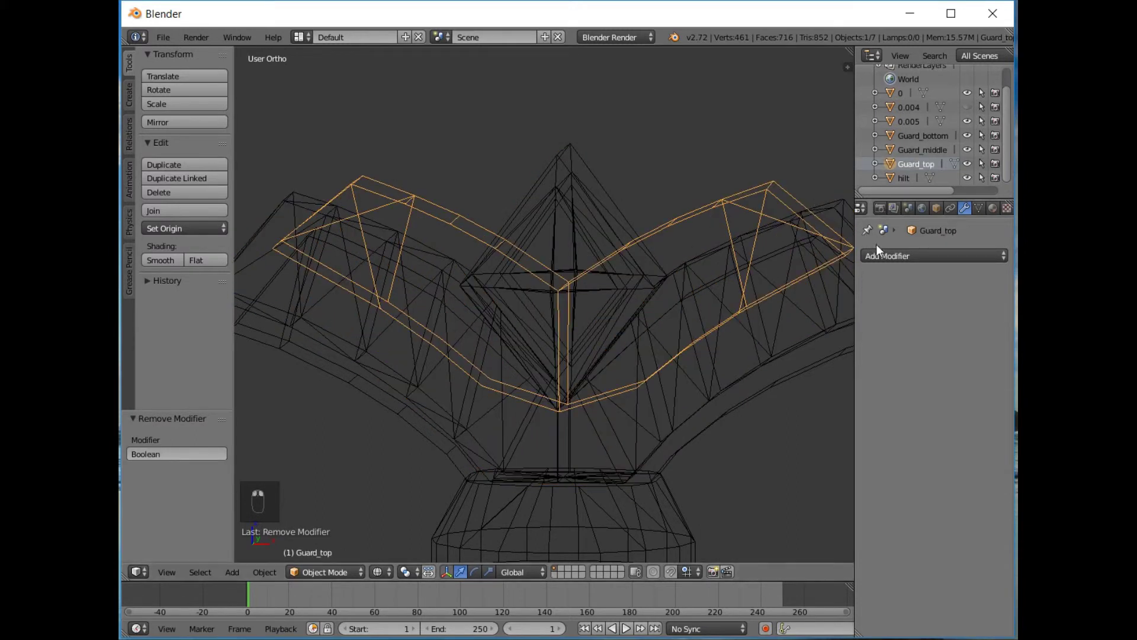
drag(746, 338, 851, 304)
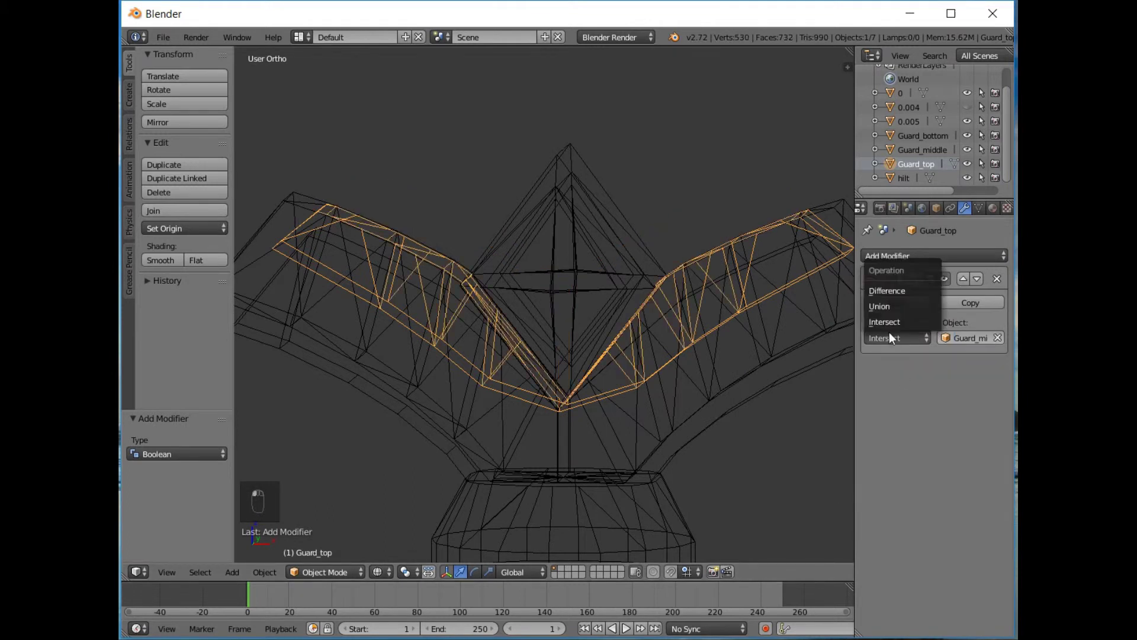
drag(649, 333, 607, 337)
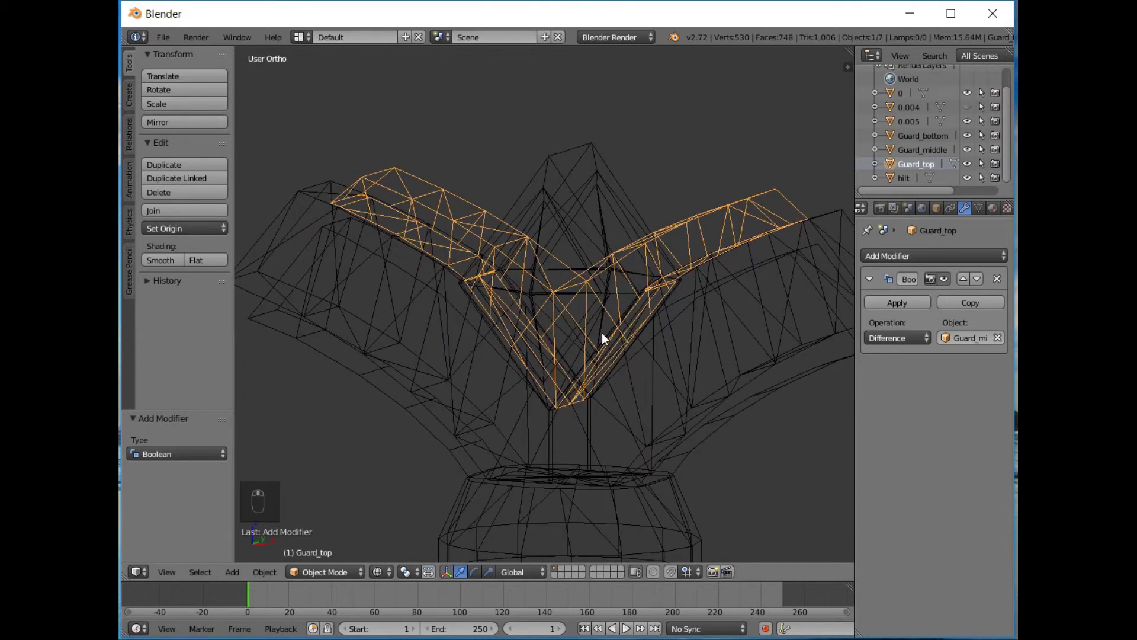
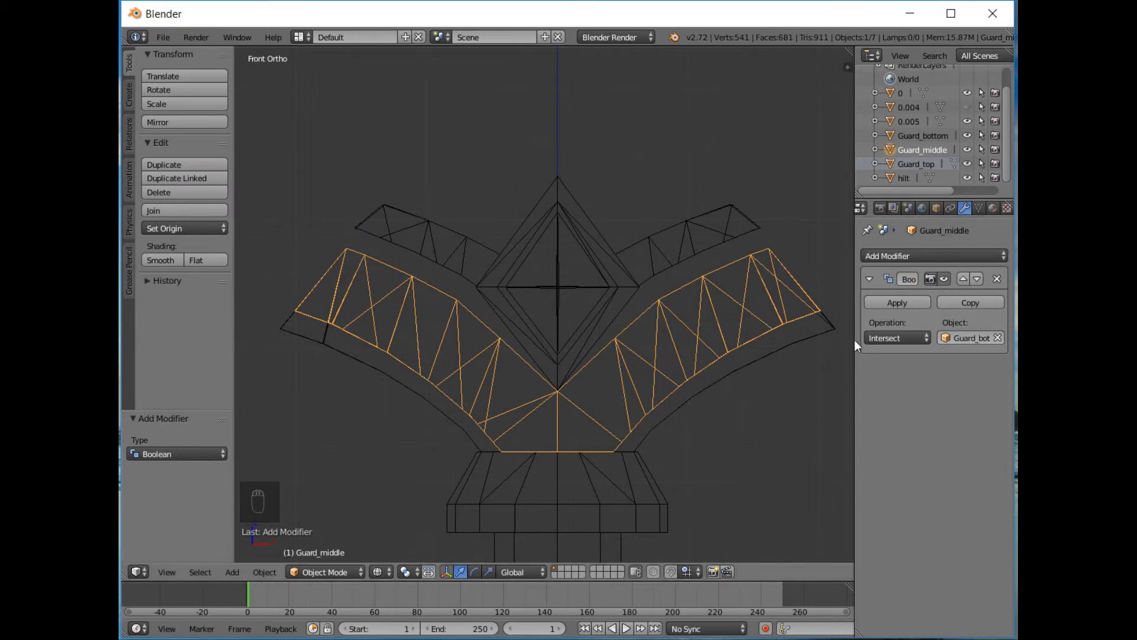
Apply the Boolean cuts on Guard_top and Guard_middle and zoom in to check the trimmed guard top
drag(878, 344, 616, 356)
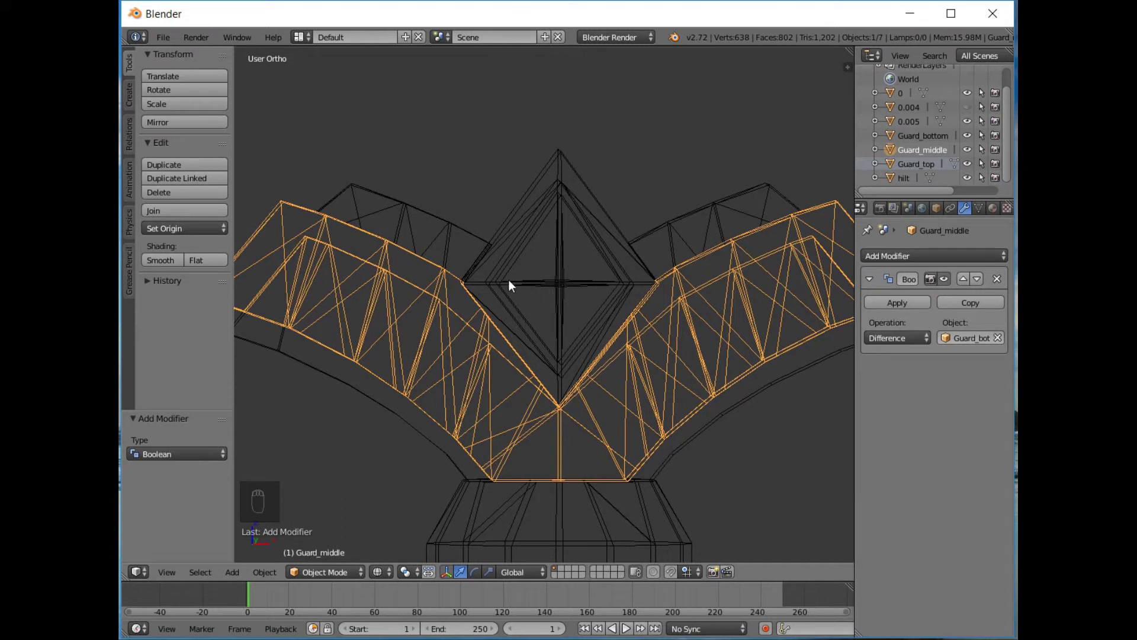
drag(436, 226, 579, 242)
scroll(up, 3)
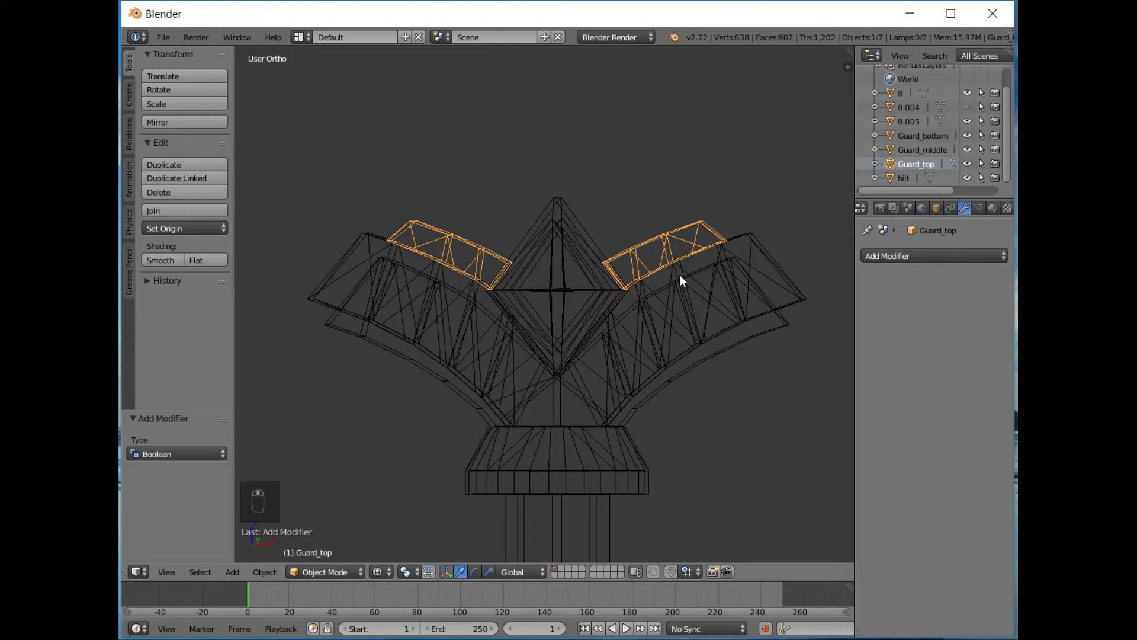
drag(683, 282, 728, 499)
Return to front view and select Guard_bottom
key(KP_1)
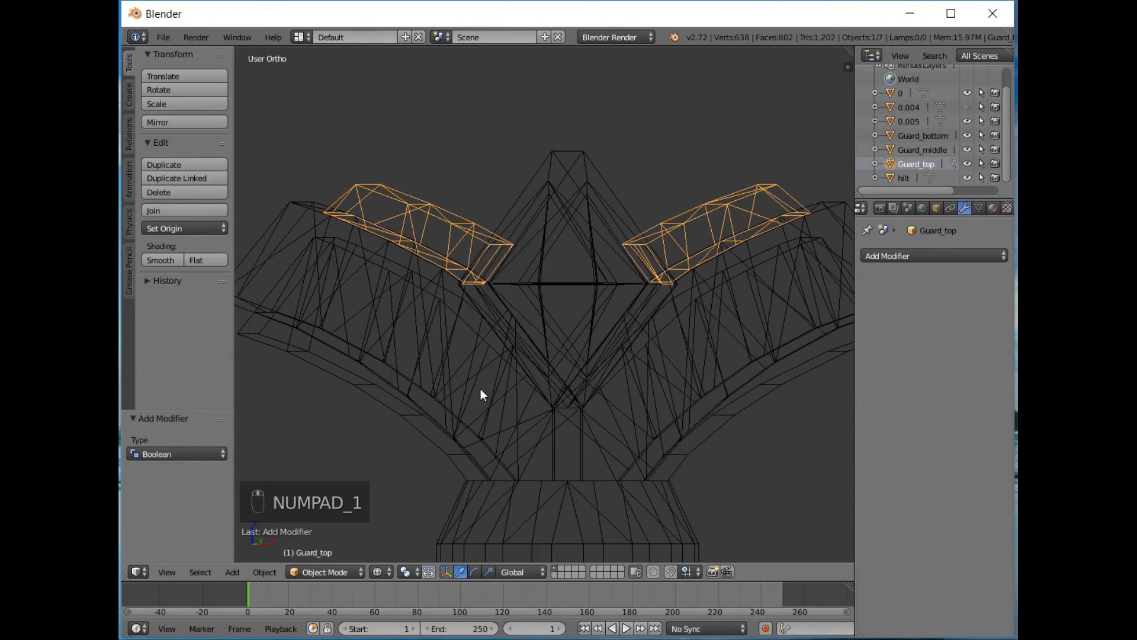
key(KP_1)
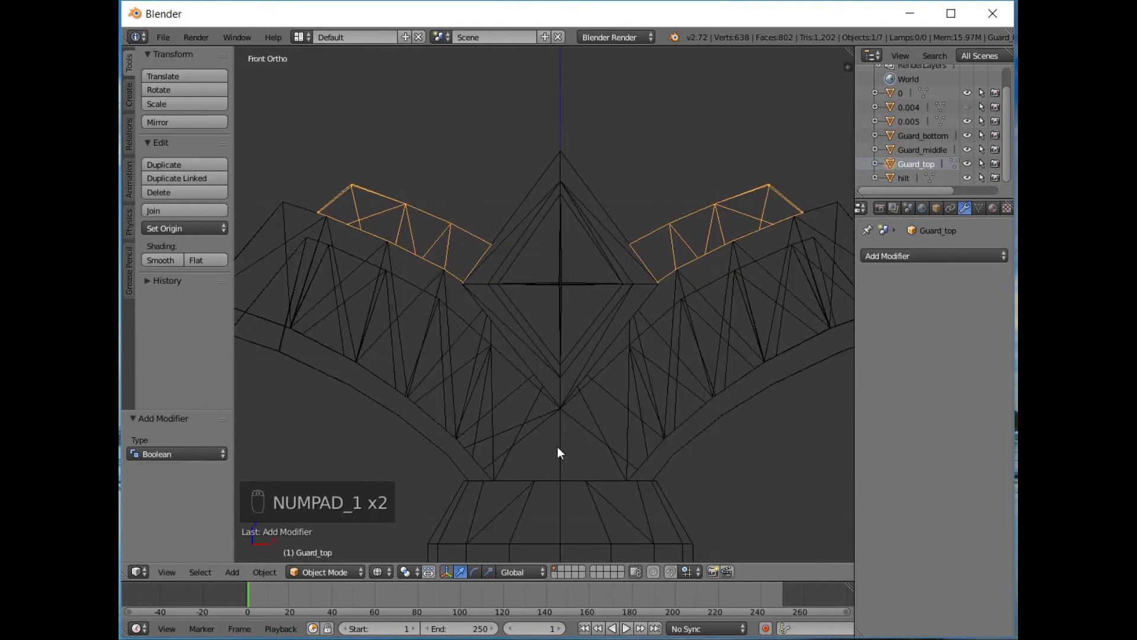
click(453, 465)
middle_click(453, 465)
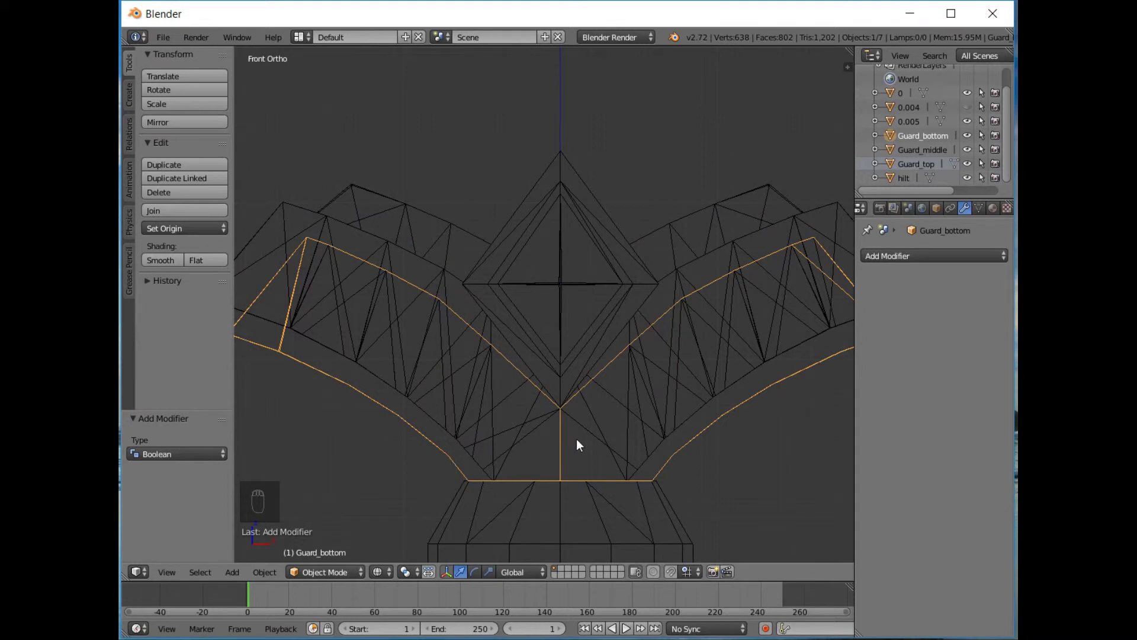
Edit Guard_bottom's mesh, nudge its bottom vertex and undo it, then switch to solid shading
key(Tab)
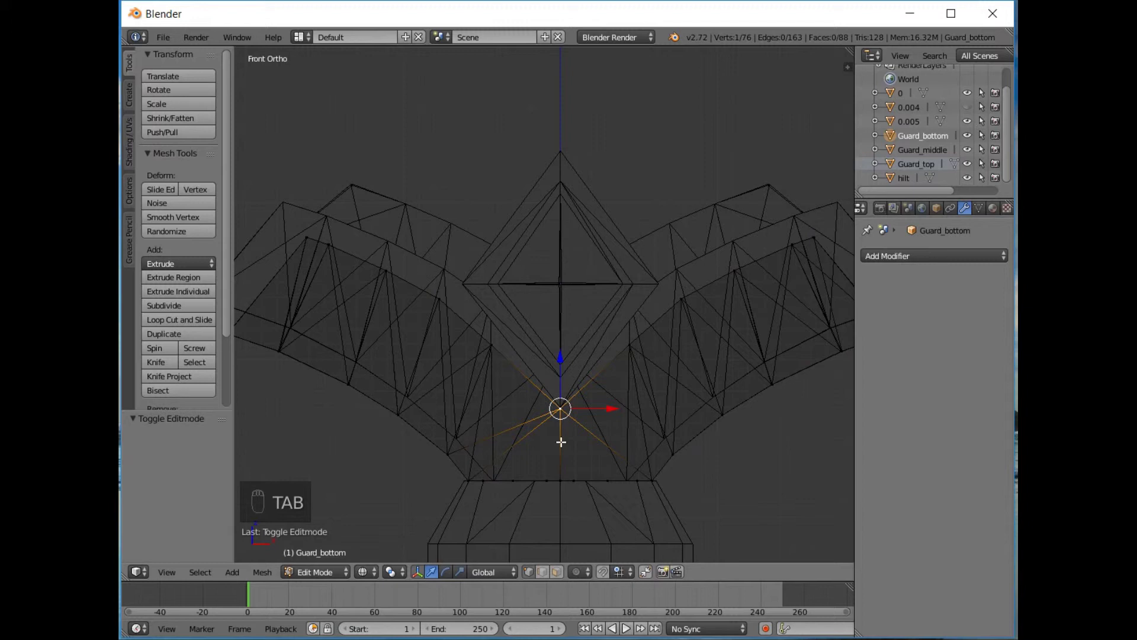
key(v)
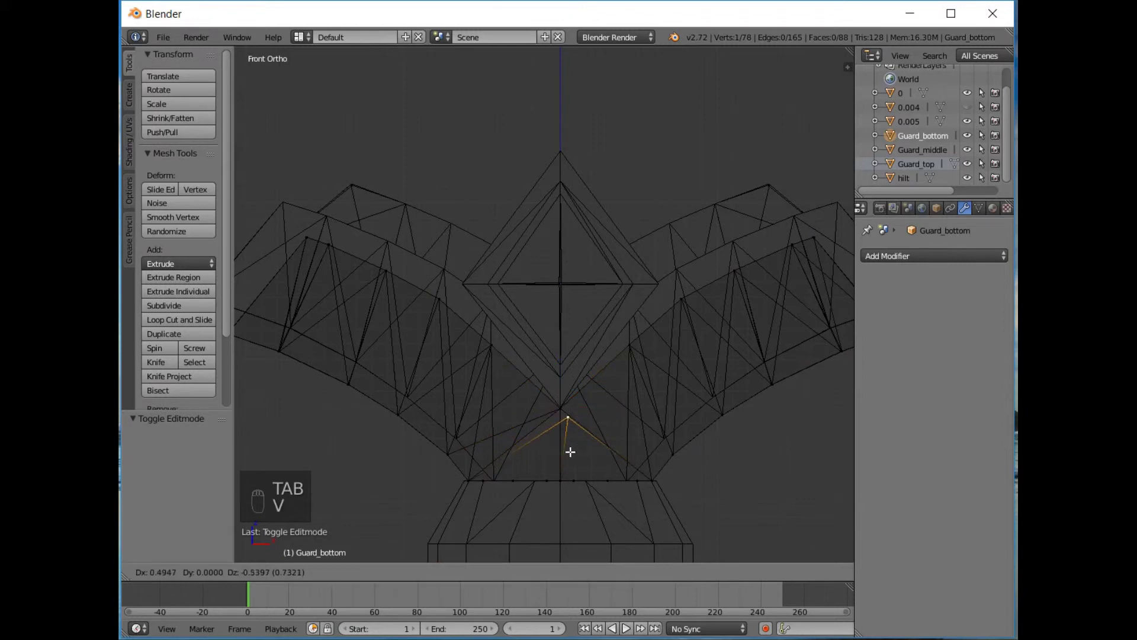
key(ctrl+z)
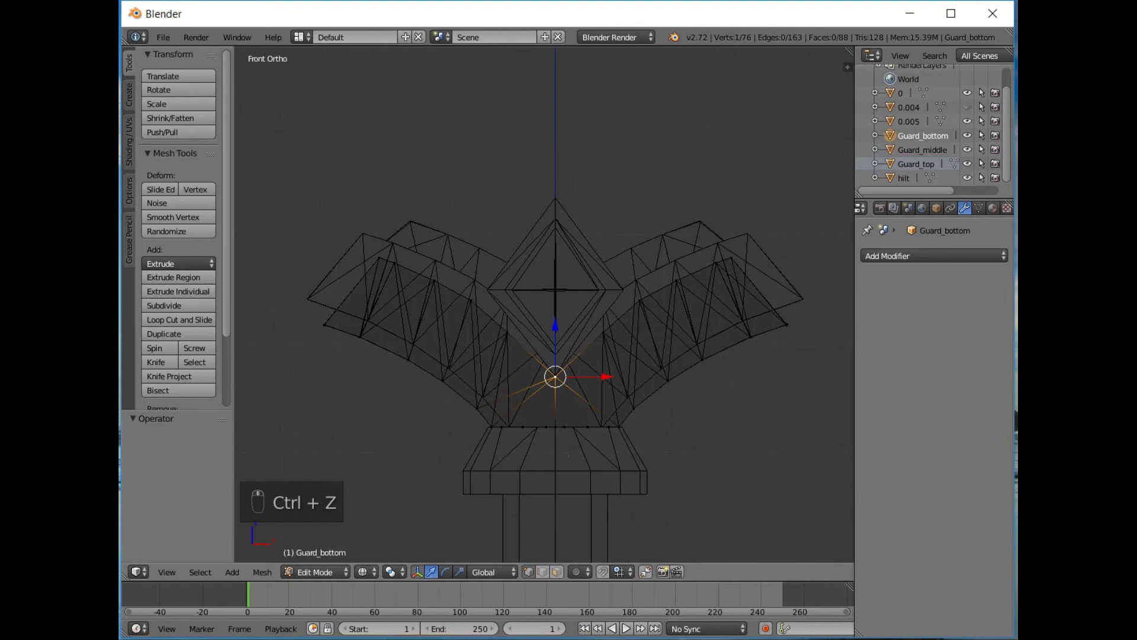
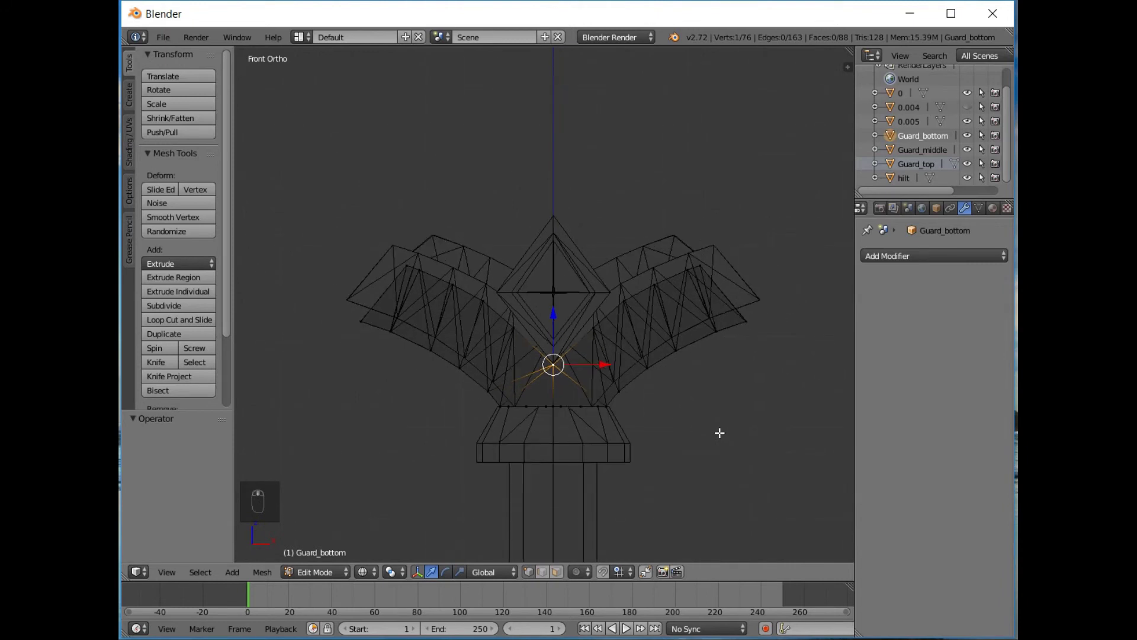
key(z)
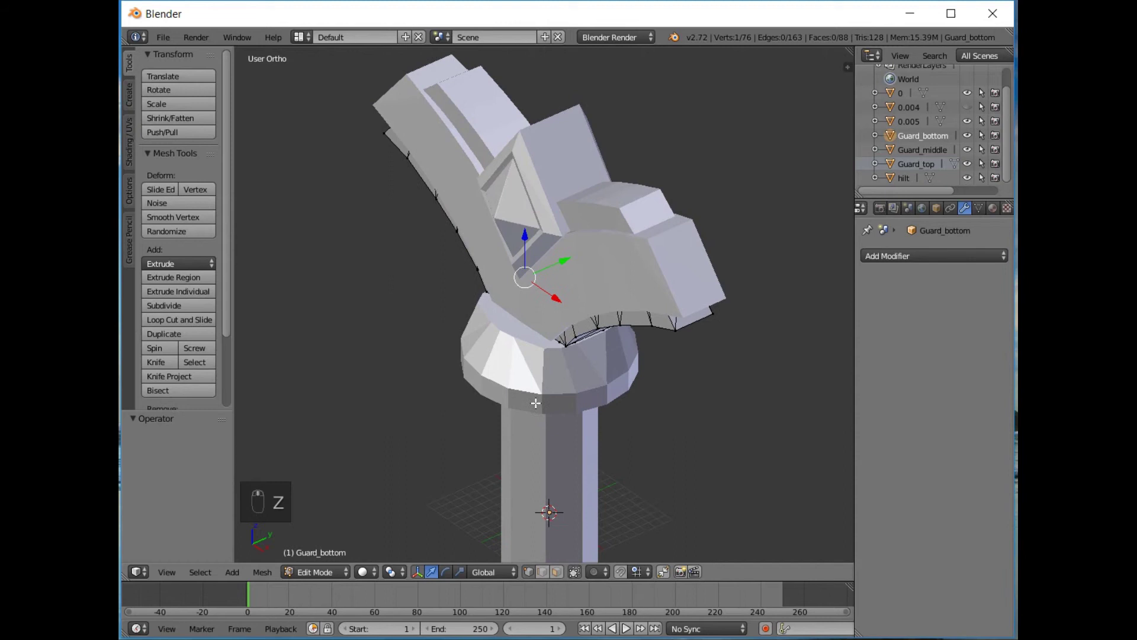
Leave Guard_bottom's edit mode and open the hilt's mesh in Edit Mode with textured shading
key(Tab)
key(Tab)
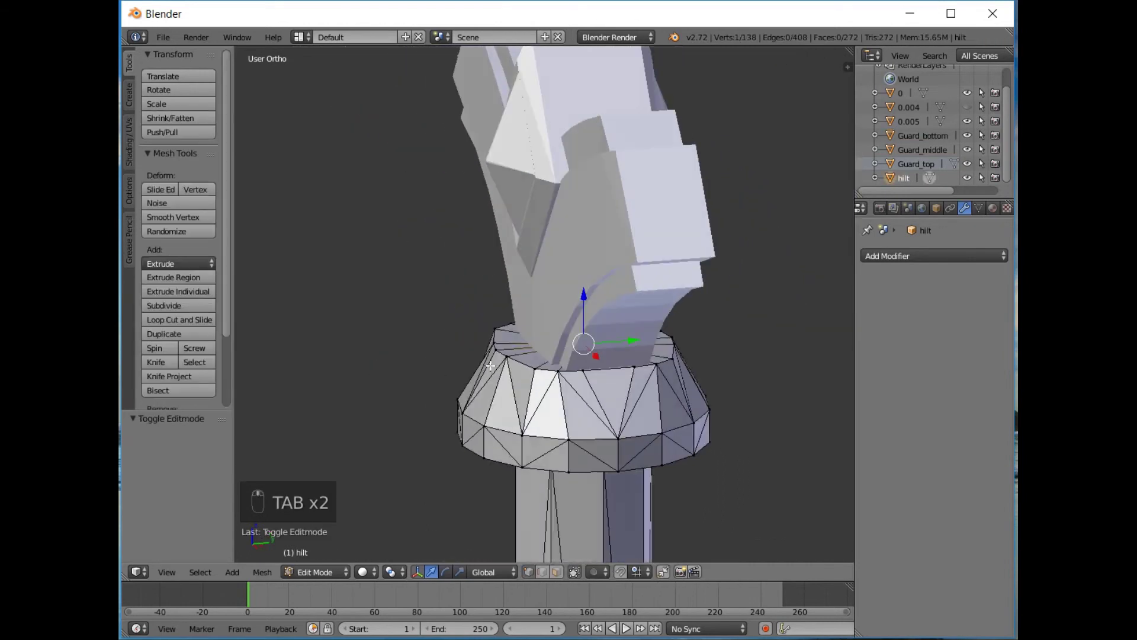
key(Tab)
key(Tab)
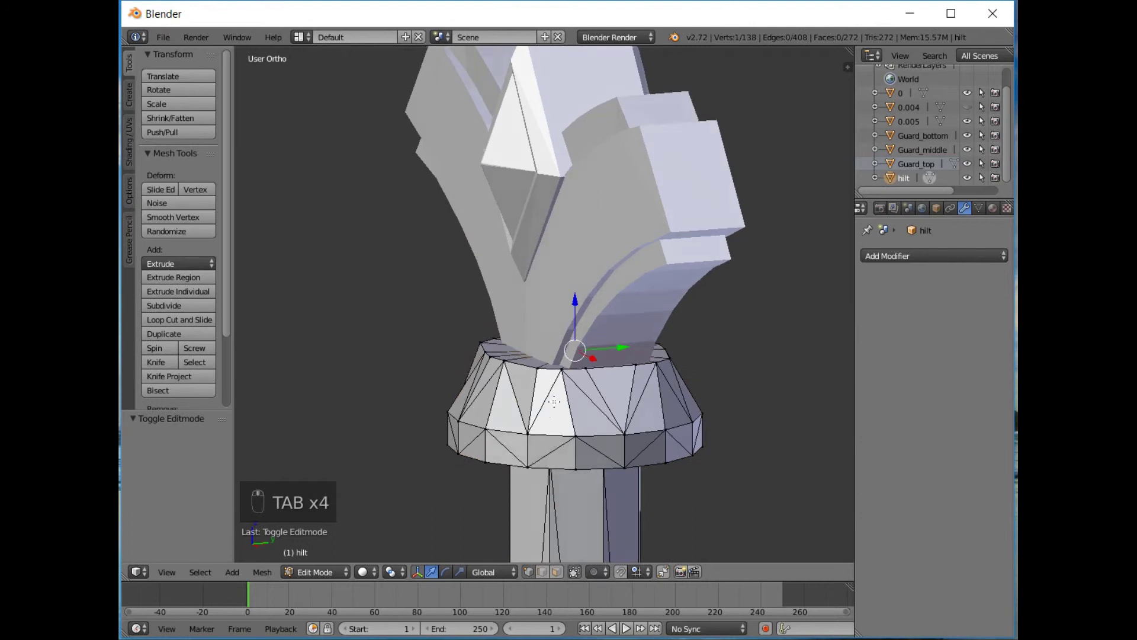
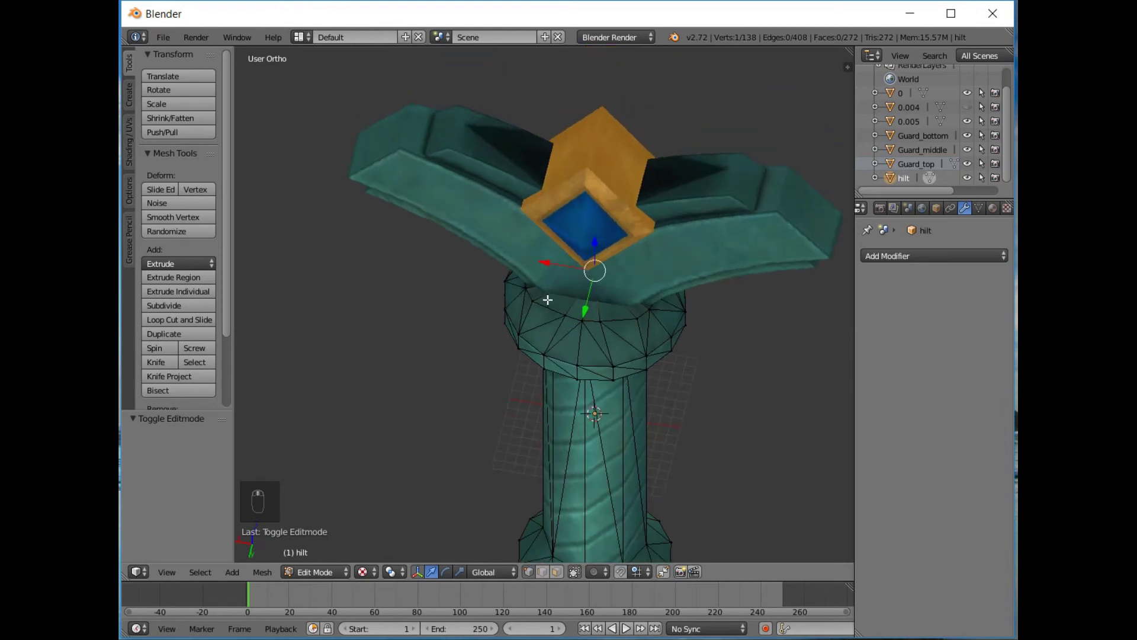
Select the whole hilt in front view, merge its triangles into quads and add a Catmull-Clark subdivision surface
key(KP_1)
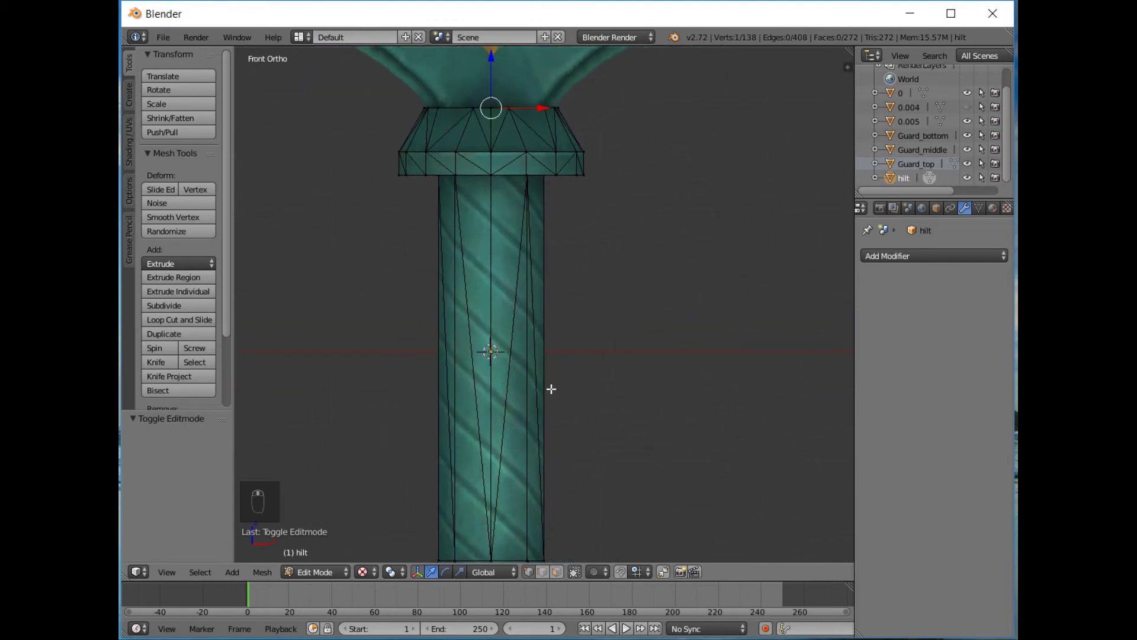
key(a)
key(a)
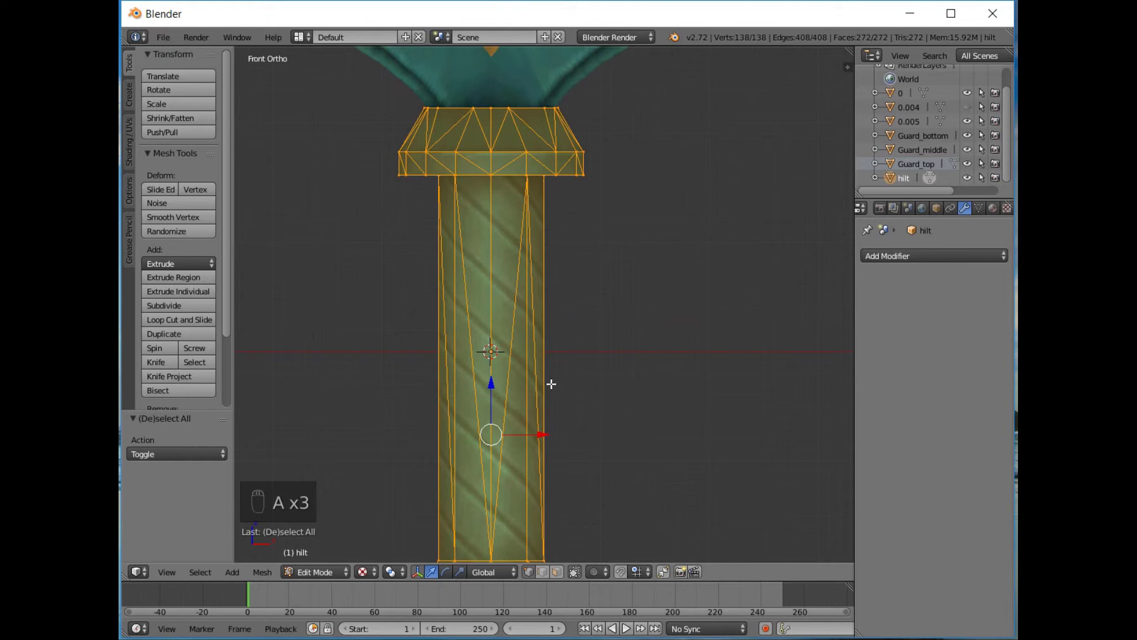
key(alt+j)
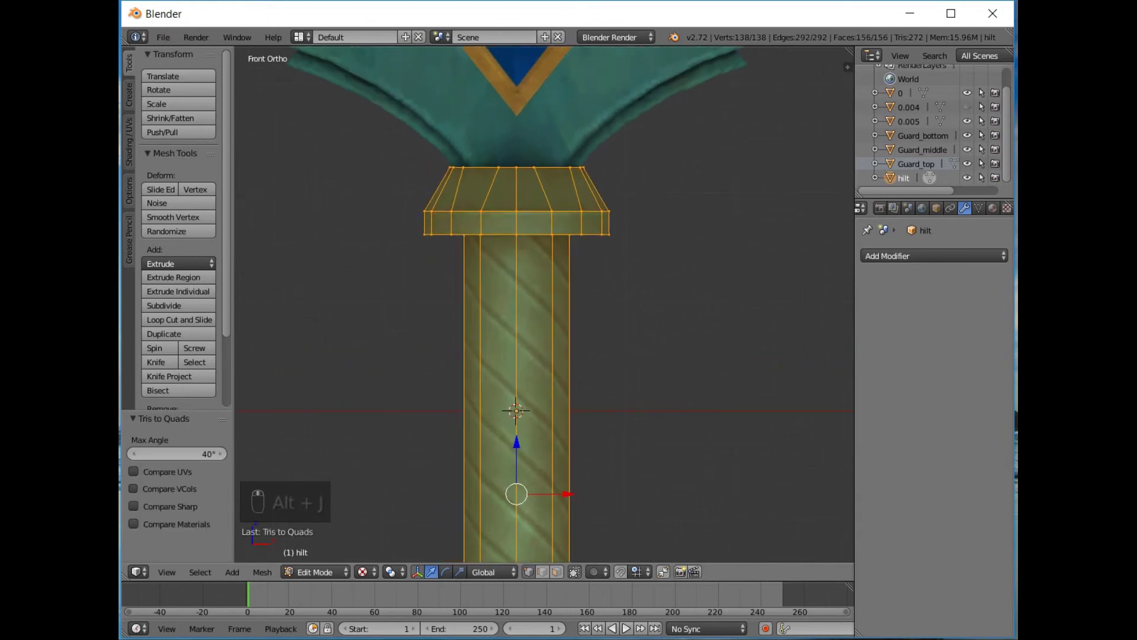
drag(957, 258, 765, 487)
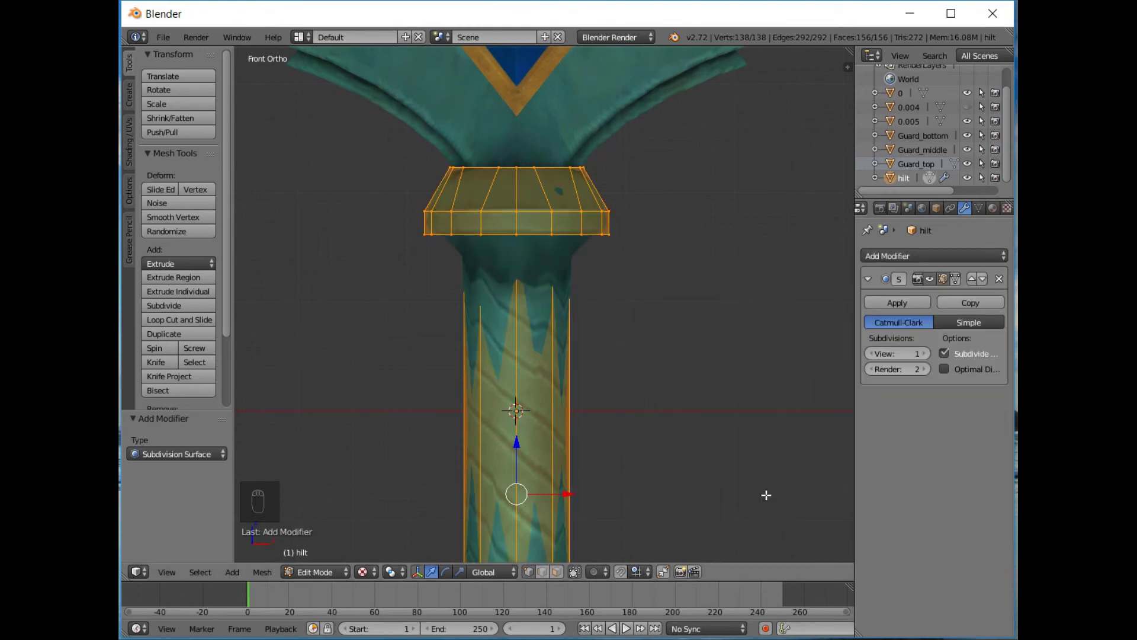
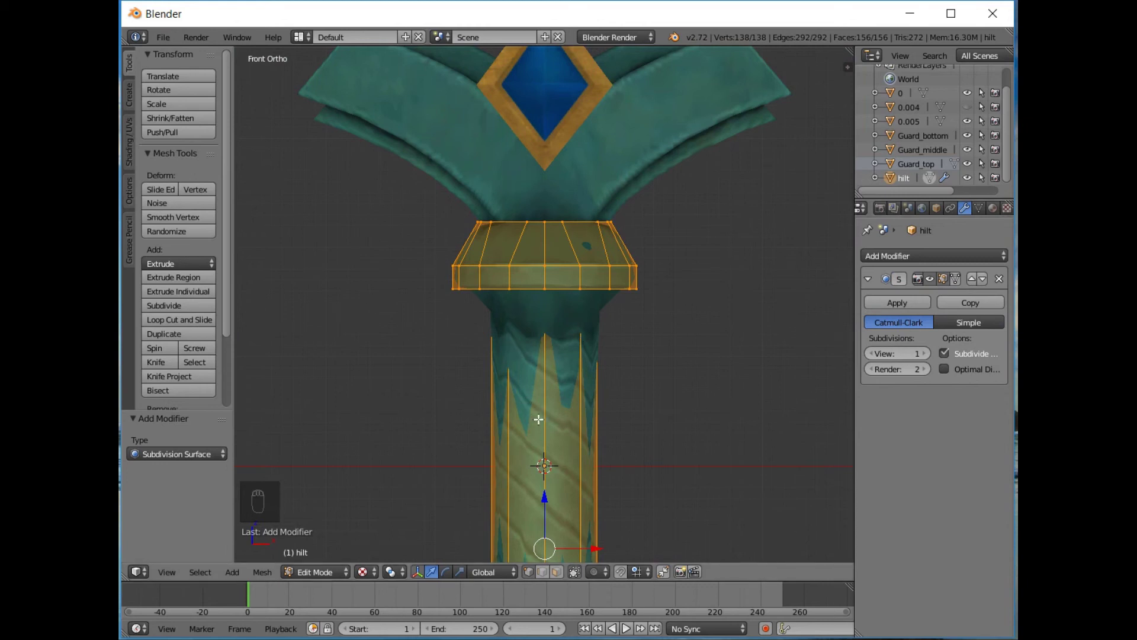
Add an edge loop around the hilt's grip and slide it into place
key(ctrl+r)
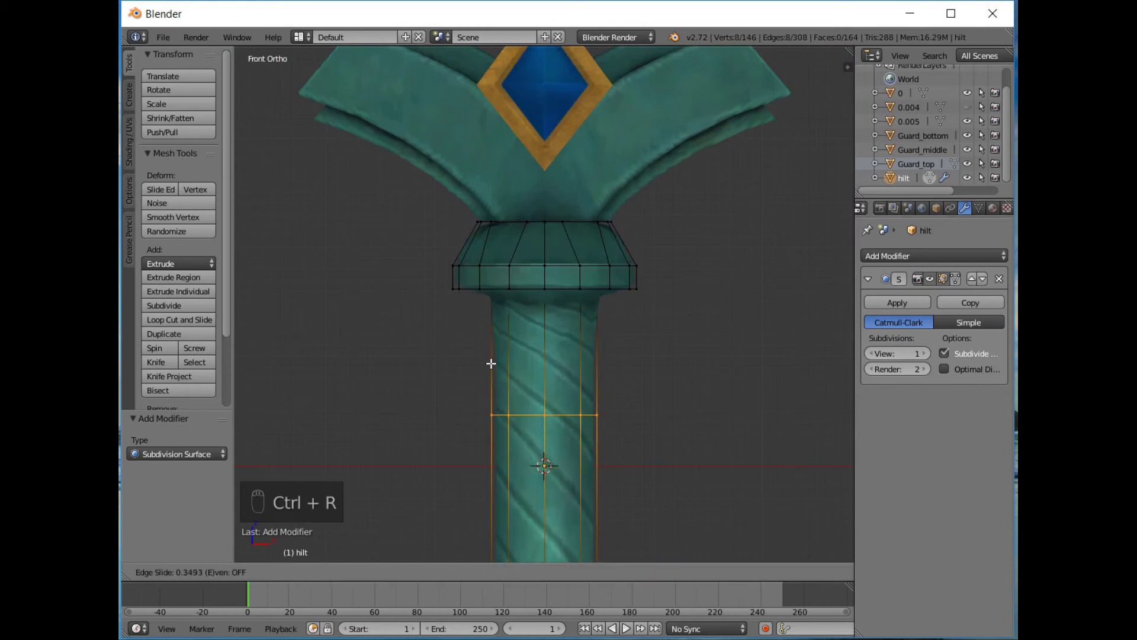
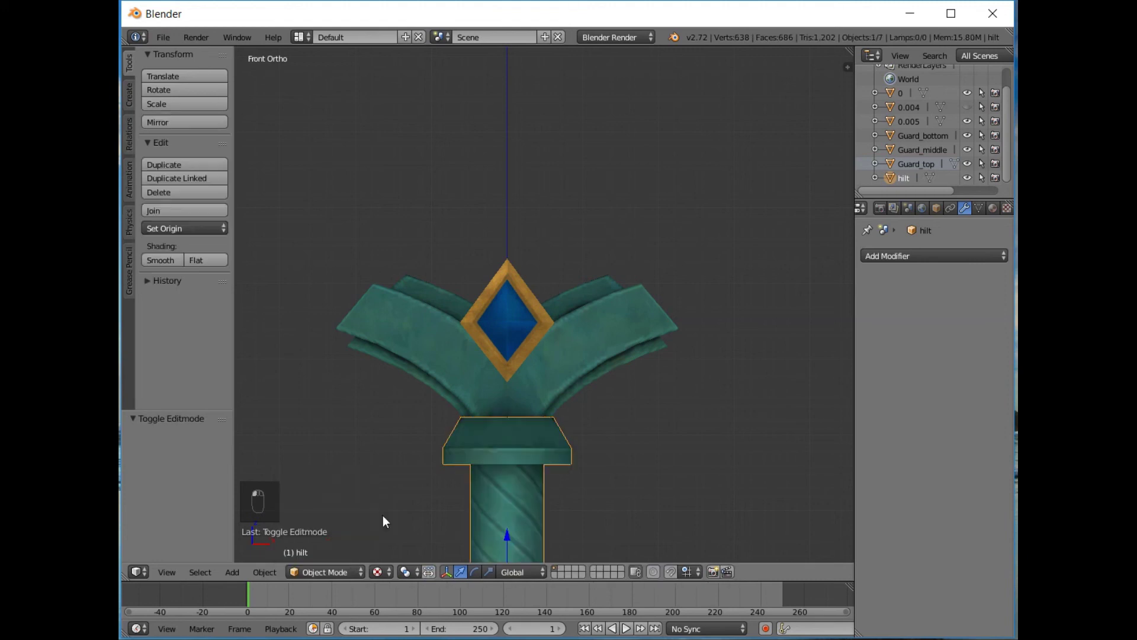
key(h)
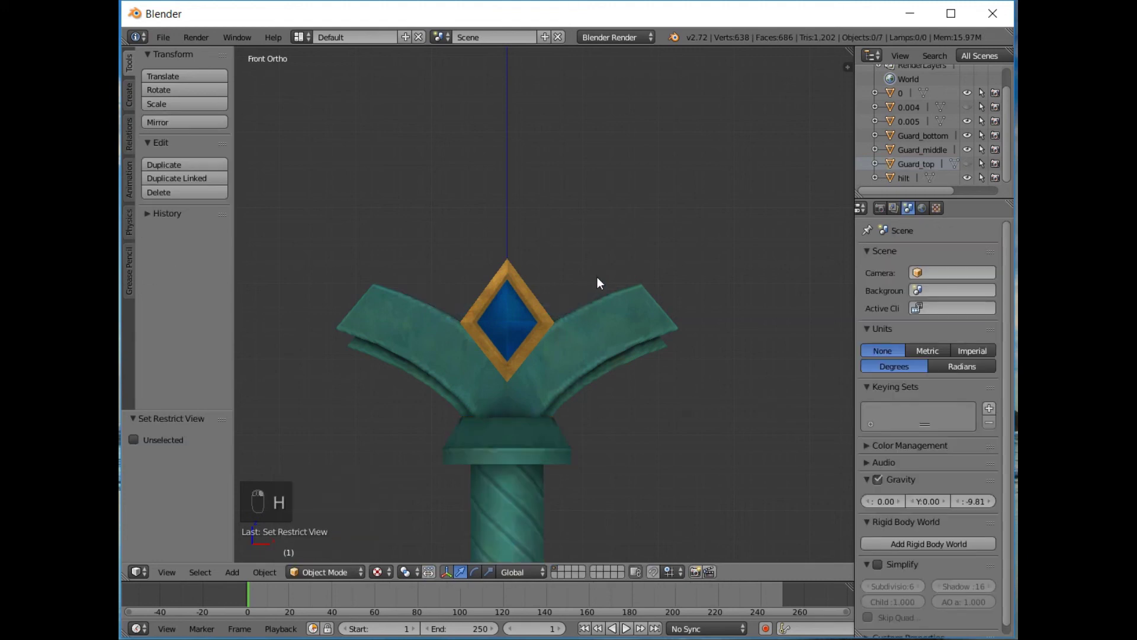
key(ctrl+z)
key(g)
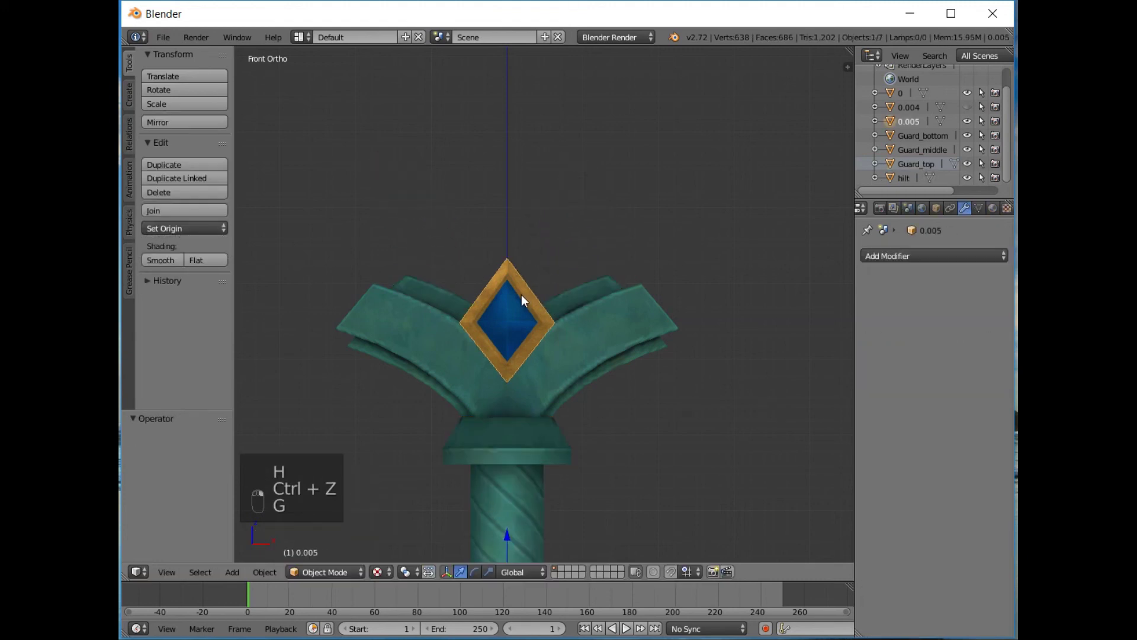
key(g)
key(g)
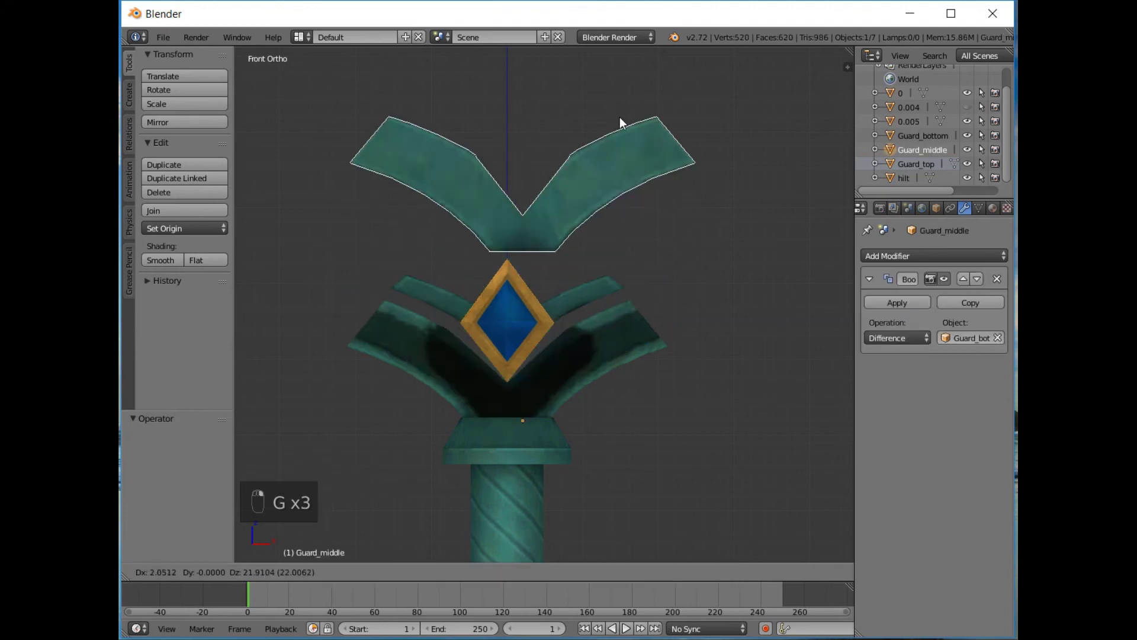
middle_click(641, 366)
key(g)
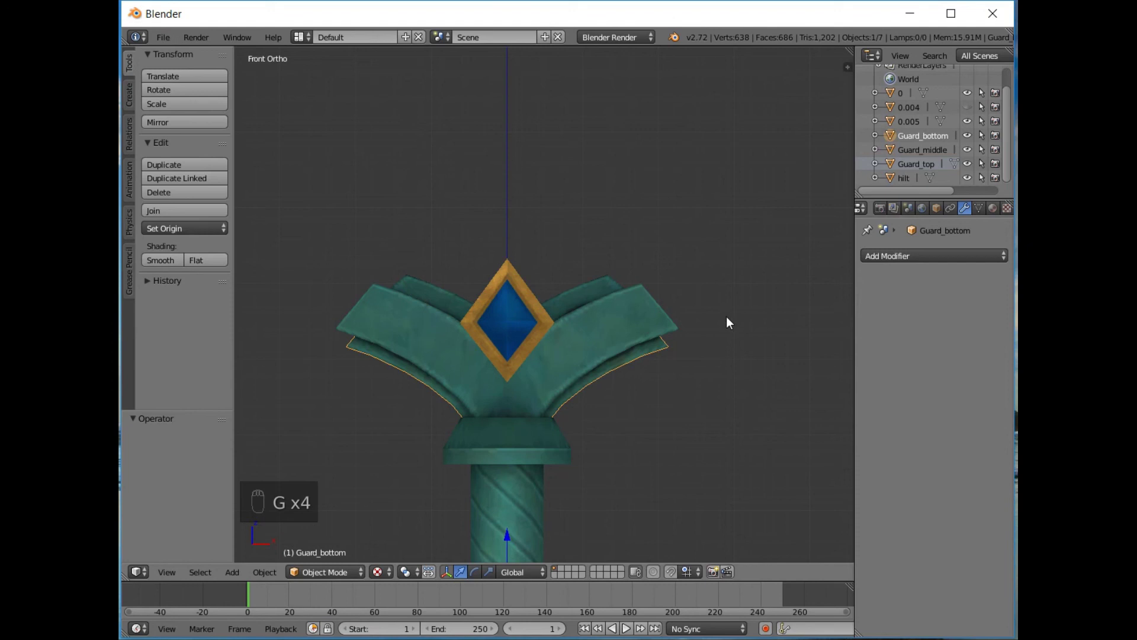